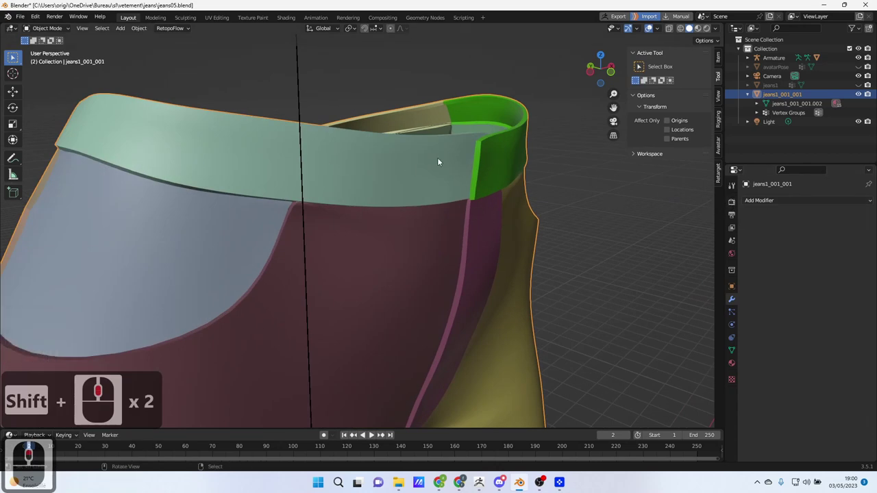
Remove the Subdivision modifier from the jeans while inspecting the mesh
{"action": "middle_click", "coordinate": [337, 144]}
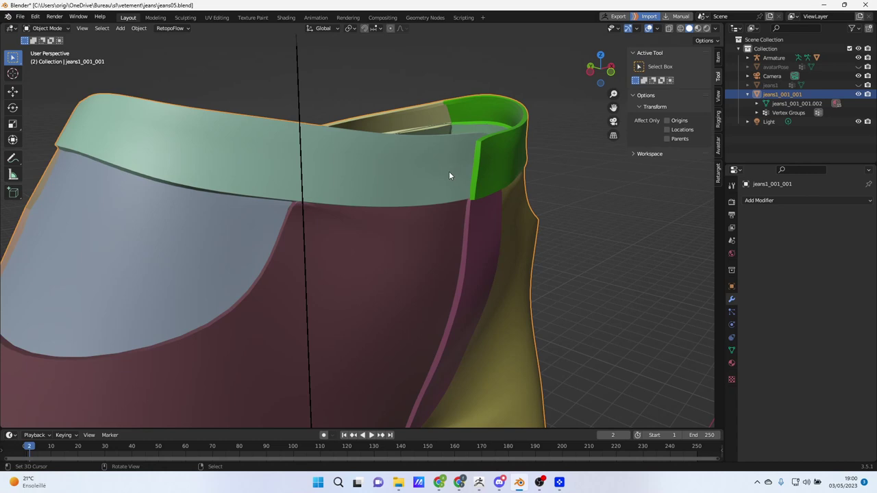
{"action": "left_click_drag", "start_coordinate": [821, 202], "coordinate": [405, 282]}
{"action": "middle_click", "coordinate": [388, 278]}
{"action": "middle_click", "coordinate": [431, 277]}
{"action": "middle_click", "coordinate": [505, 292]}
{"action": "left_click_drag", "start_coordinate": [500, 292], "coordinate": [508, 178]}
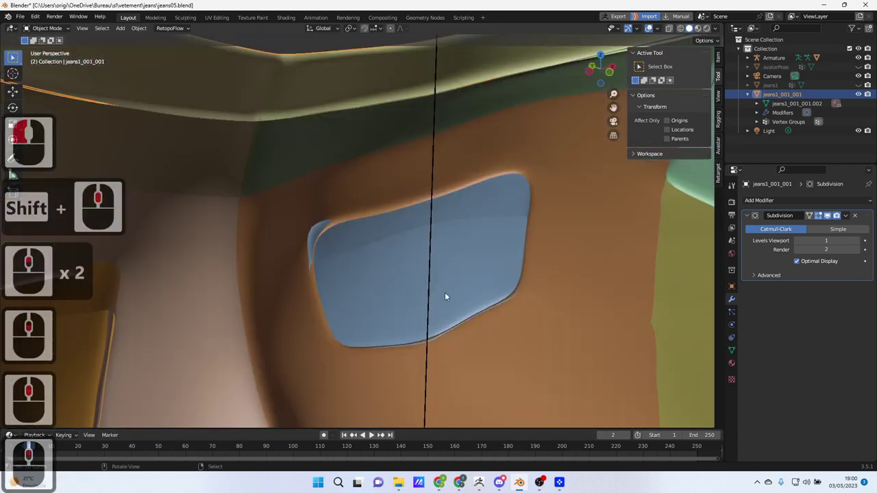
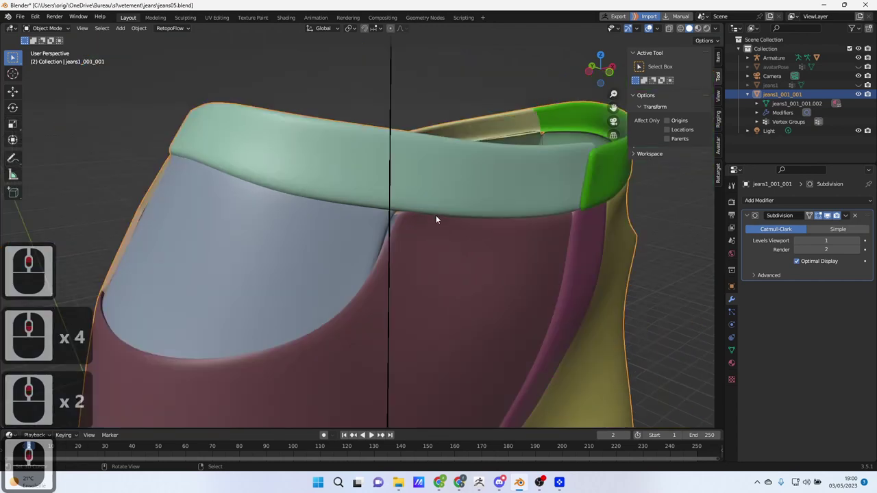
{"action": "middle_click", "coordinate": [440, 219]}
{"action": "middle_click", "coordinate": [439, 218]}
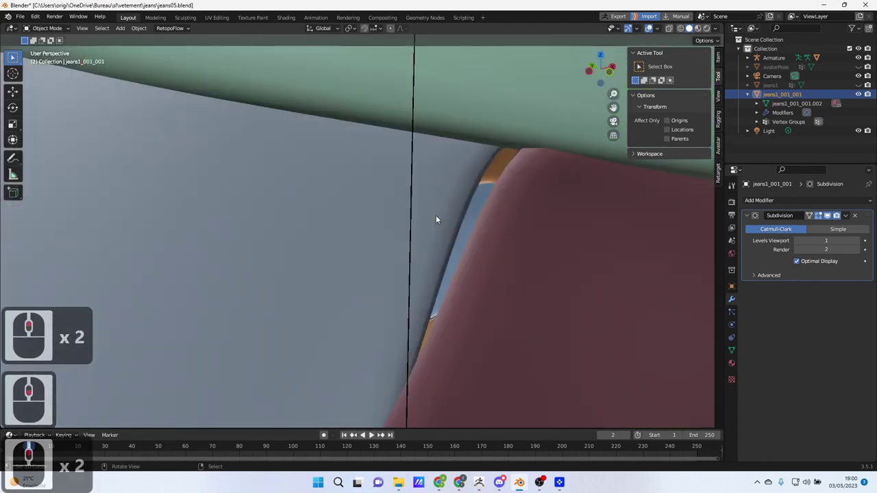
{"action": "middle_click", "coordinate": [439, 219]}
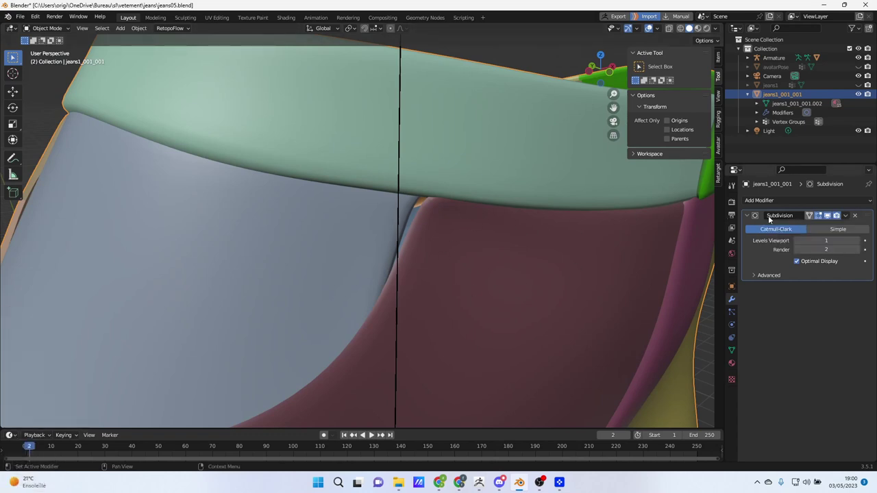
{"action": "middle_click", "coordinate": [420, 219]}
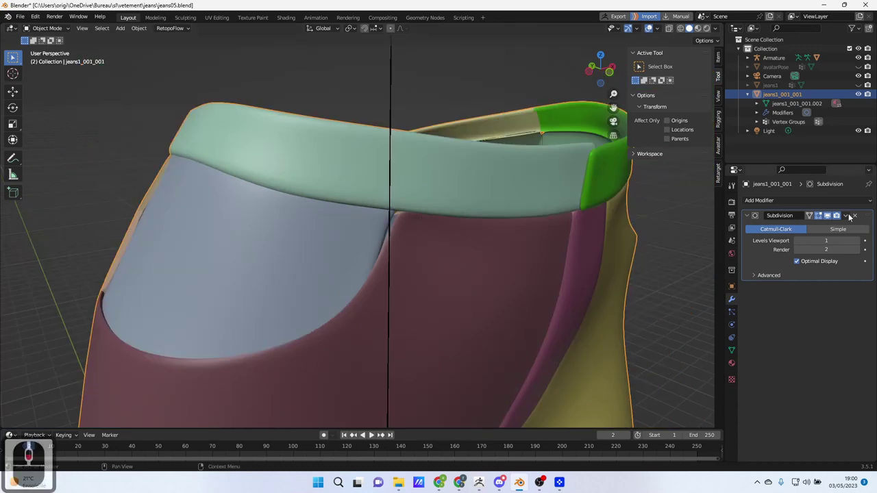
{"action": "left_click", "coordinate": [858, 217]}
{"action": "middle_click", "coordinate": [487, 265]}
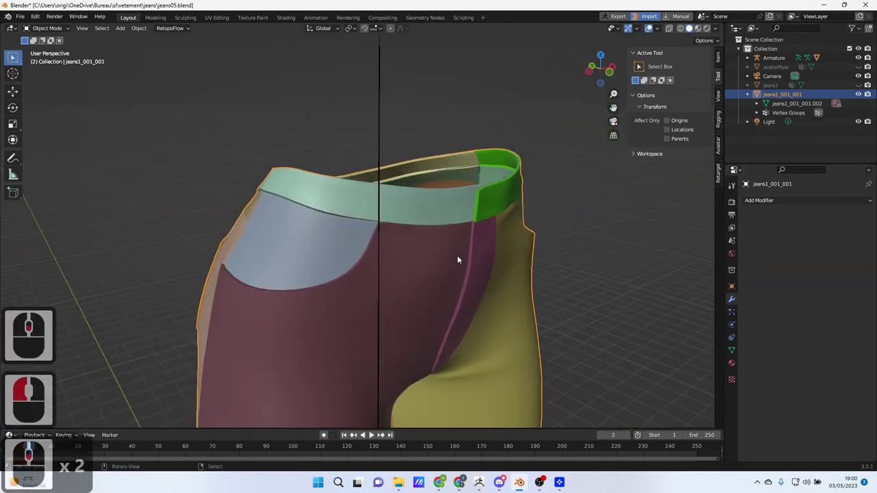
Unhide everything with Alt+H, then hide both jeans objects
{"action": "middle_click", "coordinate": [411, 253]}
{"action": "middle_click", "coordinate": [375, 253]}
{"action": "middle_click", "coordinate": [411, 261]}
{"action": "middle_click", "coordinate": [410, 261]}
{"action": "middle_click", "coordinate": [411, 261]}
{"action": "scroll", "scroll_direction": "down", "scroll_amount": 3}
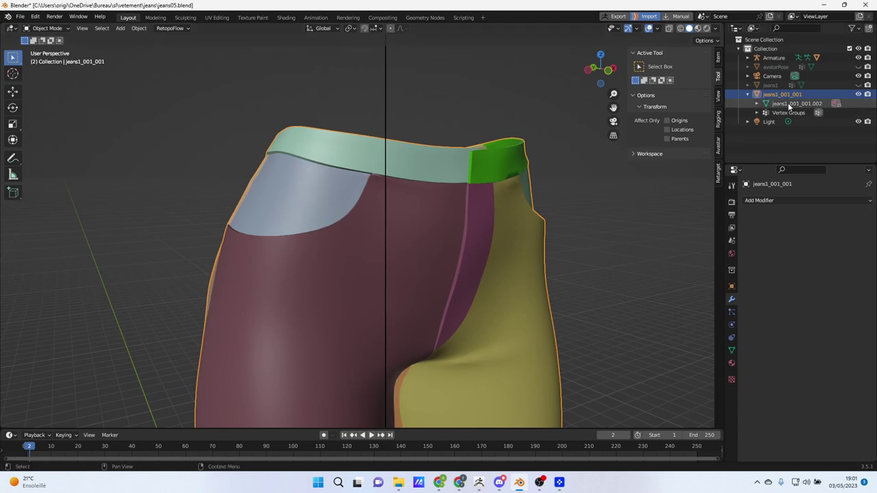
{"action": "middle_click", "coordinate": [358, 188]}
{"action": "key", "text": "alt+h"}
{"action": "middle_click", "coordinate": [447, 180]}
{"action": "right_click", "coordinate": [375, 154]}
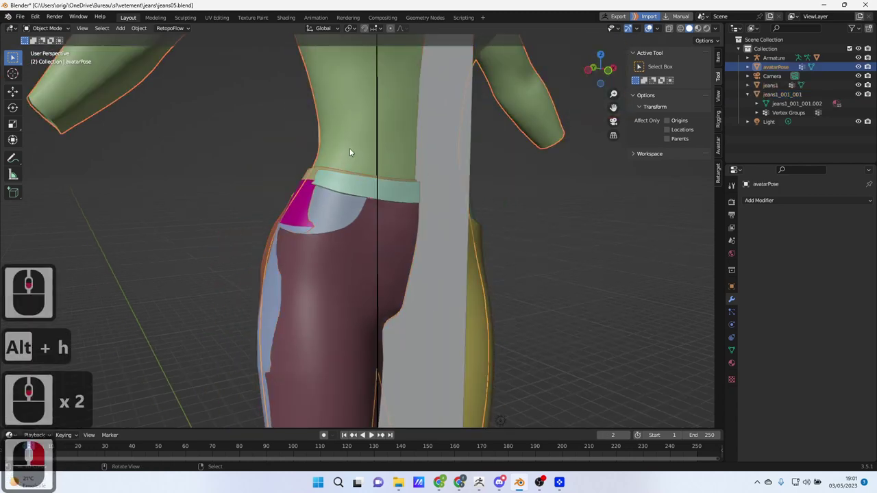
{"action": "key", "text": "h"}
{"action": "key", "text": "h"}
Select the Armature with its tall grey test bar and reset the bone rotation with Alt+R
{"action": "right_click", "coordinate": [352, 194]}
{"action": "right_click", "coordinate": [335, 189]}
{"action": "middle_click", "coordinate": [379, 188]}
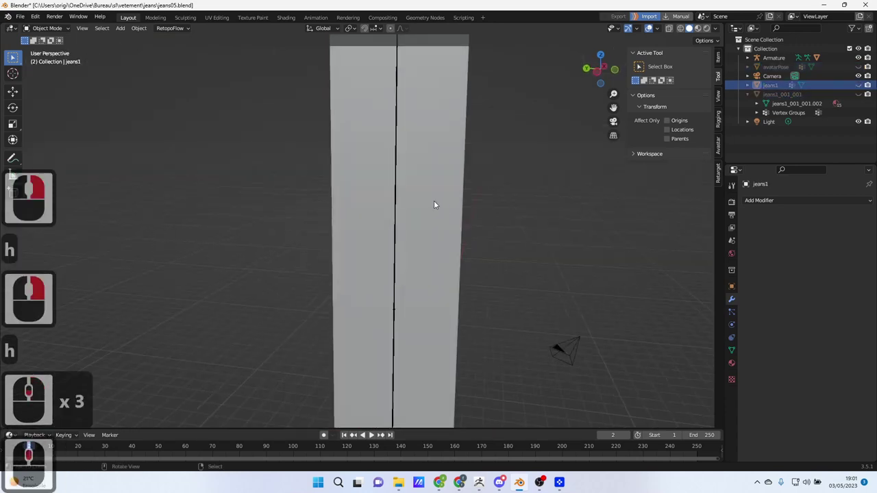
{"action": "right_click", "coordinate": [436, 173]}
{"action": "middle_click", "coordinate": [540, 182]}
{"action": "middle_click", "coordinate": [367, 187]}
{"action": "middle_click", "coordinate": [367, 187]}
{"action": "middle_click", "coordinate": [391, 185]}
{"action": "middle_click", "coordinate": [391, 186]}
{"action": "middle_click", "coordinate": [396, 191]}
{"action": "middle_click", "coordinate": [396, 196]}
{"action": "middle_click", "coordinate": [396, 197]}
{"action": "middle_click", "coordinate": [396, 196]}
{"action": "middle_click", "coordinate": [396, 196]}
{"action": "middle_click", "coordinate": [397, 197]}
{"action": "middle_click", "coordinate": [397, 200]}
{"action": "middle_click", "coordinate": [348, 209]}
{"action": "key", "text": "alt+r"}
Select the Armature's bone in Pose Mode and frame the test bar
{"action": "right_click", "coordinate": [399, 283]}
{"action": "middle_click", "coordinate": [400, 283]}
{"action": "middle_click", "coordinate": [400, 286]}
{"action": "middle_click", "coordinate": [396, 336]}
{"action": "middle_click", "coordinate": [394, 308]}
{"action": "middle_click", "coordinate": [394, 310]}
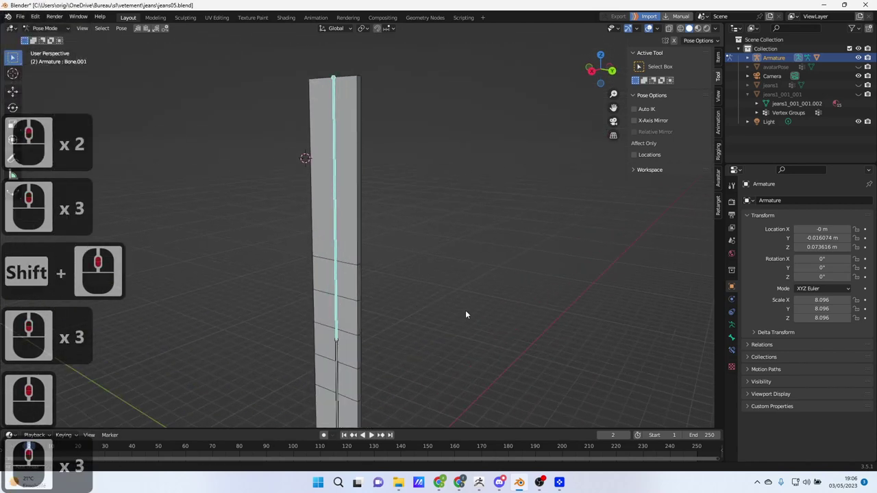
Rotate the bone to tilt the top of the test bar and check the bend
{"action": "middle_click", "coordinate": [419, 304]}
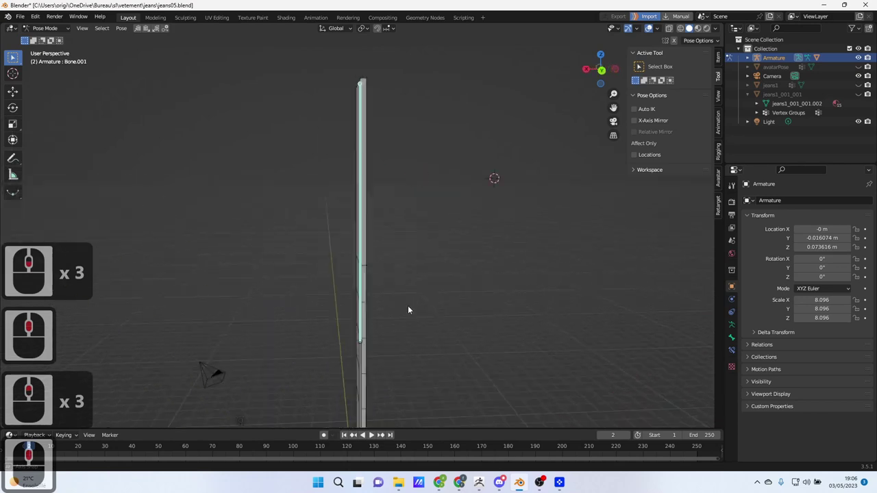
{"action": "key", "text": "r"}
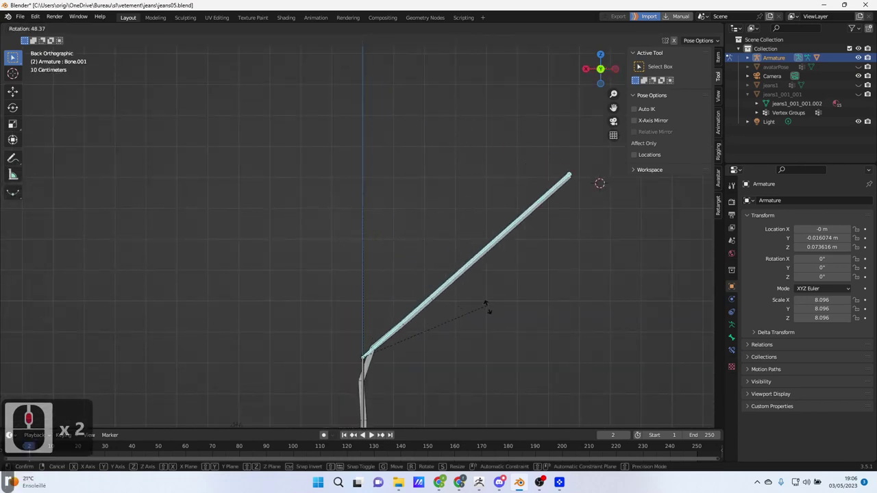
{"action": "left_click", "coordinate": [512, 353]}
{"action": "middle_click", "coordinate": [420, 264]}
{"action": "middle_click", "coordinate": [414, 265]}
{"action": "middle_click", "coordinate": [423, 265]}
{"action": "middle_click", "coordinate": [450, 274]}
{"action": "middle_click", "coordinate": [488, 238]}
Select the Cube and set its Armature modifier to target the Armature
{"action": "right_click", "coordinate": [474, 233]}
{"action": "middle_click", "coordinate": [483, 256]}
{"action": "middle_click", "coordinate": [407, 239]}
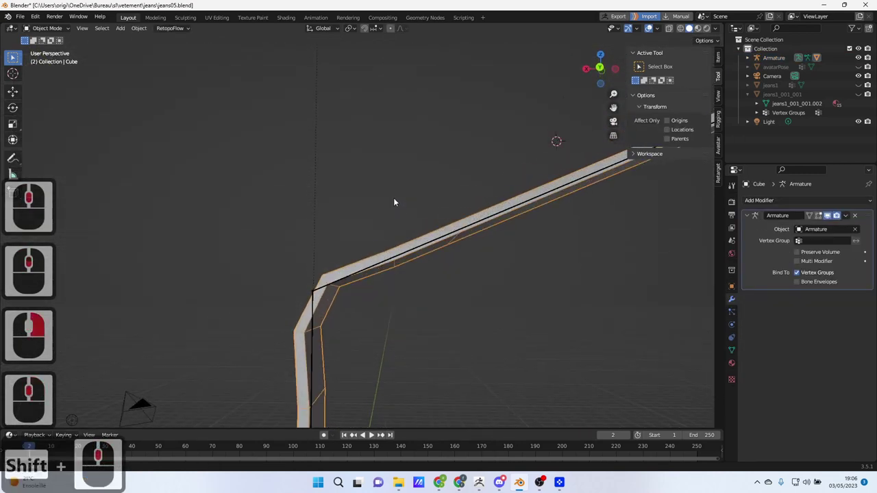
{"action": "middle_click", "coordinate": [398, 202]}
{"action": "middle_click", "coordinate": [420, 270]}
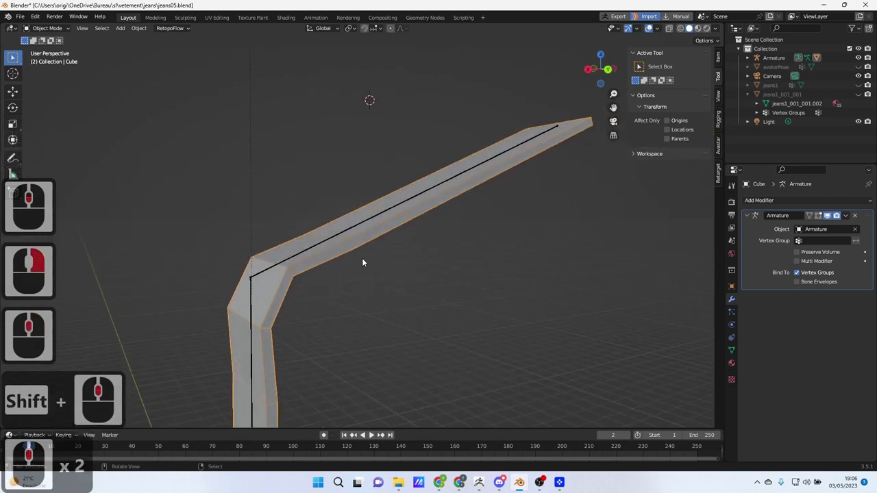
{"action": "middle_click", "coordinate": [319, 259]}
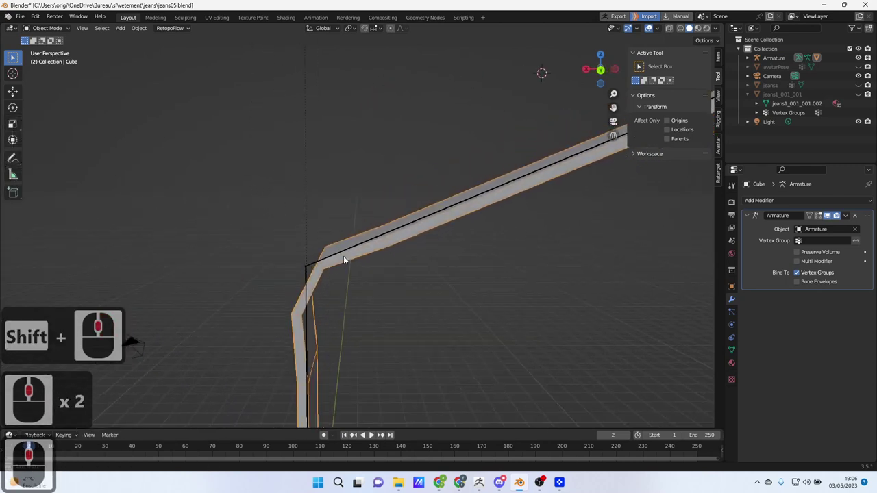
{"action": "middle_click", "coordinate": [372, 263]}
{"action": "key", "text": "Tab"}
{"action": "key", "text": "Tab"}
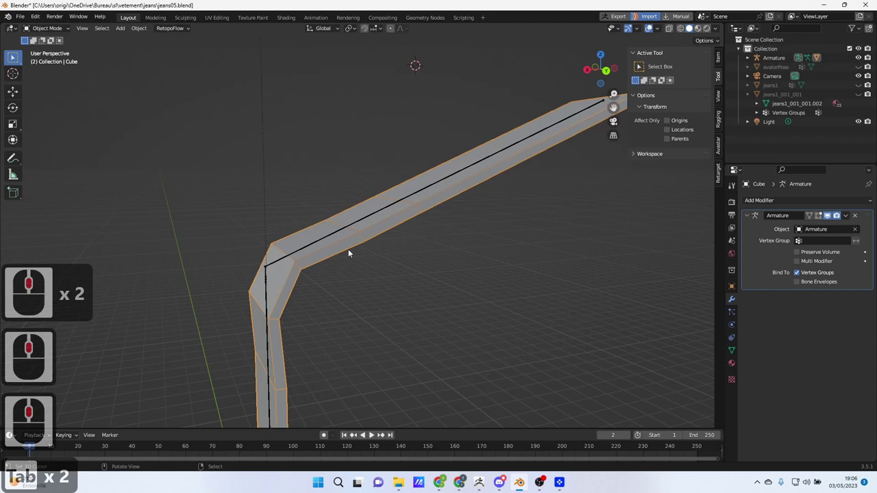
{"action": "left_click", "coordinate": [822, 219]}
{"action": "left_click", "coordinate": [816, 219]}
Enter Edit Mode on the bent bar's mesh
{"action": "middle_click", "coordinate": [386, 289]}
{"action": "key", "text": "Tab"}
{"action": "middle_click", "coordinate": [312, 235]}
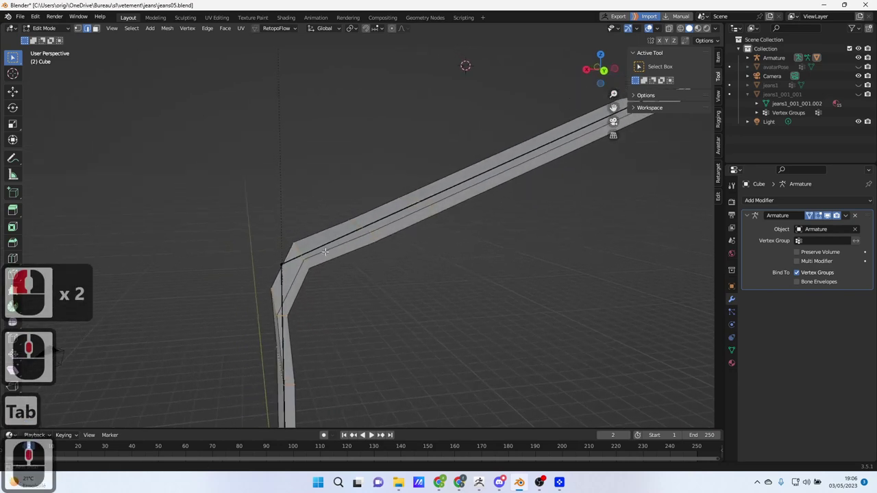
{"action": "middle_click", "coordinate": [324, 248]}
{"action": "middle_click", "coordinate": [332, 256]}
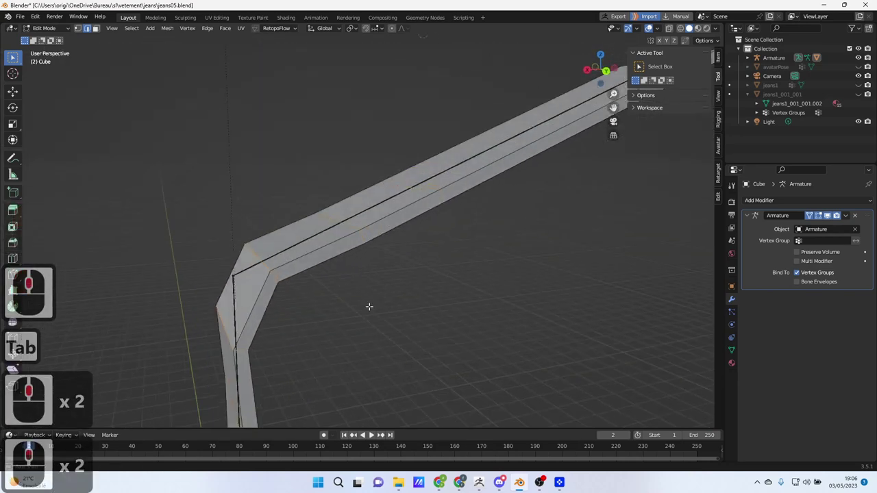
{"action": "middle_click", "coordinate": [377, 309]}
{"action": "middle_click", "coordinate": [99, 33]}
{"action": "left_click_drag", "start_coordinate": [98, 33], "coordinate": [355, 225]}
{"action": "scroll", "scroll_direction": "down", "scroll_amount": 3}
{"action": "right_click", "coordinate": [345, 225]}
{"action": "scroll", "scroll_direction": "down", "scroll_amount": 3}
{"action": "middle_click", "coordinate": [240, 235]}
{"action": "middle_click", "coordinate": [541, 240]}
{"action": "key", "text": "Delete"}
{"action": "left_click", "coordinate": [533, 236]}
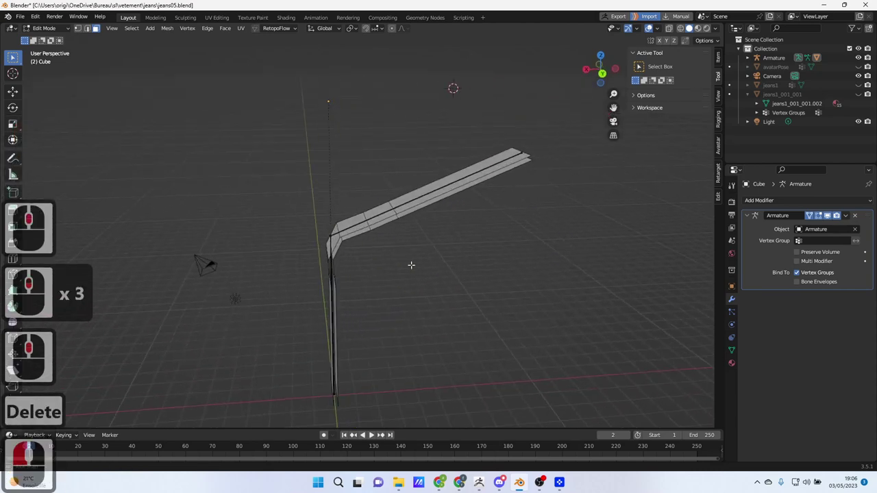
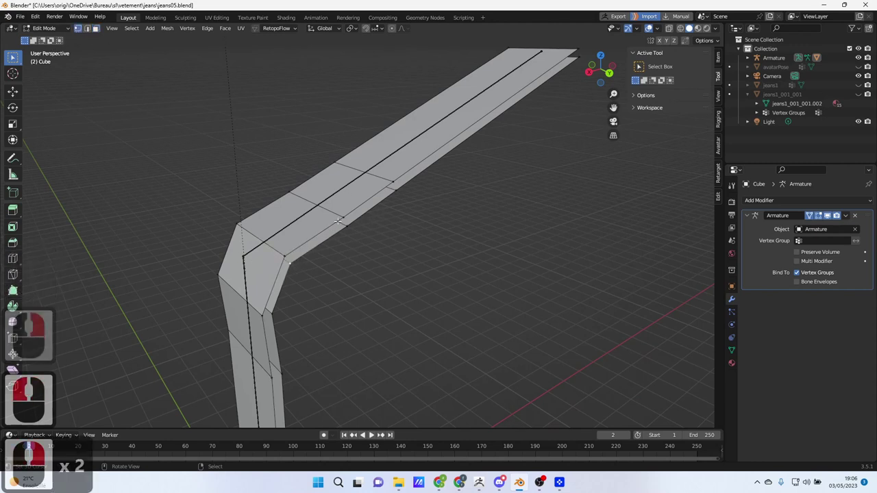
{"action": "left_click", "coordinate": [346, 213]}
{"action": "left_click", "coordinate": [358, 225]}
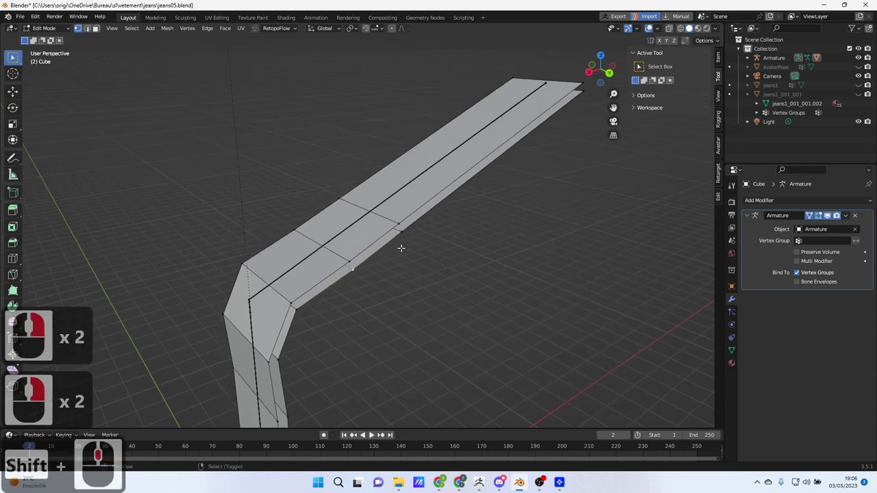
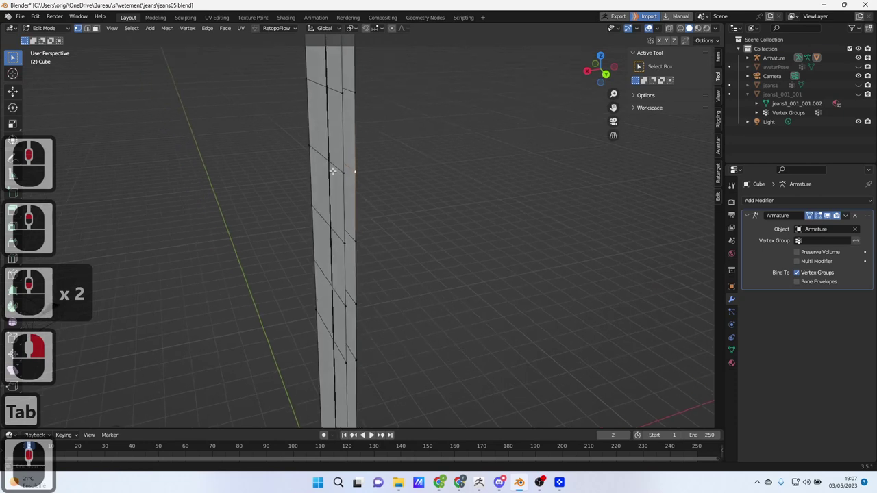
{"action": "middle_click", "coordinate": [314, 158]}
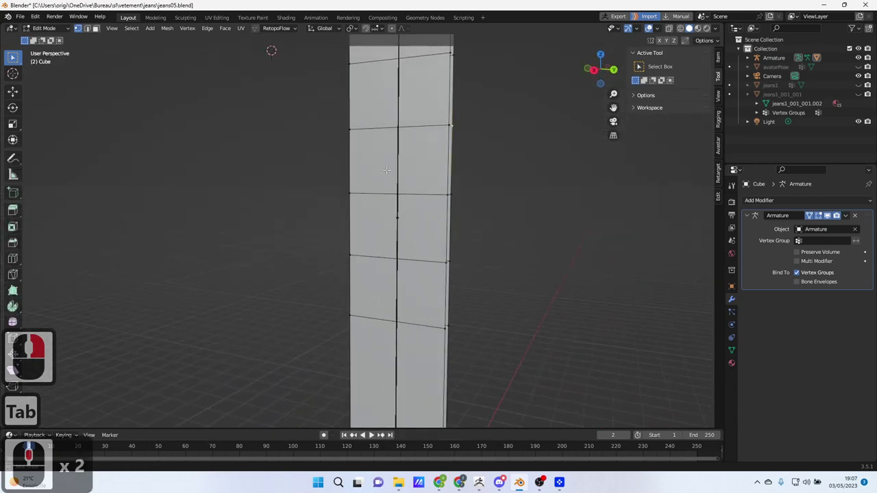
{"action": "middle_click", "coordinate": [378, 177]}
{"action": "middle_click", "coordinate": [397, 160]}
{"action": "middle_click", "coordinate": [383, 164]}
{"action": "left_click_drag", "start_coordinate": [339, 229], "coordinate": [381, 180]}
{"action": "middle_click", "coordinate": [388, 183]}
{"action": "middle_click", "coordinate": [359, 163]}
{"action": "middle_click", "coordinate": [359, 162]}
{"action": "middle_click", "coordinate": [358, 162]}
{"action": "middle_click", "coordinate": [411, 231]}
{"action": "middle_click", "coordinate": [383, 192]}
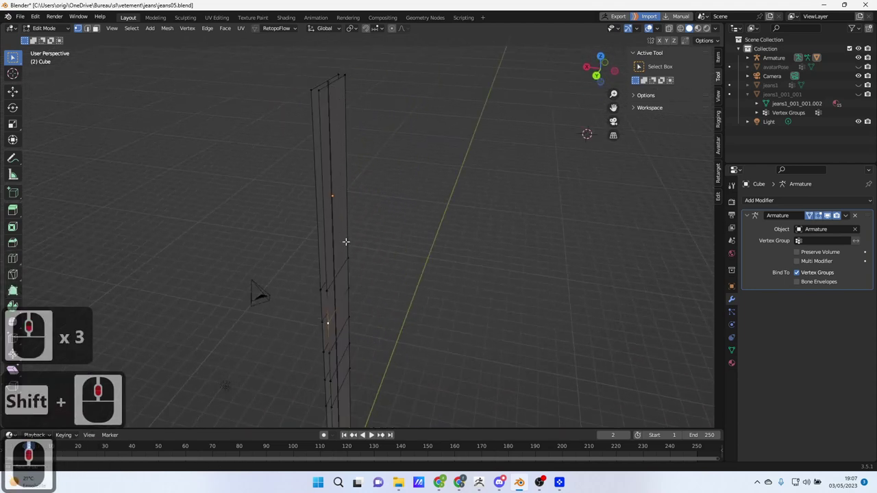
{"action": "middle_click", "coordinate": [380, 215]}
{"action": "middle_click", "coordinate": [423, 233]}
{"action": "middle_click", "coordinate": [406, 223]}
{"action": "middle_click", "coordinate": [406, 205]}
{"action": "key", "text": "Tab"}
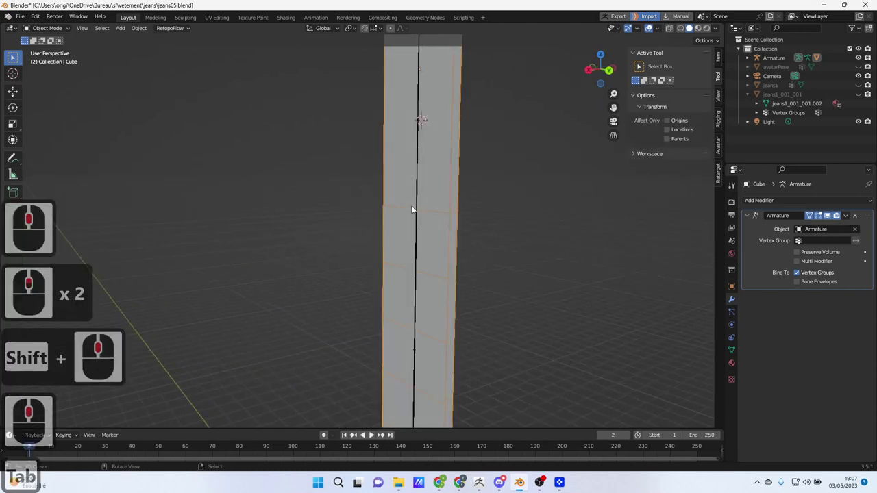
Adjust the strip's rotation at the bend and return to editing its mesh
{"action": "right_click", "coordinate": [422, 203]}
{"action": "middle_click", "coordinate": [412, 214]}
{"action": "key", "text": "r"}
{"action": "left_click", "coordinate": [527, 309]}
{"action": "middle_click", "coordinate": [457, 301]}
{"action": "middle_click", "coordinate": [449, 294]}
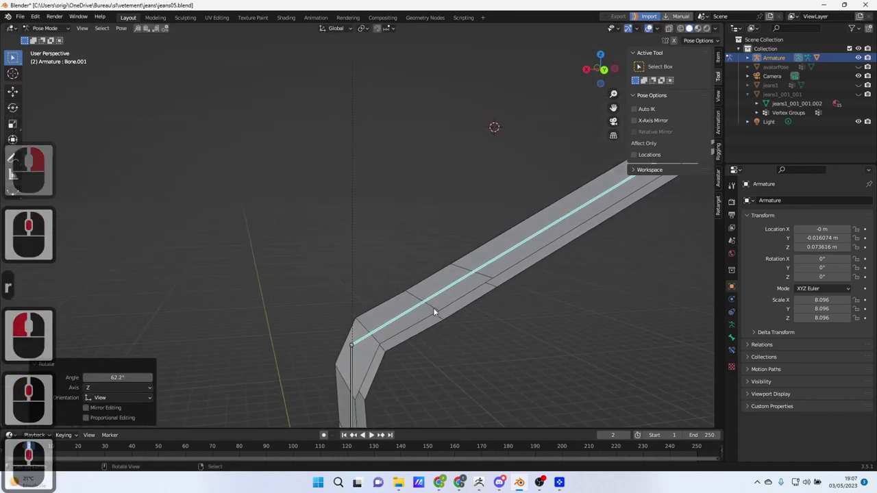
{"action": "right_click", "coordinate": [437, 310]}
{"action": "key", "text": "Tab"}
Dissolve the stray vertices at the bend of the strip
{"action": "right_click", "coordinate": [434, 305]}
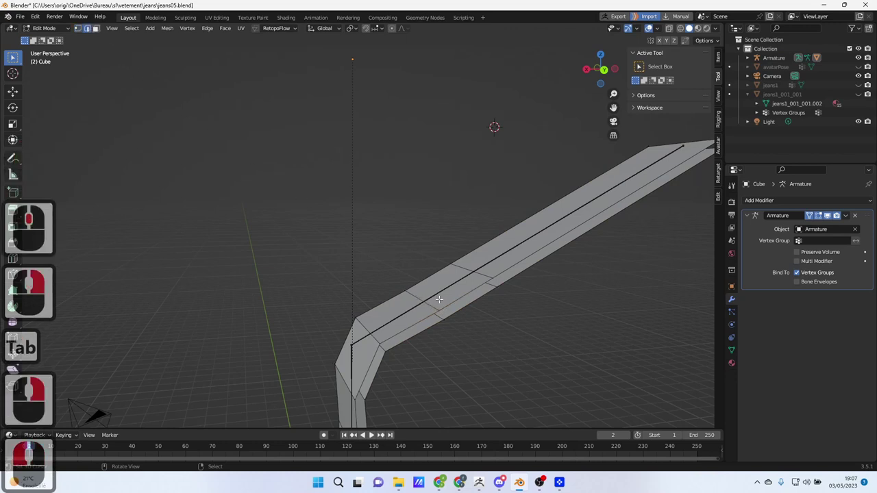
{"action": "left_click", "coordinate": [432, 300]}
{"action": "right_click", "coordinate": [375, 336]}
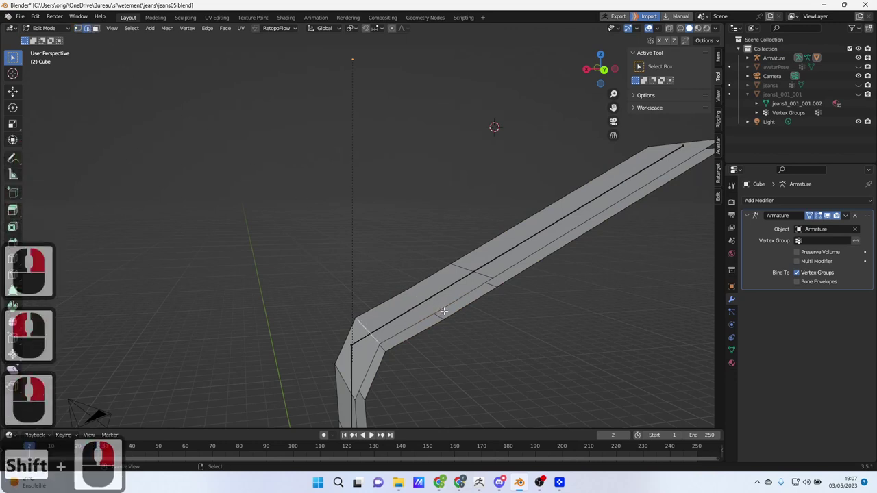
{"action": "key", "text": "Delete"}
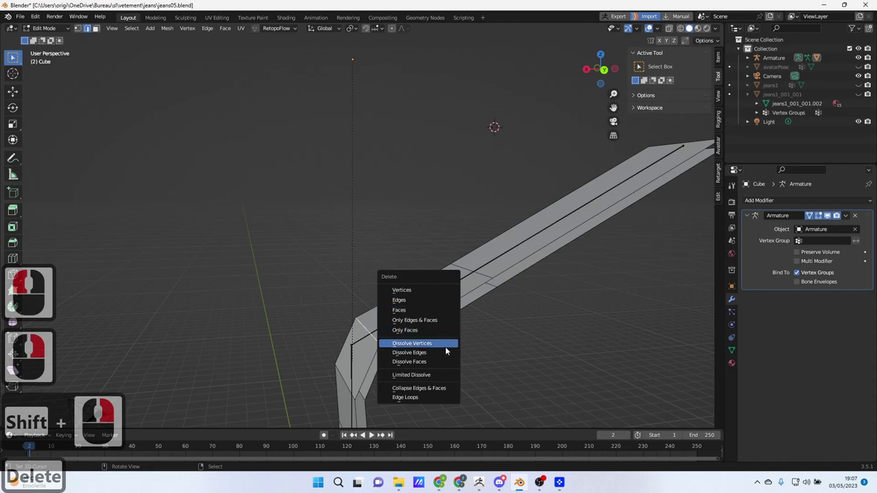
{"action": "left_click", "coordinate": [446, 349]}
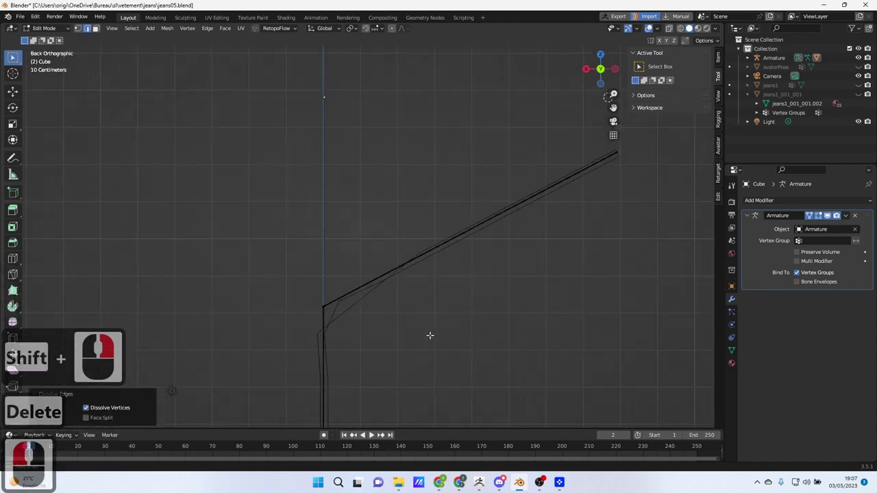
Tidy the edge loops at the bend so they turn the corner cleanly
{"action": "middle_click", "coordinate": [434, 335]}
{"action": "middle_click", "coordinate": [387, 235]}
{"action": "middle_click", "coordinate": [415, 283]}
{"action": "middle_click", "coordinate": [414, 276]}
{"action": "middle_click", "coordinate": [414, 276]}
{"action": "middle_click", "coordinate": [403, 194]}
{"action": "middle_click", "coordinate": [387, 180]}
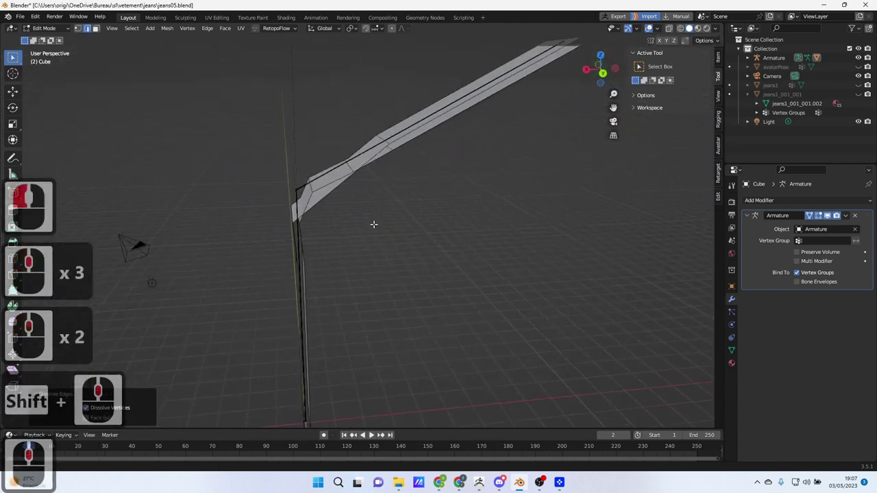
{"action": "middle_click", "coordinate": [387, 235]}
{"action": "middle_click", "coordinate": [411, 181]}
{"action": "middle_click", "coordinate": [388, 183]}
{"action": "middle_click", "coordinate": [404, 267]}
{"action": "middle_click", "coordinate": [420, 267]}
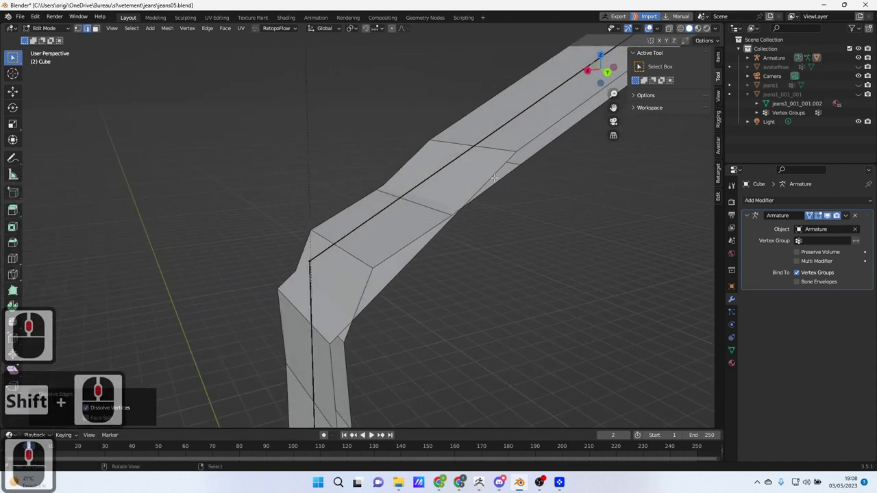
{"action": "middle_click", "coordinate": [456, 183]}
{"action": "left_click_drag", "start_coordinate": [435, 189], "coordinate": [321, 248]}
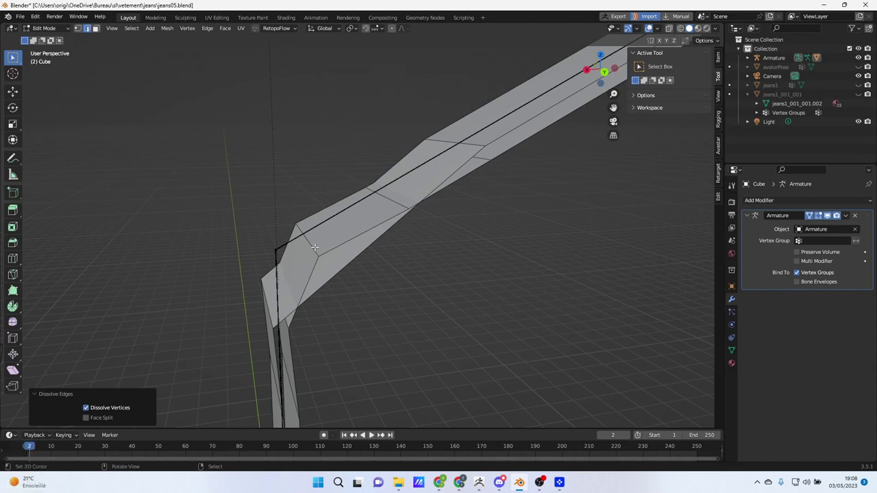
{"action": "left_click_drag", "start_coordinate": [351, 251], "coordinate": [350, 253]}
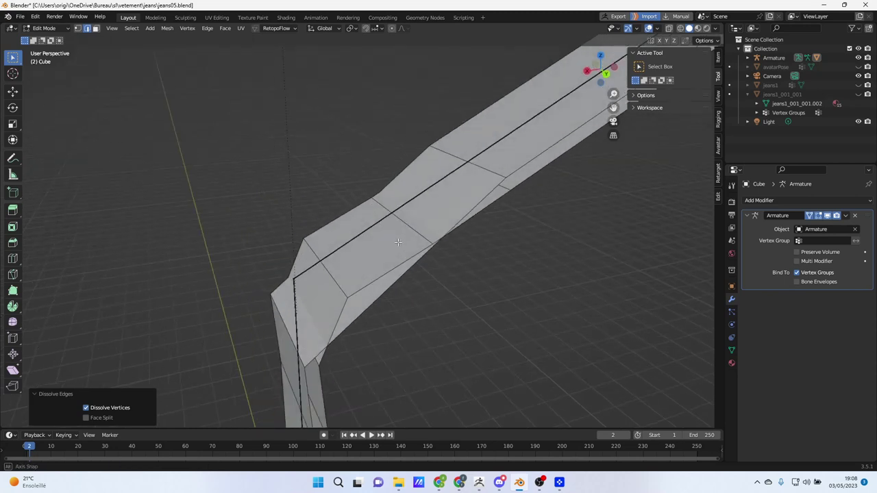
{"action": "left_click_drag", "start_coordinate": [400, 240], "coordinate": [421, 182]}
{"action": "left_click_drag", "start_coordinate": [421, 182], "coordinate": [347, 234]}
{"action": "left_click_drag", "start_coordinate": [438, 212], "coordinate": [391, 214]}
{"action": "middle_click", "coordinate": [326, 294]}
{"action": "middle_click", "coordinate": [383, 250]}
Leave Edit Mode and select the bent bar before sending it to ZBrush
{"action": "key", "text": "Tab"}
{"action": "right_click", "coordinate": [514, 298]}
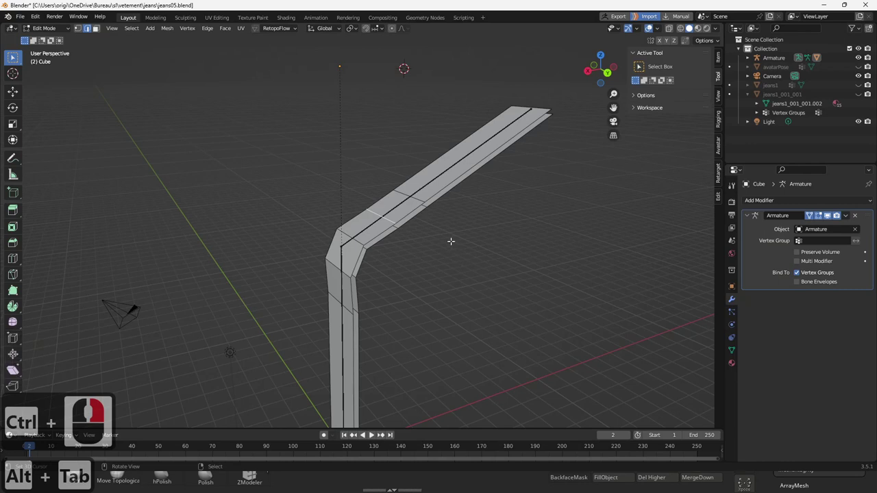
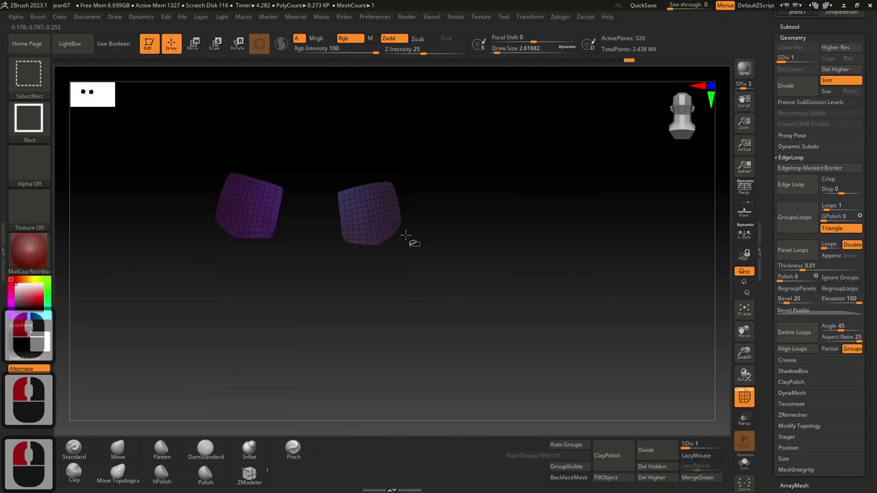
Regroup the visible panel with Ctrl+W so one curved grid panel remains
{"action": "key", "text": "ctrl+w"}
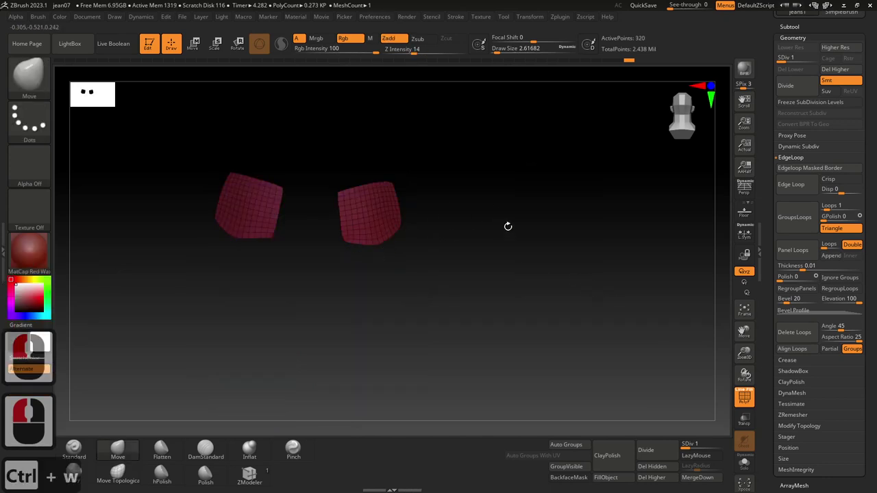
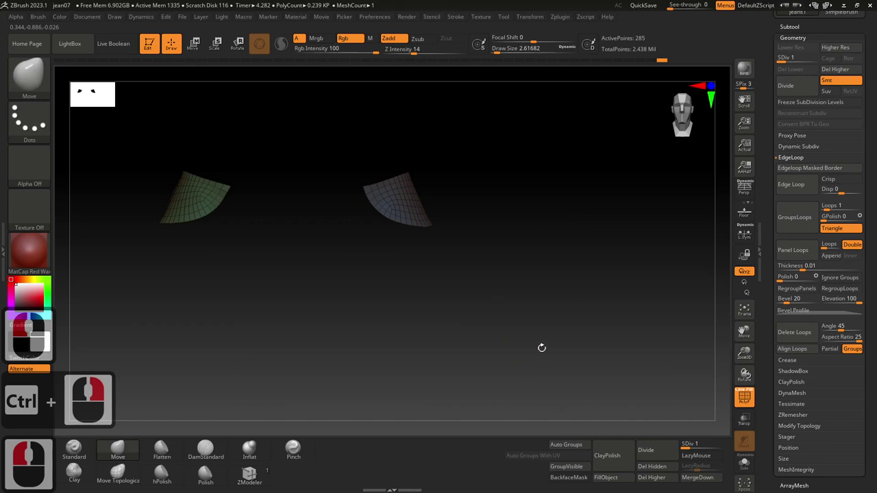
Polygroup the visible pocket panel with Ctrl+W before adding panel borders
{"action": "key", "text": "ctrl+w"}
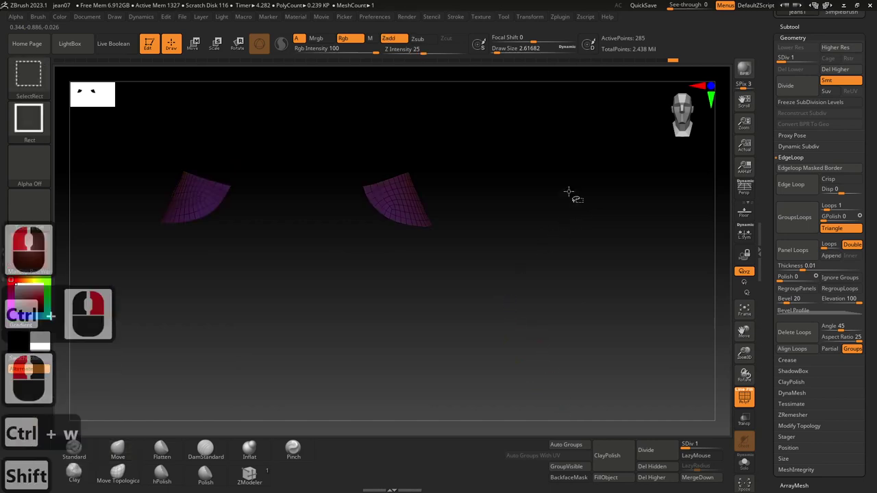
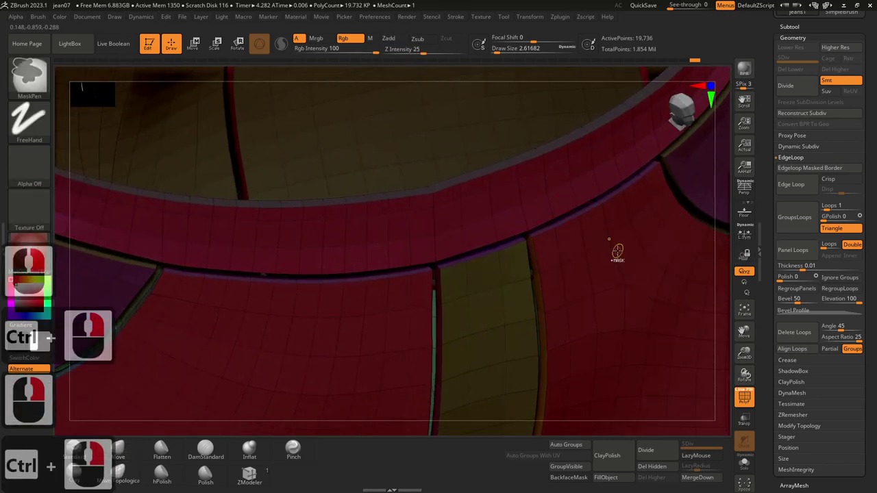
Undo the thickened panel borders, returning the jeans to about 9,500 points
{"action": "key", "text": "ctrl+z"}
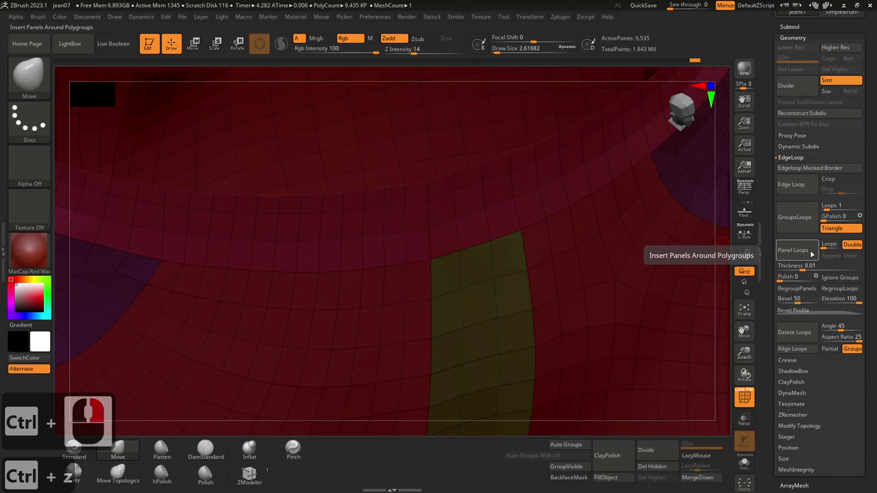
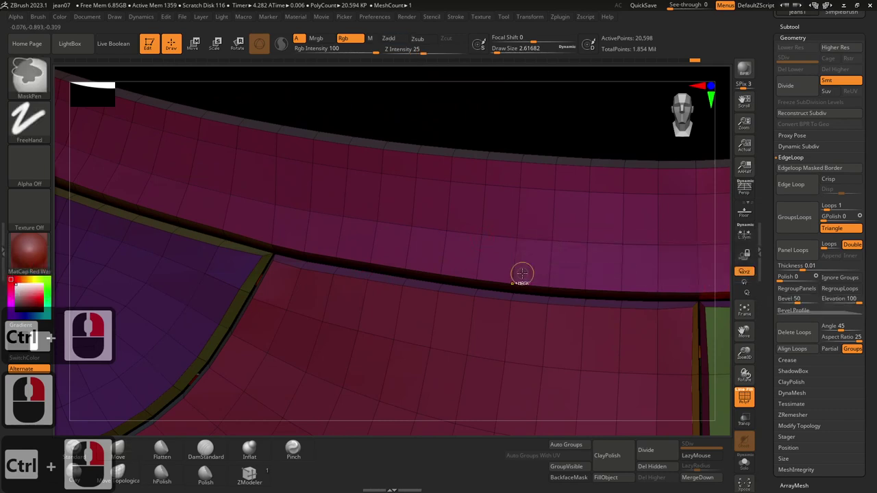
Undo the waistband's bevelled panel borders back to about 9,535 points
{"action": "key", "text": "ctrl+z"}
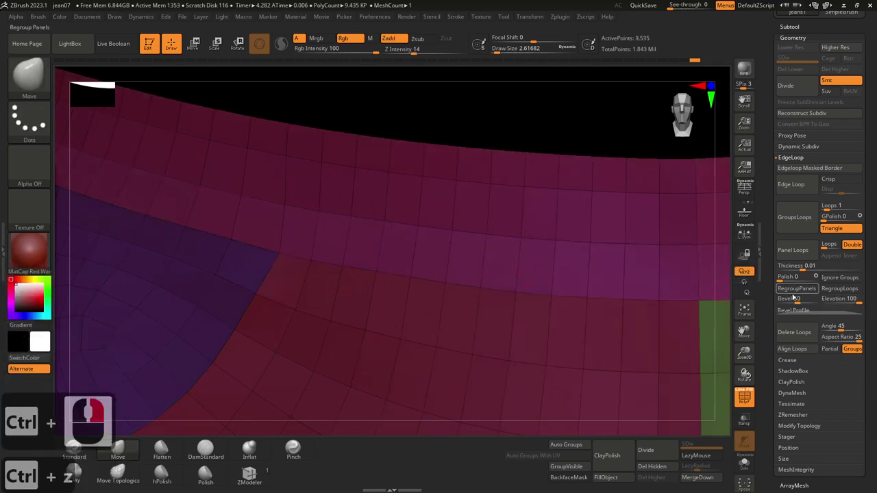
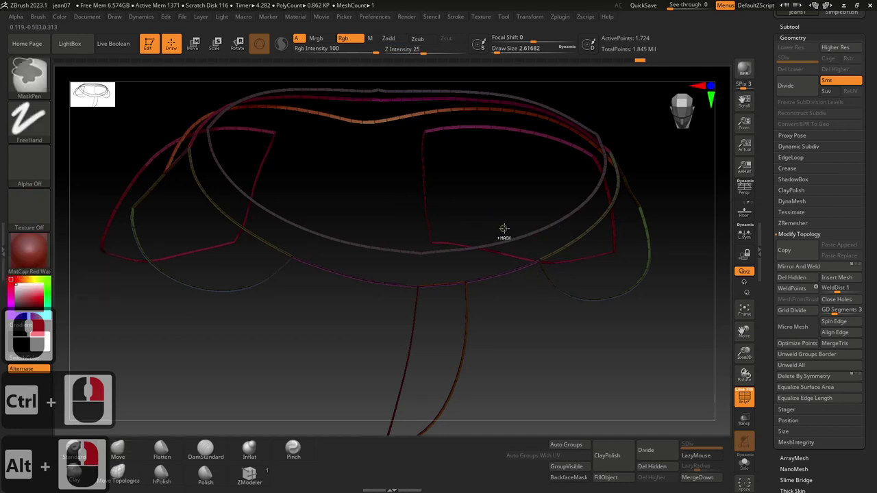
Regroup the visible border strips of waistband, pockets and fly with Ctrl+W
{"action": "key", "text": "ctrl+w"}
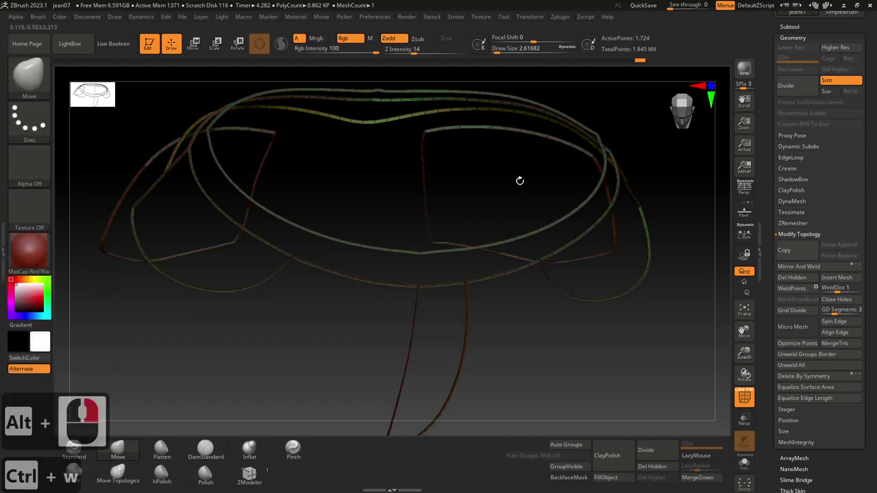
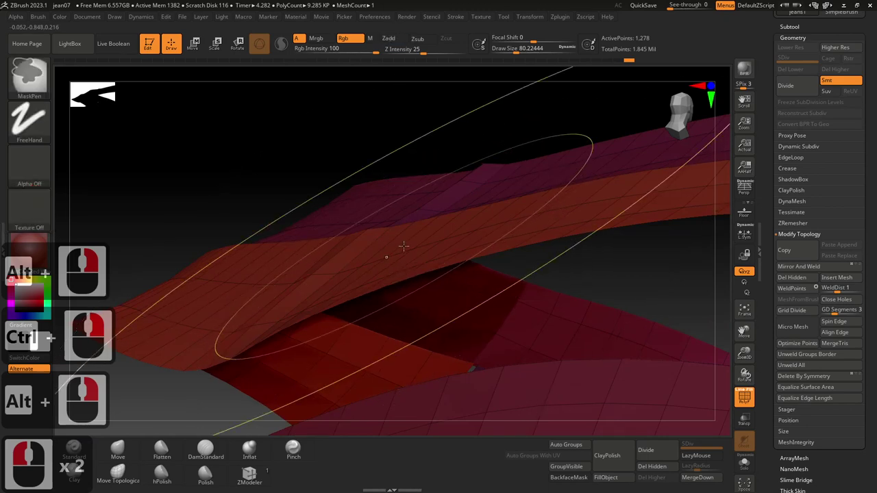
Undo twice to restore the full polygroup-coloured jeans at about 10,730 points
{"action": "key", "text": "ctrl+z"}
{"action": "key", "text": "ctrl+z"}
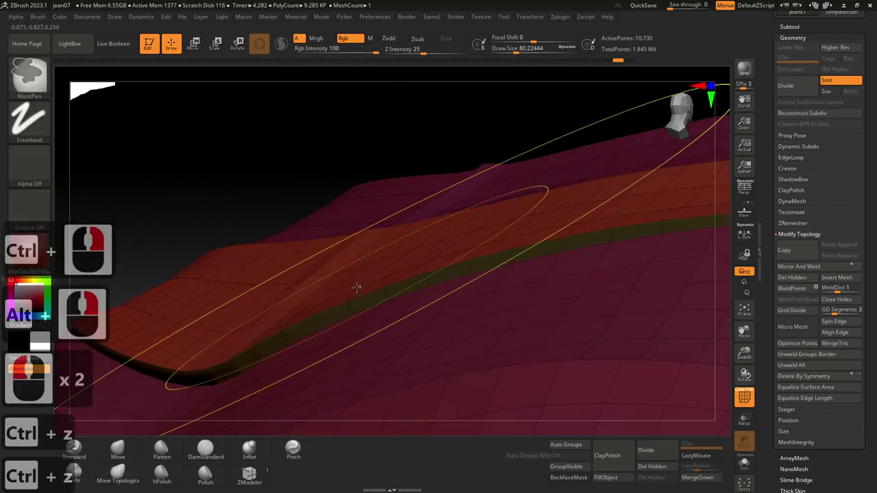
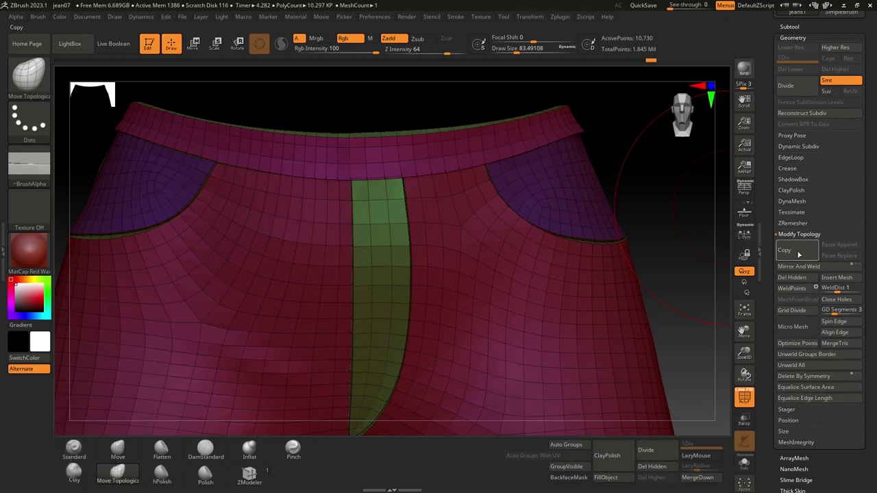
{"action": "left_click", "coordinate": [795, 235]}
{"action": "left_click", "coordinate": [795, 235]}
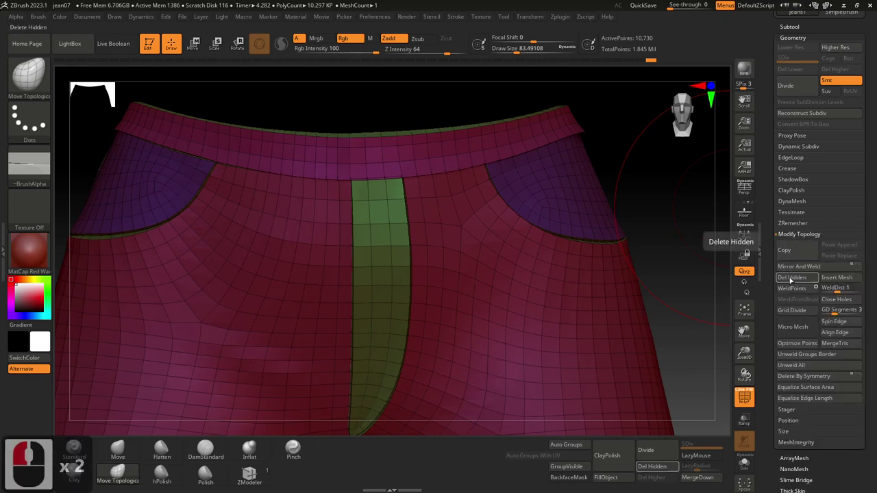
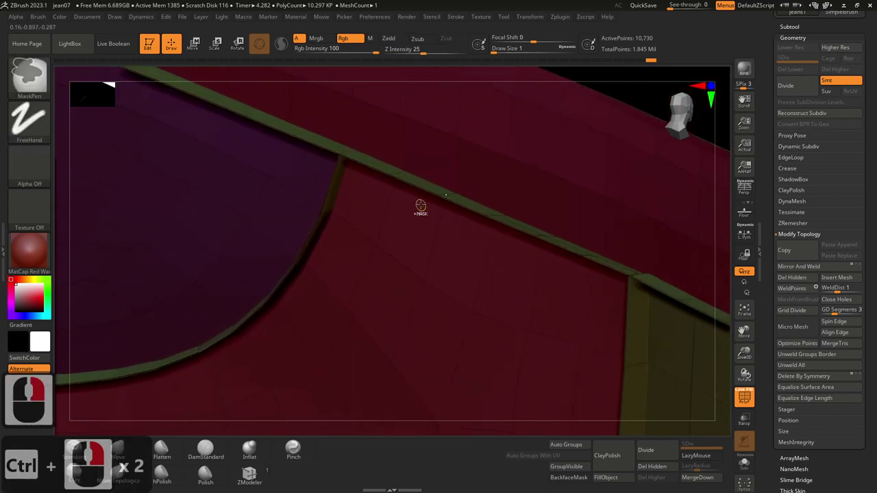
Resize the ZBrush brush to sculpt the waistband seam, undoing a stray stroke
{"action": "key", "text": "s"}
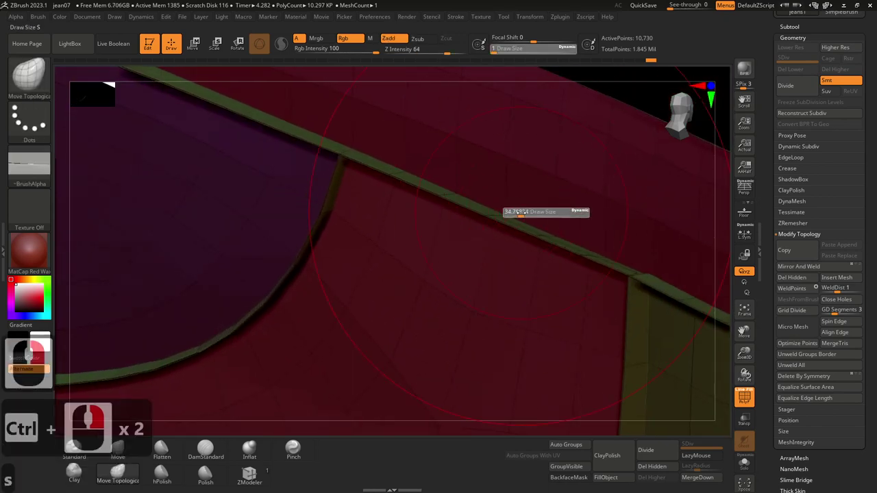
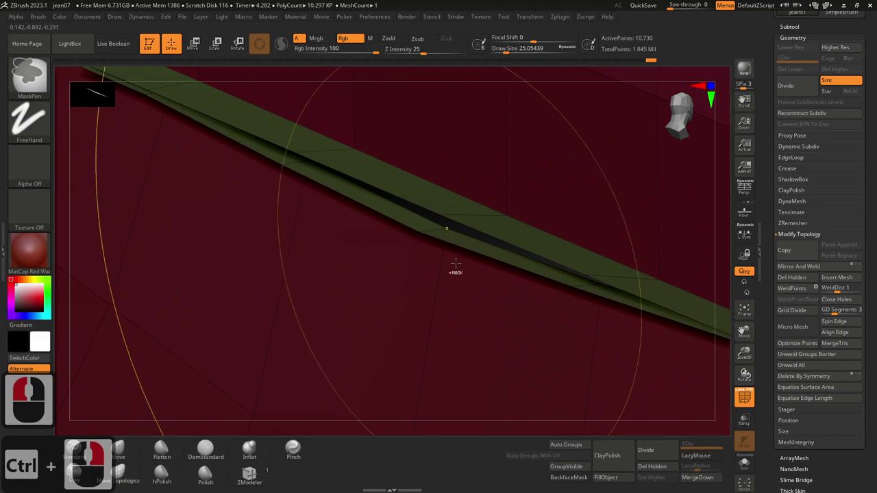
{"action": "key", "text": "ctrl+z"}
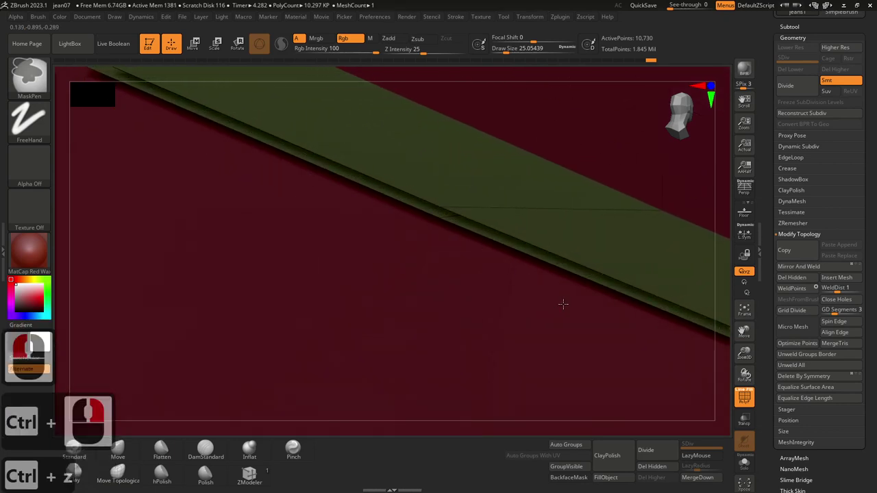
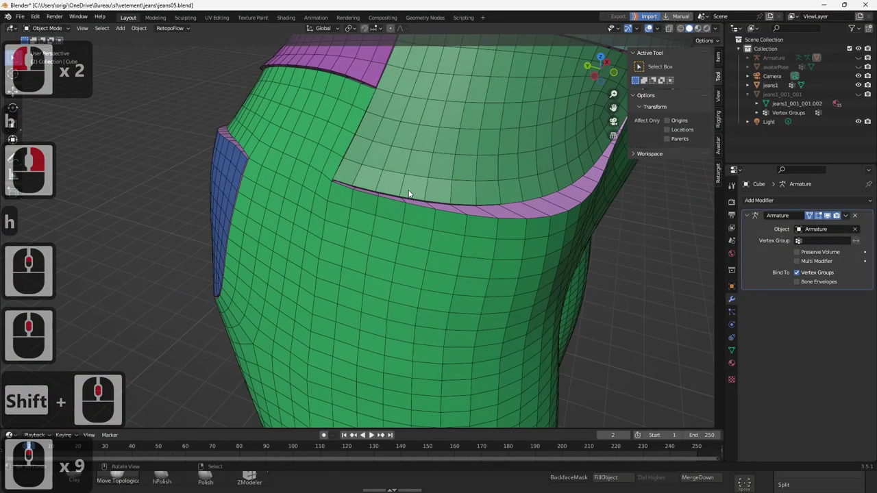
Orbit around the jeans1 mesh to inspect the waistband edge before editing
{"action": "middle_click", "coordinate": [316, 205]}
{"action": "left_click_drag", "start_coordinate": [407, 171], "coordinate": [451, 205]}
{"action": "left_click_drag", "start_coordinate": [357, 185], "coordinate": [452, 205]}
{"action": "left_click_drag", "start_coordinate": [425, 197], "coordinate": [384, 190]}
{"action": "middle_click", "coordinate": [362, 202]}
{"action": "middle_click", "coordinate": [361, 202]}
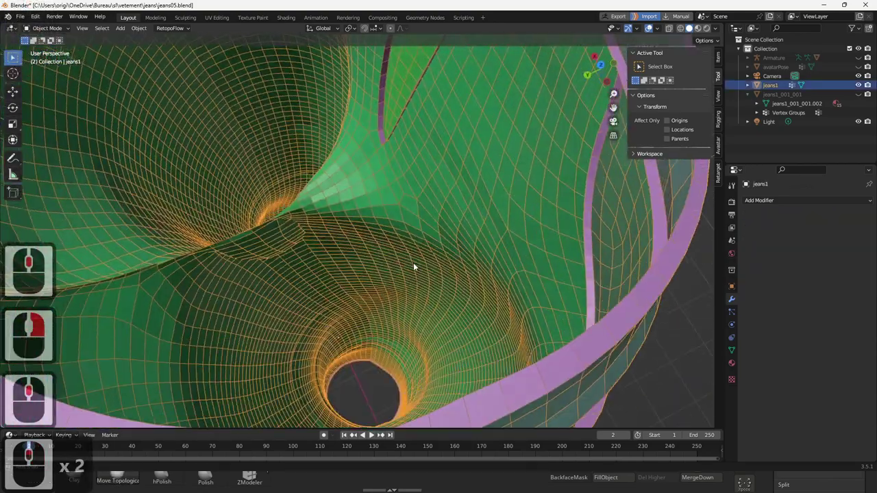
{"action": "middle_click", "coordinate": [499, 225]}
{"action": "middle_click", "coordinate": [491, 188]}
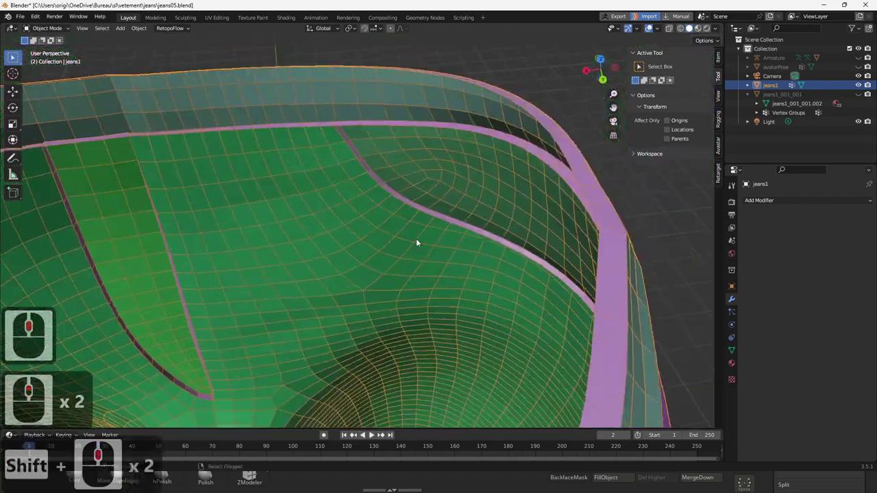
{"action": "middle_click", "coordinate": [393, 182]}
{"action": "middle_click", "coordinate": [382, 207]}
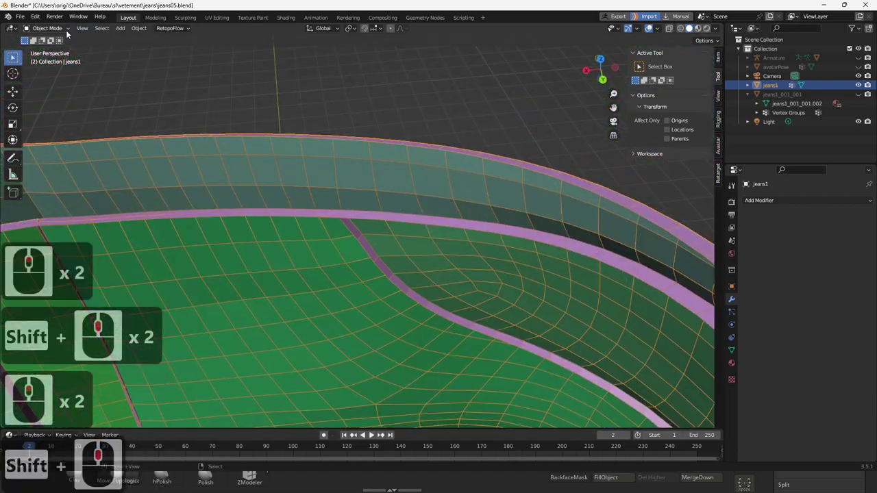
{"action": "middle_click", "coordinate": [226, 117]}
{"action": "middle_click", "coordinate": [262, 144]}
{"action": "middle_click", "coordinate": [390, 209]}
Enter Edit Mode on jeans1 in vertex select with the whole mesh deselected
{"action": "key", "text": "Tab"}
{"action": "left_click", "coordinate": [78, 30]}
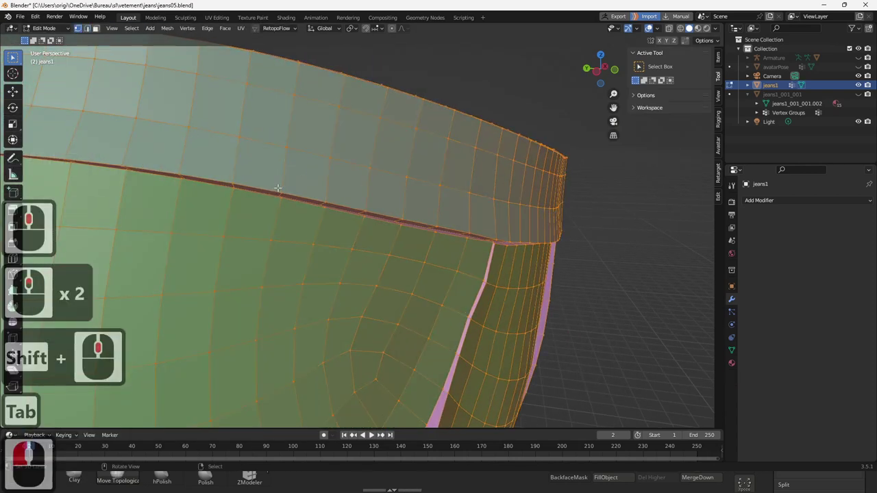
{"action": "right_click", "coordinate": [284, 185]}
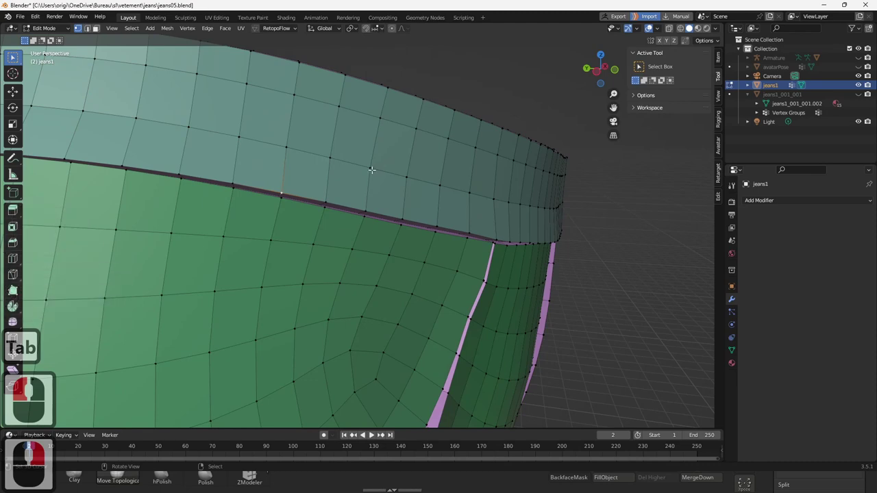
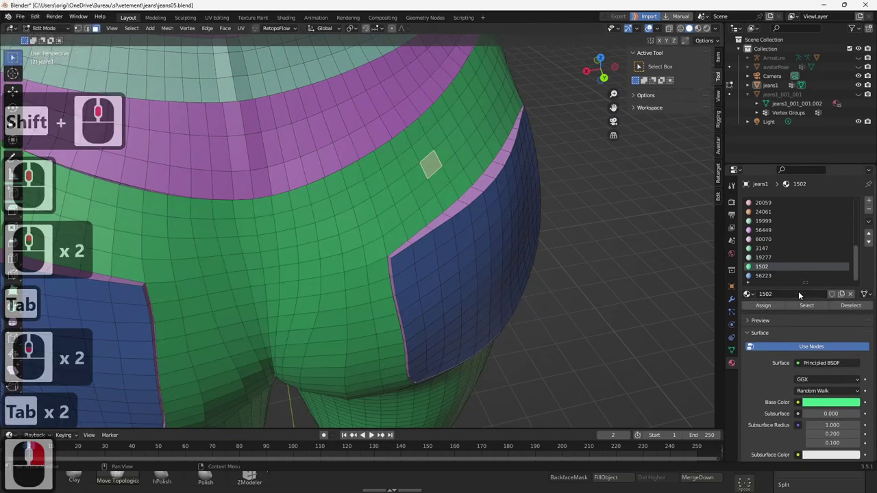
Select every face assigned to the green 1502 material
{"action": "left_click", "coordinate": [812, 308]}
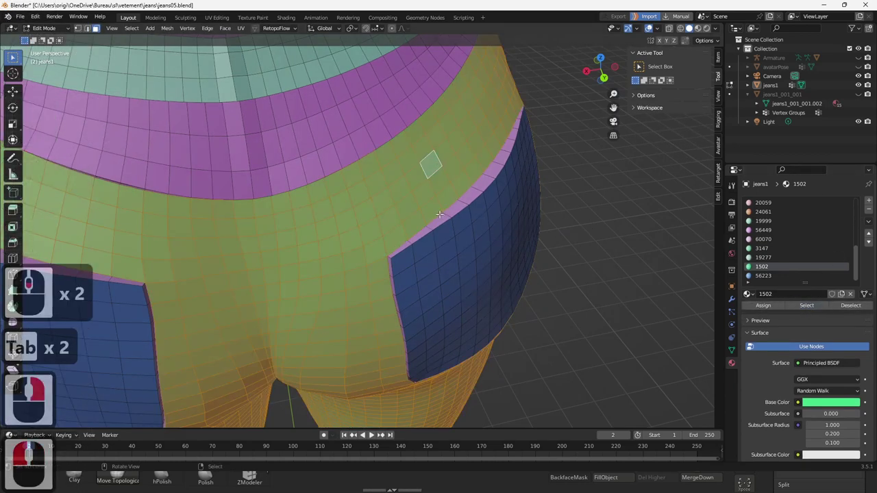
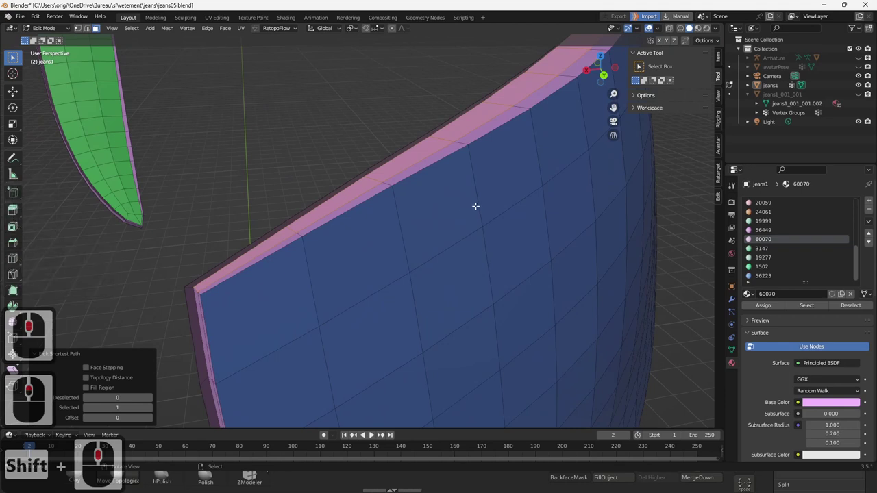
Cut a new edge loop across the back pocket near its top edge
{"action": "key", "text": "e"}
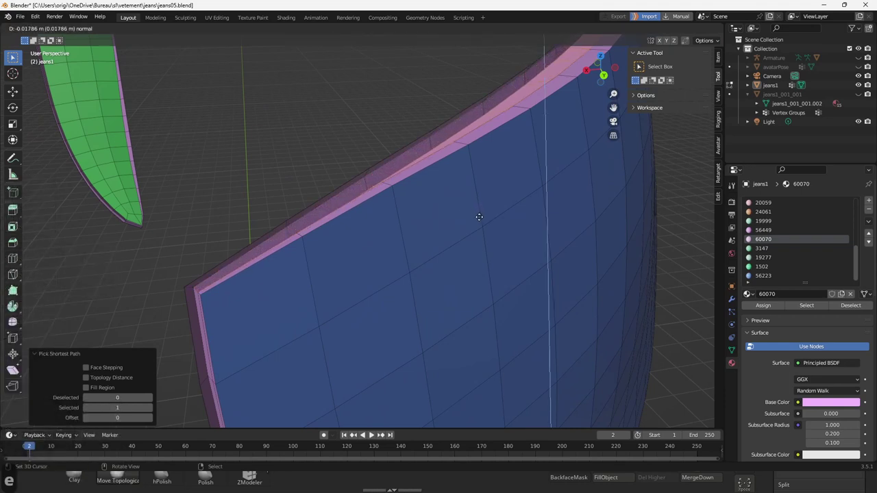
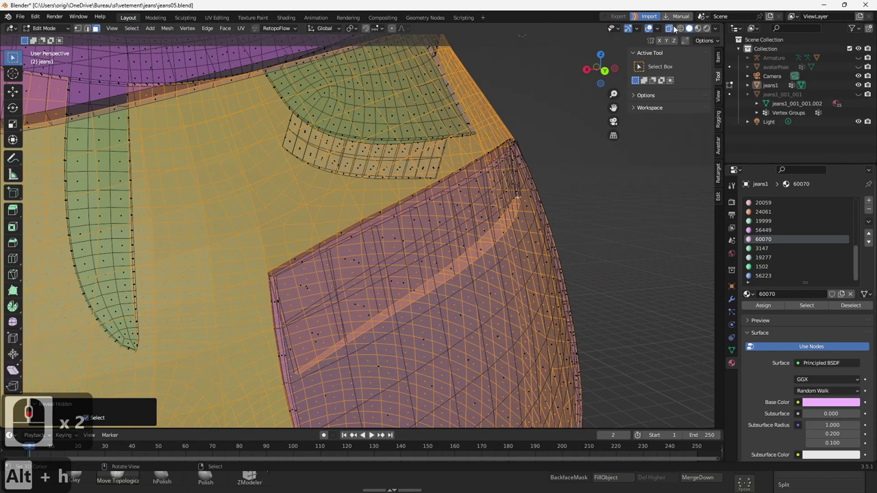
Turn off X-ray shading and check the back pocket in Object Mode from several angles
{"action": "left_click", "coordinate": [673, 31]}
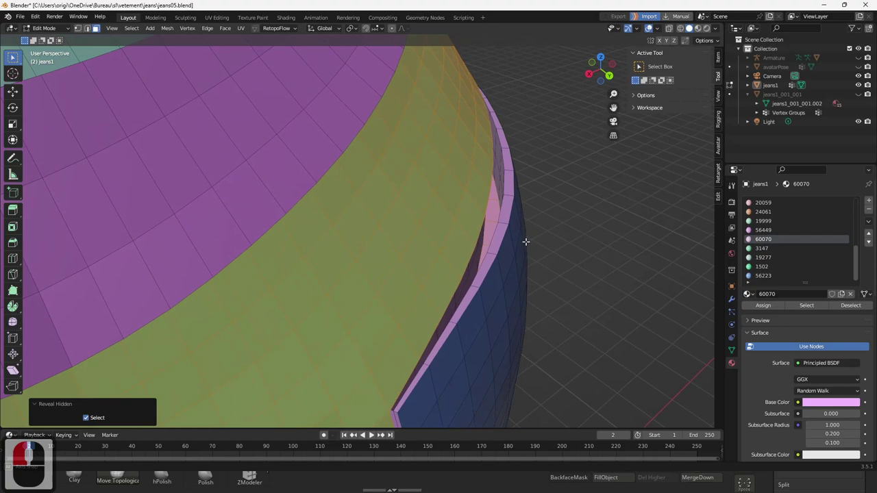
{"action": "middle_click", "coordinate": [528, 240]}
{"action": "key", "text": "Tab"}
{"action": "middle_click", "coordinate": [536, 243]}
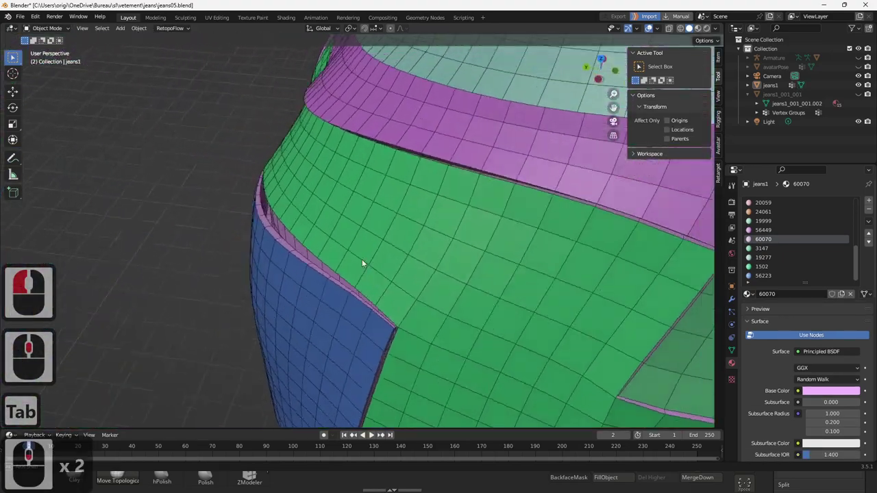
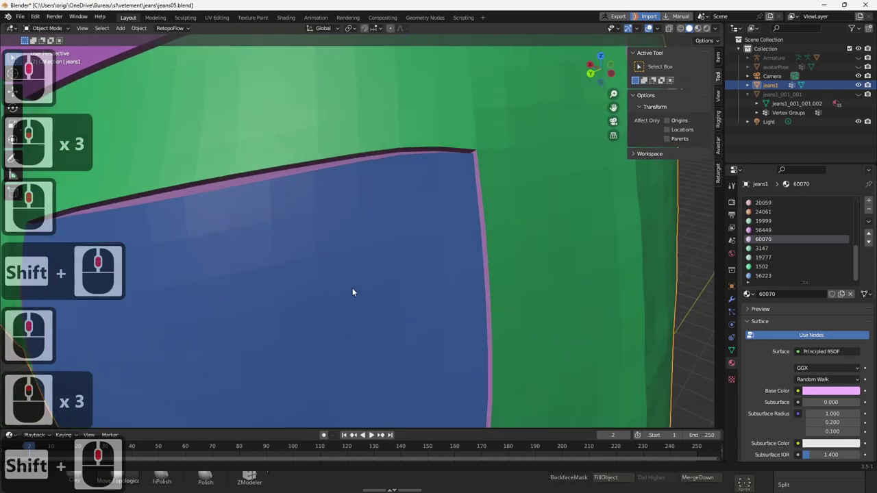
{"action": "middle_click", "coordinate": [350, 292]}
{"action": "middle_click", "coordinate": [339, 248]}
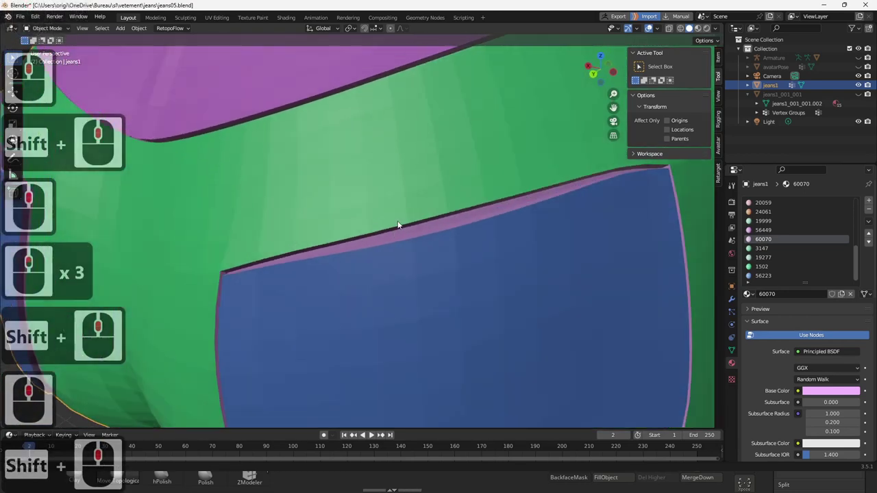
{"action": "middle_click", "coordinate": [423, 207]}
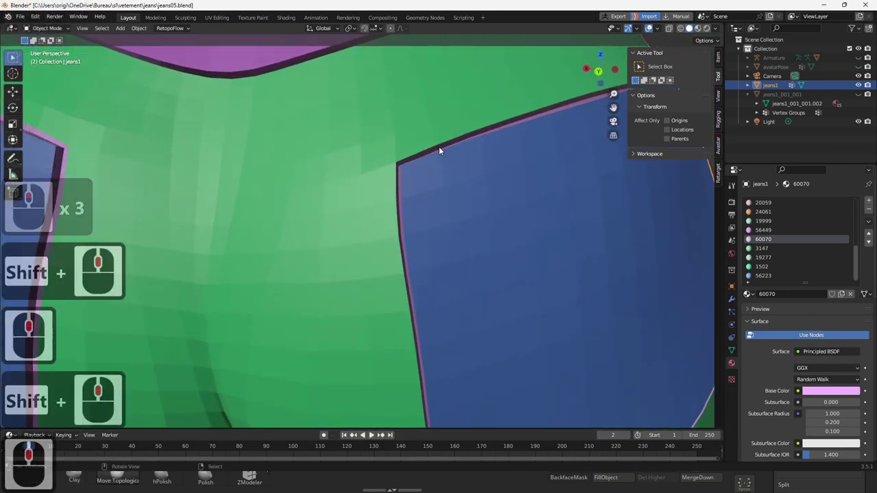
Back in Edit Mode, select the border edges around the back pocket opening and corners
{"action": "key", "text": "Tab"}
{"action": "right_click", "coordinate": [422, 155]}
{"action": "right_click", "coordinate": [417, 150]}
{"action": "middle_click", "coordinate": [426, 193]}
{"action": "right_click", "coordinate": [489, 146]}
{"action": "middle_click", "coordinate": [515, 171]}
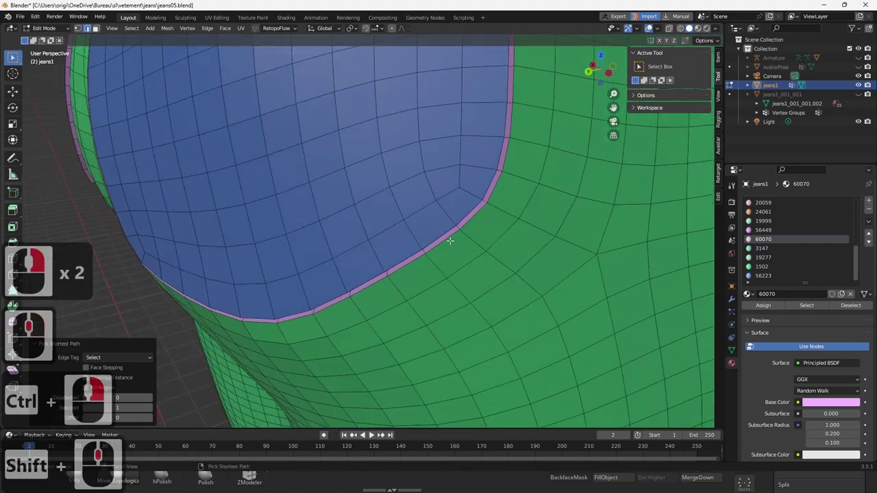
{"action": "right_click", "coordinate": [447, 240]}
{"action": "middle_click", "coordinate": [473, 235]}
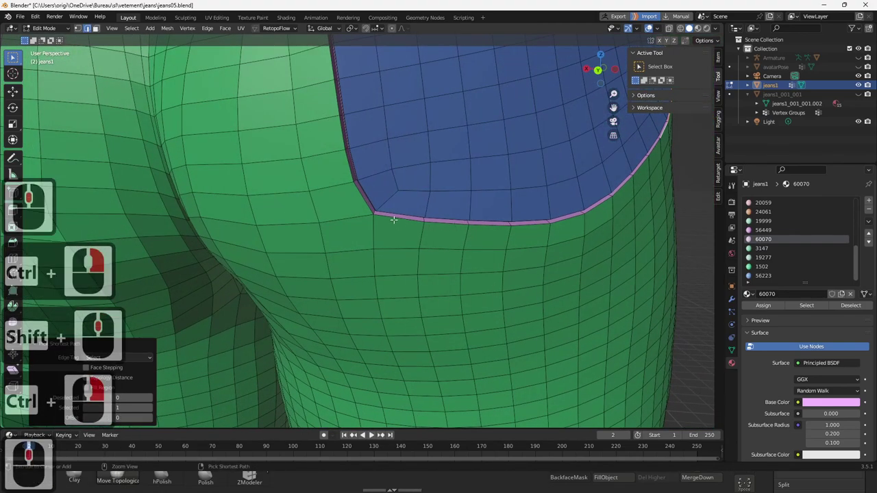
{"action": "right_click", "coordinate": [397, 217]}
{"action": "middle_click", "coordinate": [449, 330]}
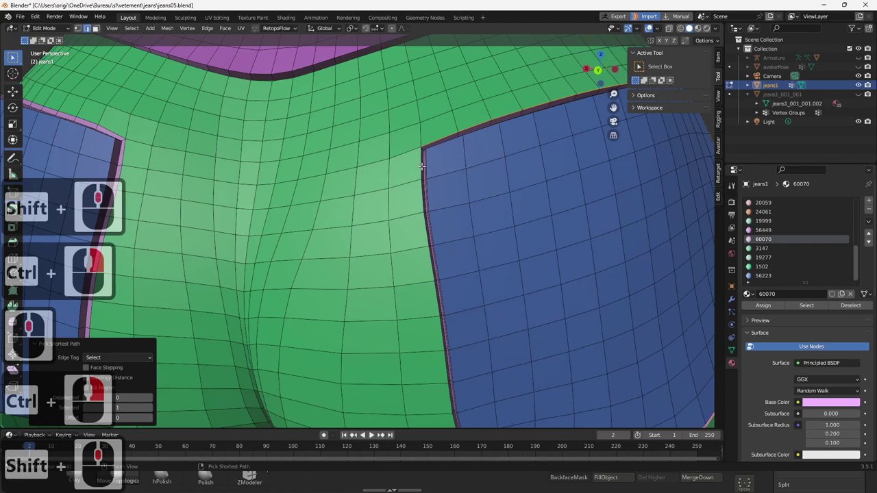
{"action": "right_click", "coordinate": [422, 165]}
{"action": "middle_click", "coordinate": [445, 215]}
{"action": "middle_click", "coordinate": [448, 220]}
Shrink/fatten the selected pocket border into a raised lip and view it in Object Mode
{"action": "key", "text": "alt+s"}
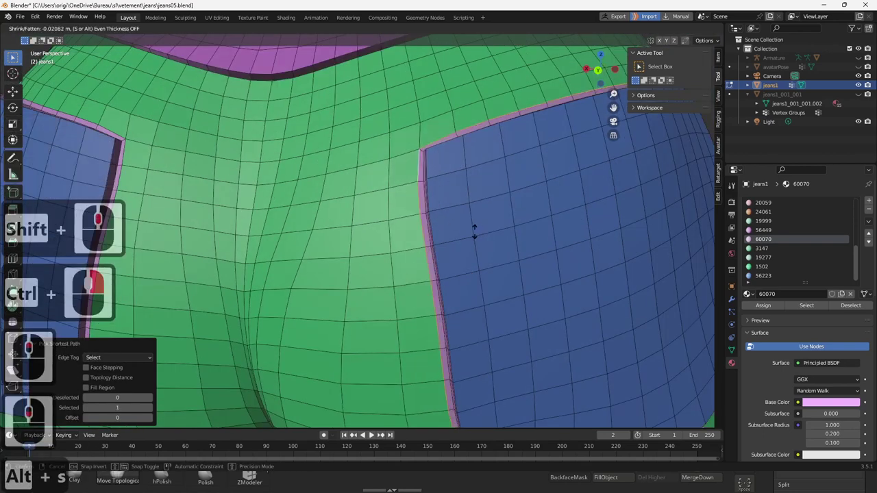
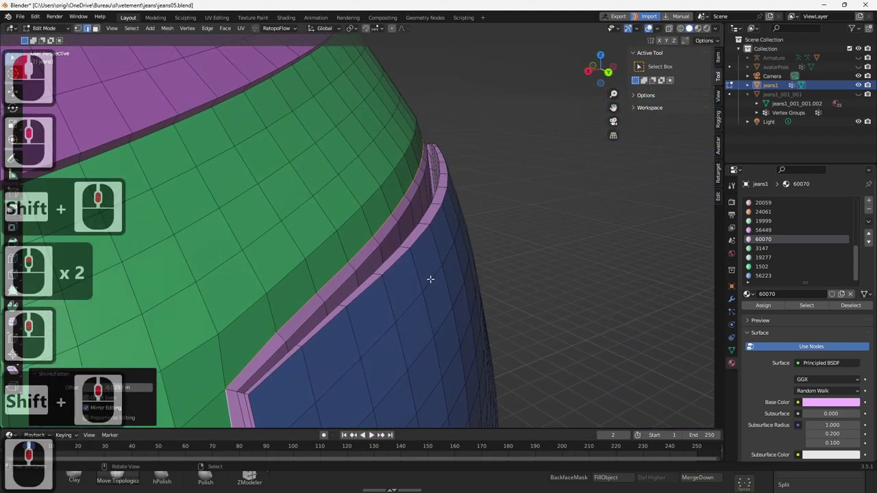
{"action": "key", "text": "alt+s"}
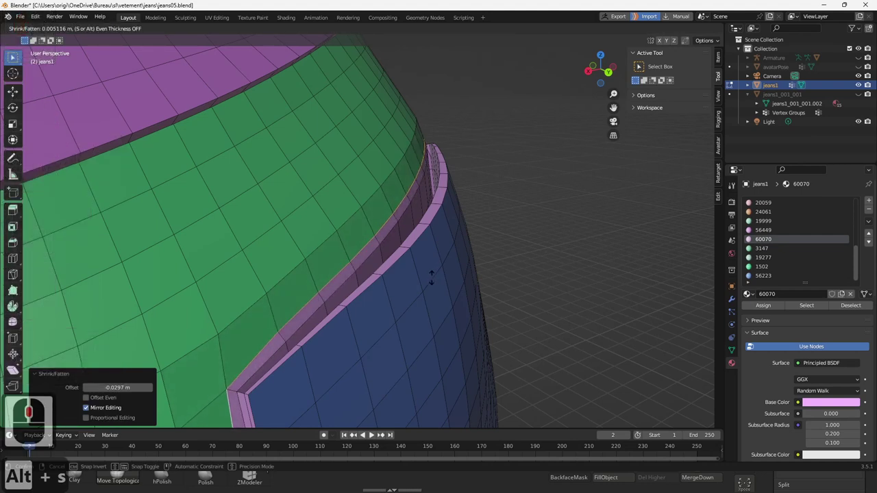
{"action": "left_click", "coordinate": [435, 275]}
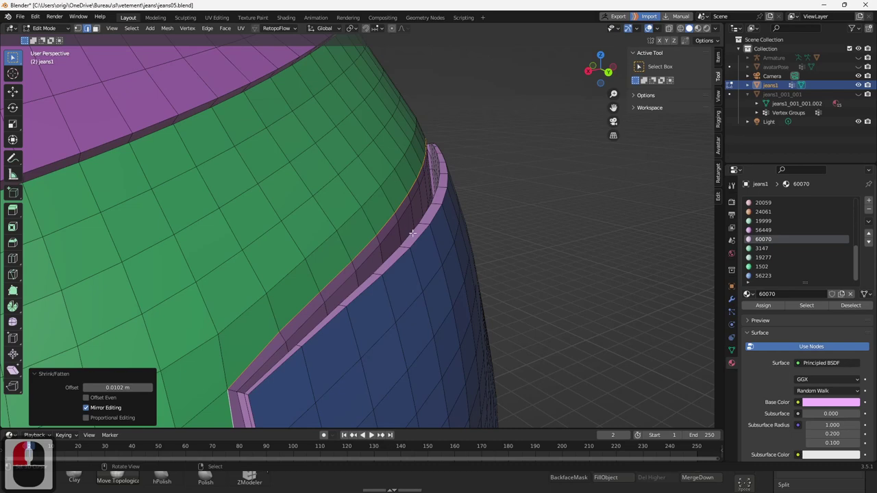
{"action": "key", "text": "Tab"}
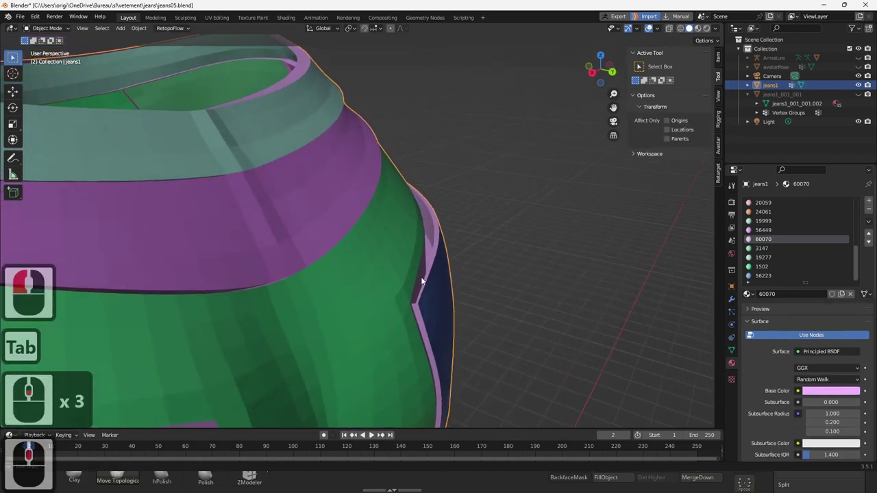
Adjust the back pocket lip shading and show jeans1's Object Data properties
{"action": "middle_click", "coordinate": [421, 281]}
{"action": "key", "text": "w"}
{"action": "left_click", "coordinate": [422, 276]}
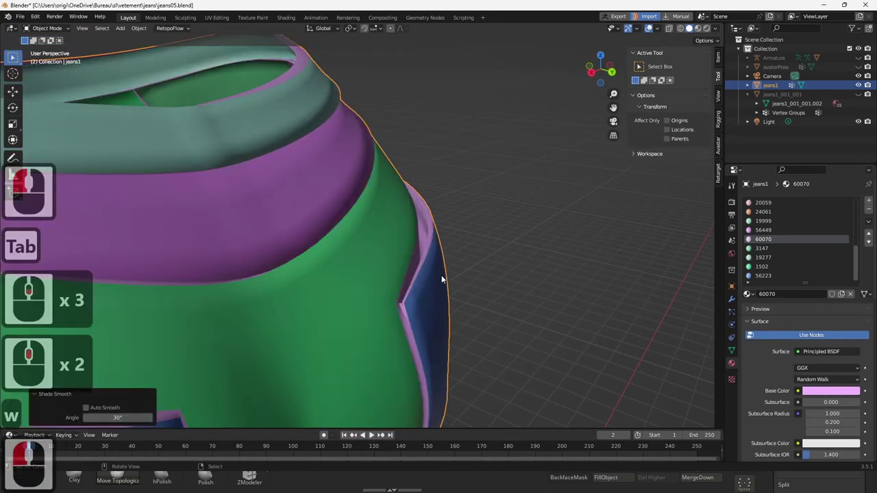
{"action": "key", "text": "w"}
{"action": "left_click", "coordinate": [438, 279]}
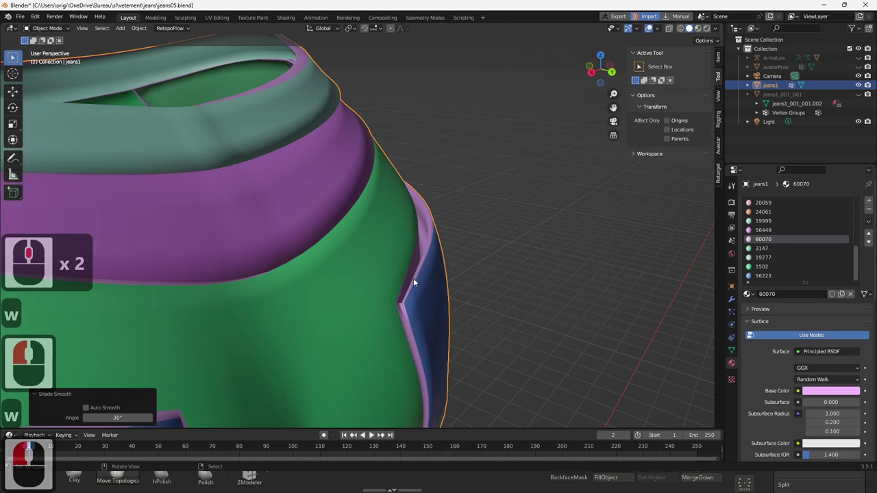
{"action": "key", "text": "w"}
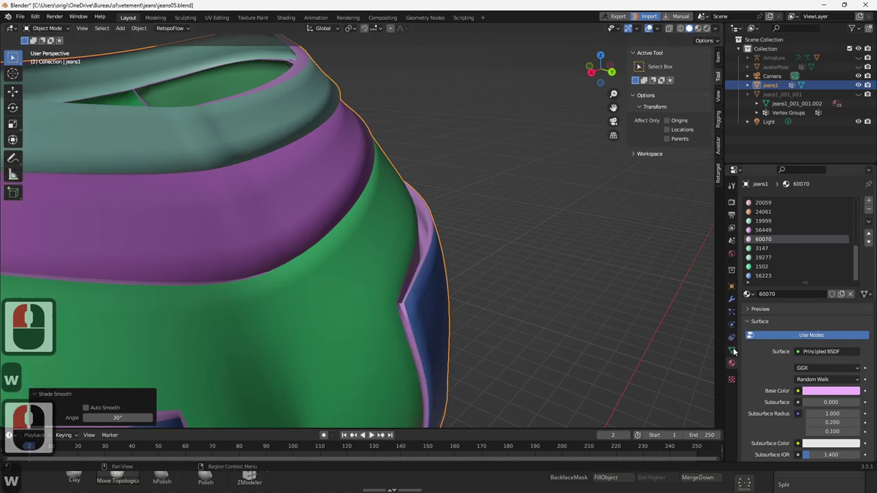
{"action": "left_click", "coordinate": [736, 352]}
{"action": "middle_click", "coordinate": [779, 405]}
{"action": "left_click", "coordinate": [798, 409]}
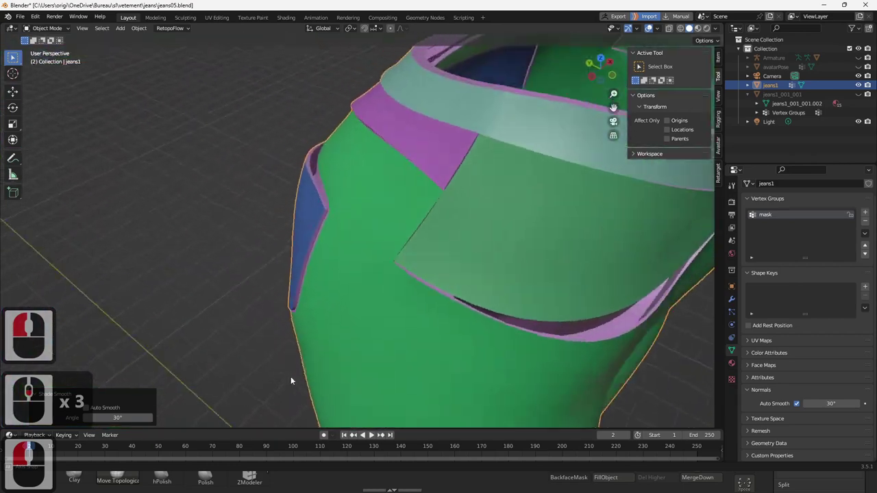
Select the front pocket opening edge loop in Edit Mode and move it to widen the pink strip
{"action": "middle_click", "coordinate": [286, 382]}
{"action": "middle_click", "coordinate": [322, 242]}
{"action": "middle_click", "coordinate": [331, 255]}
{"action": "middle_click", "coordinate": [337, 215]}
{"action": "middle_click", "coordinate": [381, 322]}
{"action": "middle_click", "coordinate": [382, 292]}
{"action": "middle_click", "coordinate": [381, 291]}
{"action": "right_click", "coordinate": [442, 329]}
{"action": "key", "text": "Tab"}
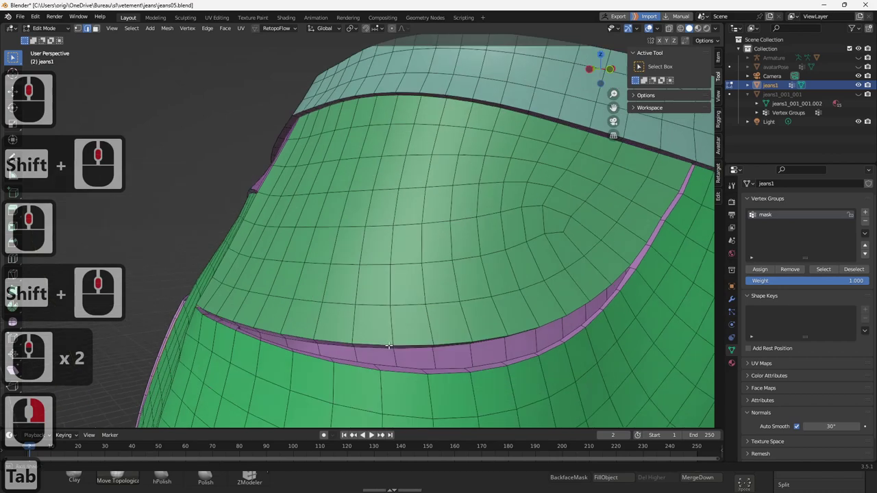
{"action": "middle_click", "coordinate": [407, 343]}
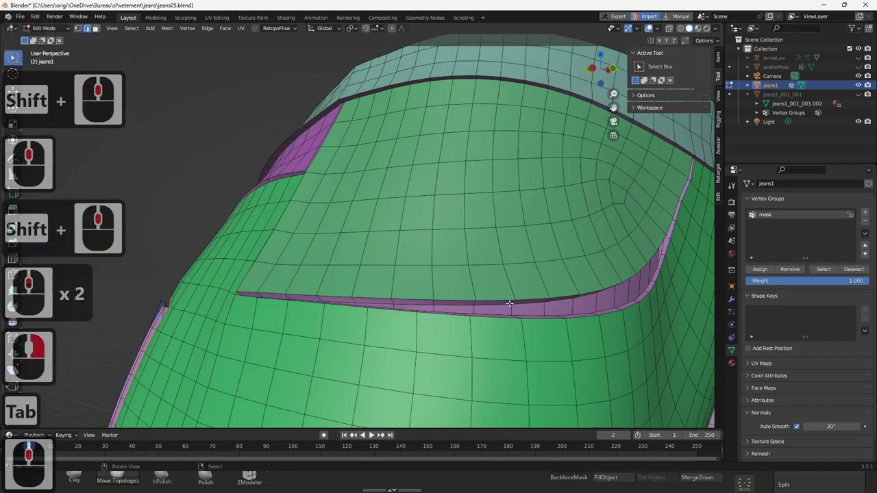
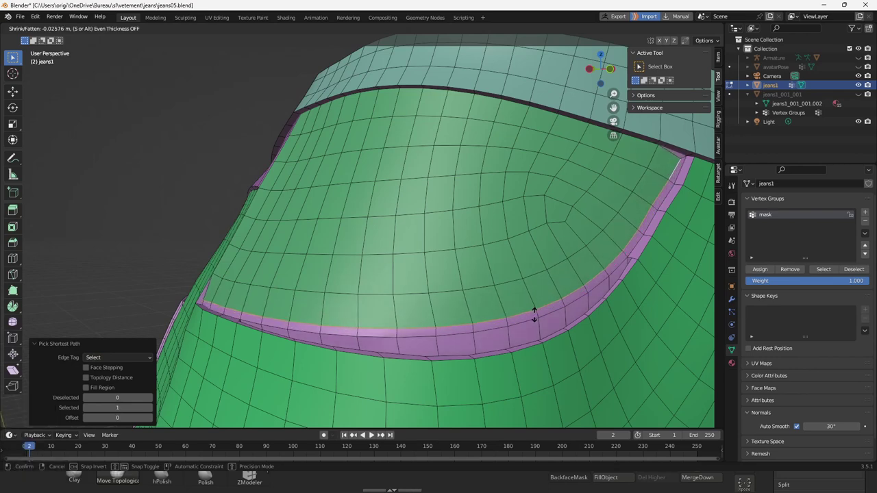
{"action": "left_click", "coordinate": [536, 313]}
{"action": "middle_click", "coordinate": [562, 338]}
{"action": "middle_click", "coordinate": [557, 330]}
{"action": "key", "text": "Tab"}
{"action": "middle_click", "coordinate": [572, 358]}
{"action": "middle_click", "coordinate": [524, 313]}
{"action": "middle_click", "coordinate": [534, 324]}
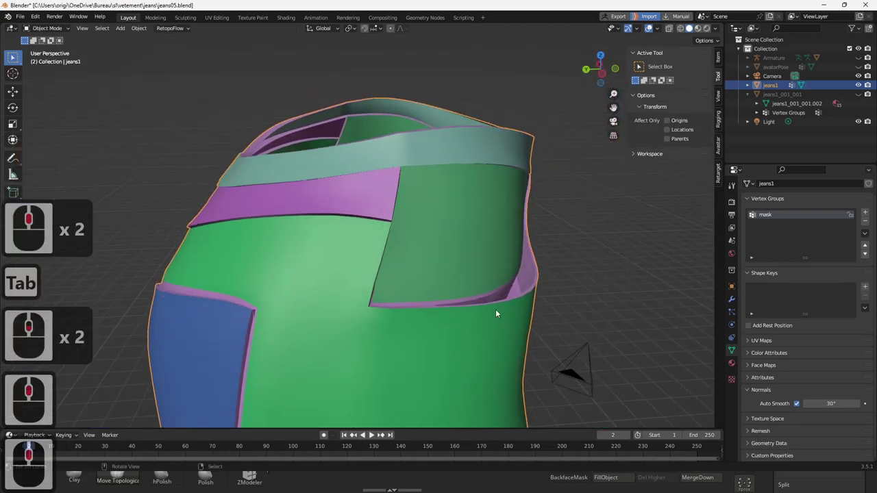
{"action": "middle_click", "coordinate": [351, 303]}
{"action": "middle_click", "coordinate": [350, 303]}
{"action": "middle_click", "coordinate": [350, 302]}
{"action": "middle_click", "coordinate": [445, 270]}
{"action": "middle_click", "coordinate": [449, 275]}
{"action": "middle_click", "coordinate": [365, 283]}
{"action": "middle_click", "coordinate": [326, 305]}
{"action": "middle_click", "coordinate": [274, 305]}
{"action": "middle_click", "coordinate": [275, 304]}
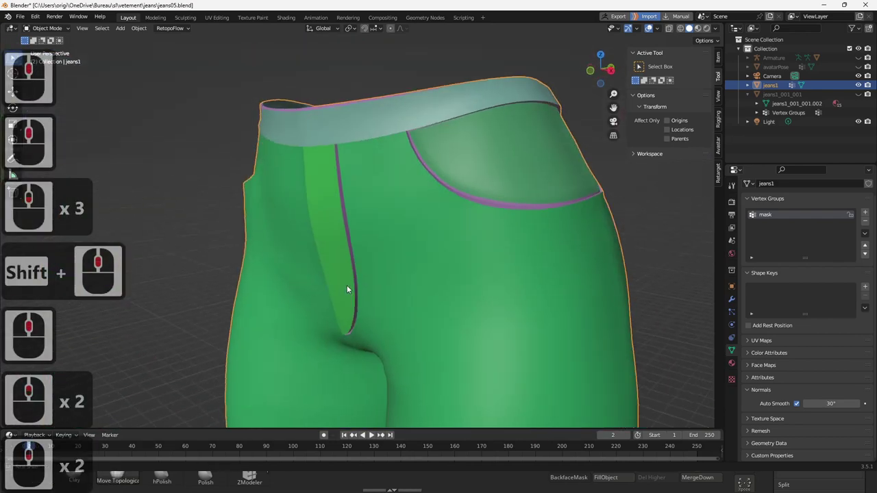
{"action": "middle_click", "coordinate": [366, 283]}
{"action": "middle_click", "coordinate": [367, 283]}
{"action": "middle_click", "coordinate": [444, 302]}
{"action": "middle_click", "coordinate": [442, 229]}
{"action": "middle_click", "coordinate": [429, 255]}
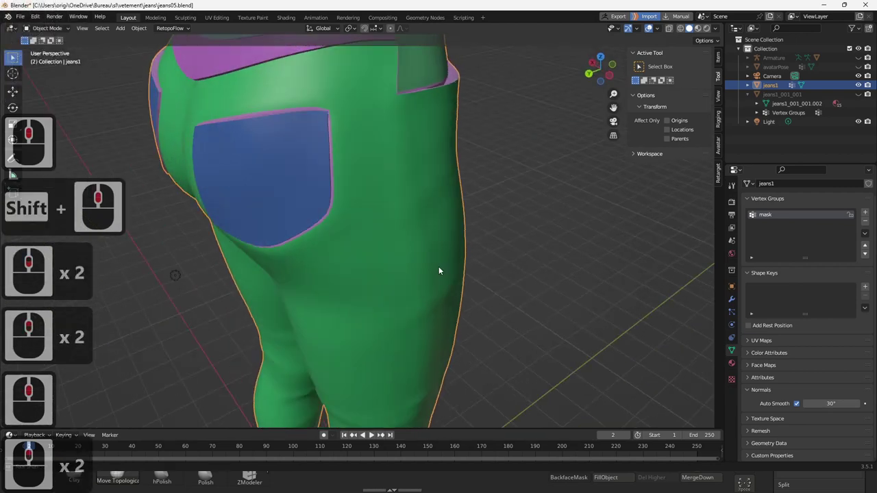
{"action": "middle_click", "coordinate": [463, 273]}
{"action": "middle_click", "coordinate": [500, 264]}
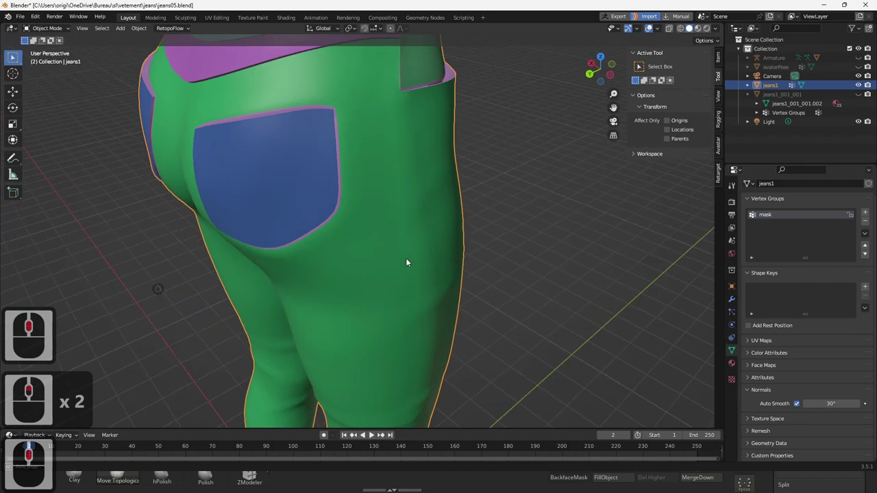
{"action": "middle_click", "coordinate": [352, 249]}
{"action": "middle_click", "coordinate": [468, 288]}
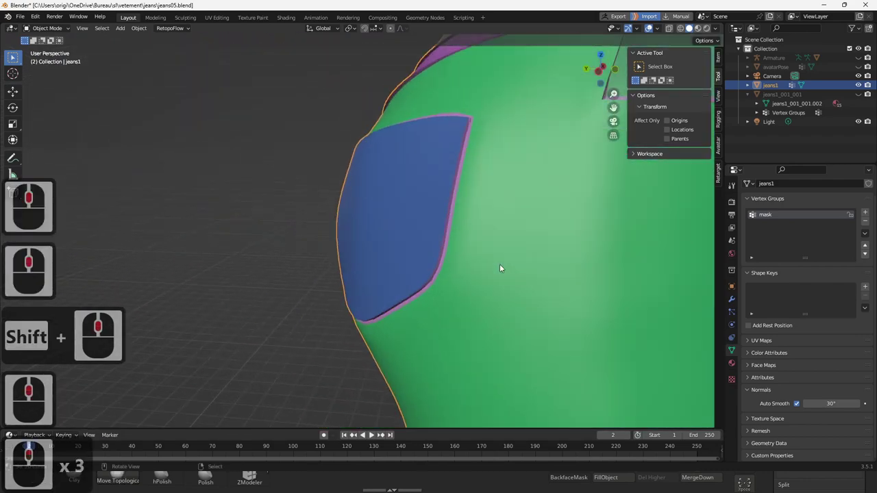
{"action": "middle_click", "coordinate": [330, 281]}
{"action": "middle_click", "coordinate": [324, 282]}
{"action": "middle_click", "coordinate": [393, 236]}
{"action": "middle_click", "coordinate": [394, 237]}
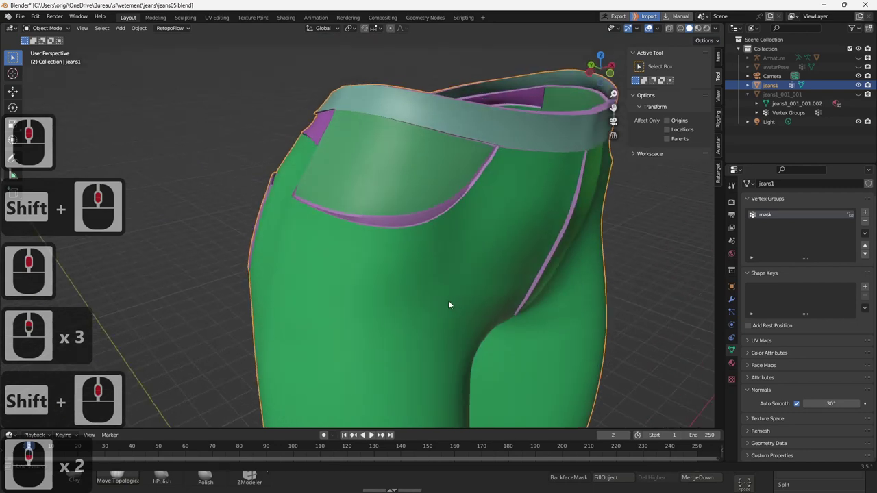
{"action": "middle_click", "coordinate": [440, 301]}
{"action": "middle_click", "coordinate": [447, 289]}
{"action": "middle_click", "coordinate": [410, 299]}
{"action": "middle_click", "coordinate": [410, 301]}
{"action": "middle_click", "coordinate": [422, 300]}
{"action": "middle_click", "coordinate": [421, 294]}
{"action": "key", "text": "Tab"}
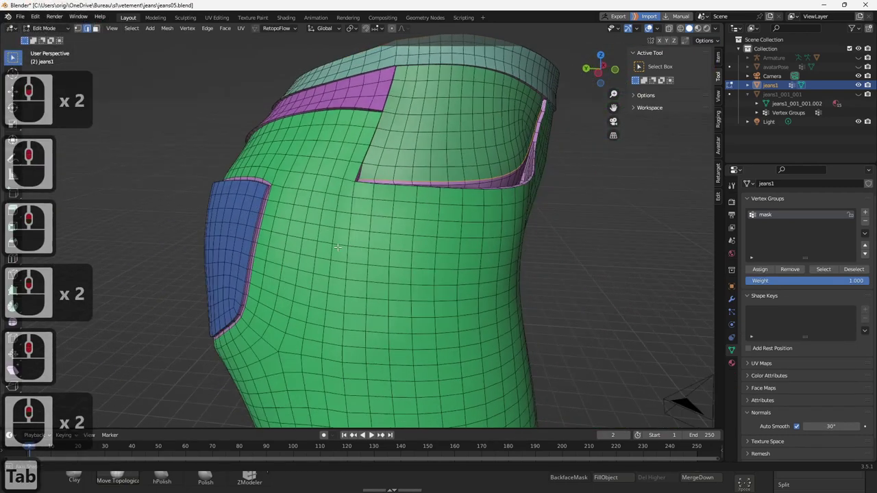
Select the back pocket border seam edges and bevel them into a thin extra strip
{"action": "middle_click", "coordinate": [345, 243]}
{"action": "right_click", "coordinate": [379, 181]}
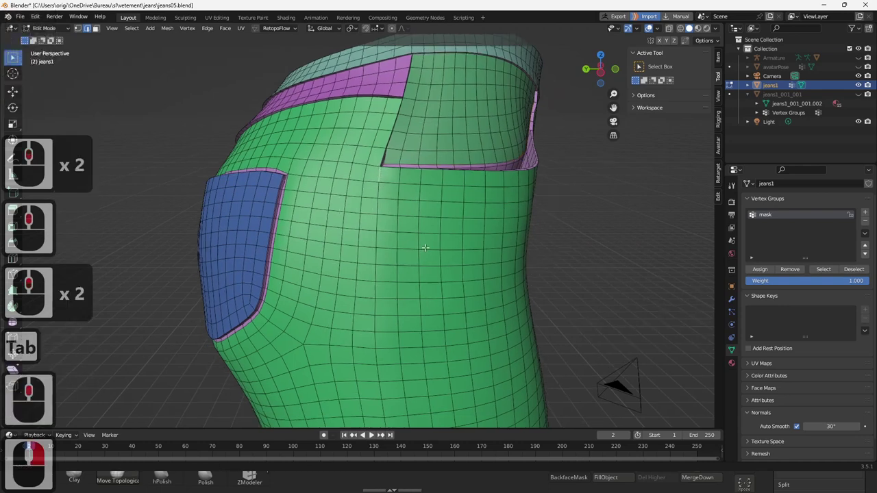
{"action": "middle_click", "coordinate": [421, 138]}
{"action": "middle_click", "coordinate": [415, 162]}
{"action": "middle_click", "coordinate": [412, 174]}
{"action": "middle_click", "coordinate": [407, 192]}
{"action": "middle_click", "coordinate": [411, 335]}
{"action": "middle_click", "coordinate": [423, 375]}
{"action": "middle_click", "coordinate": [456, 39]}
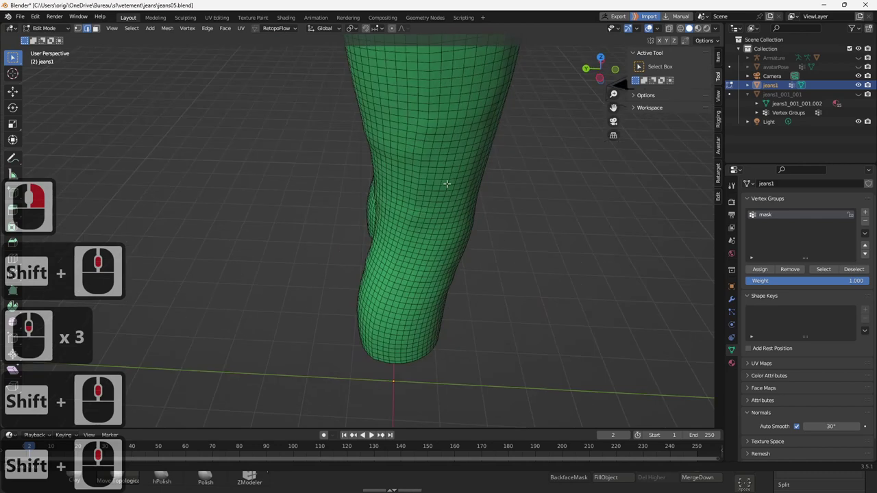
{"action": "middle_click", "coordinate": [460, 139]}
{"action": "middle_click", "coordinate": [410, 348]}
{"action": "middle_click", "coordinate": [411, 231]}
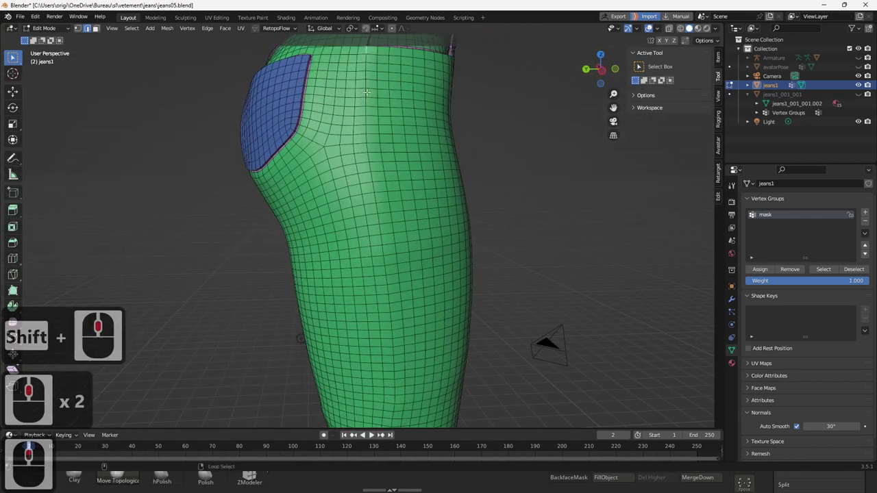
{"action": "right_click", "coordinate": [369, 90]}
{"action": "middle_click", "coordinate": [373, 134]}
{"action": "middle_click", "coordinate": [374, 137]}
{"action": "middle_click", "coordinate": [375, 141]}
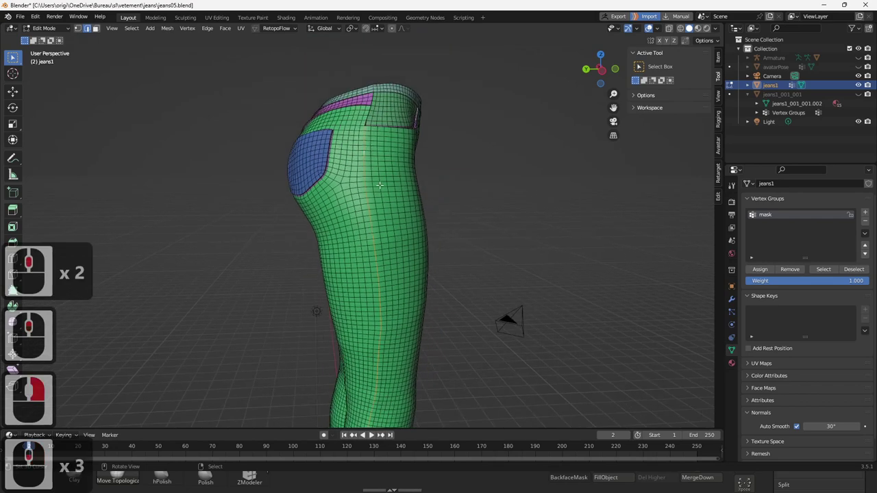
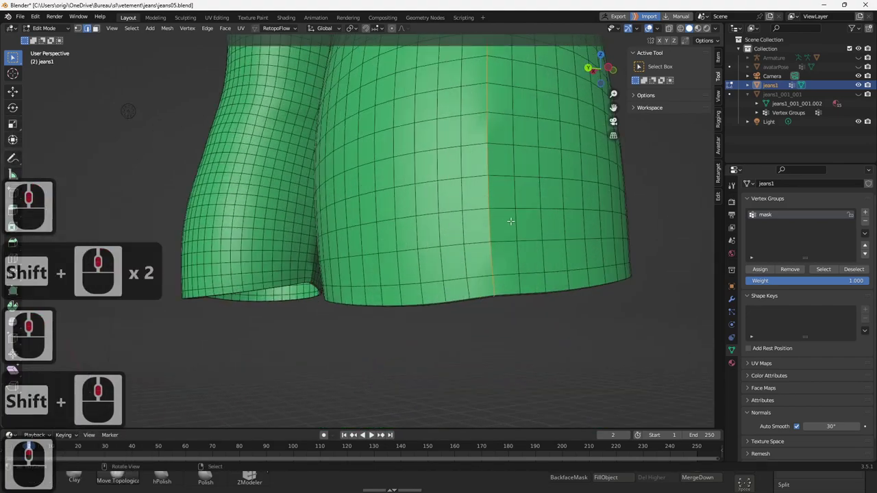
{"action": "key", "text": "ctrl+b"}
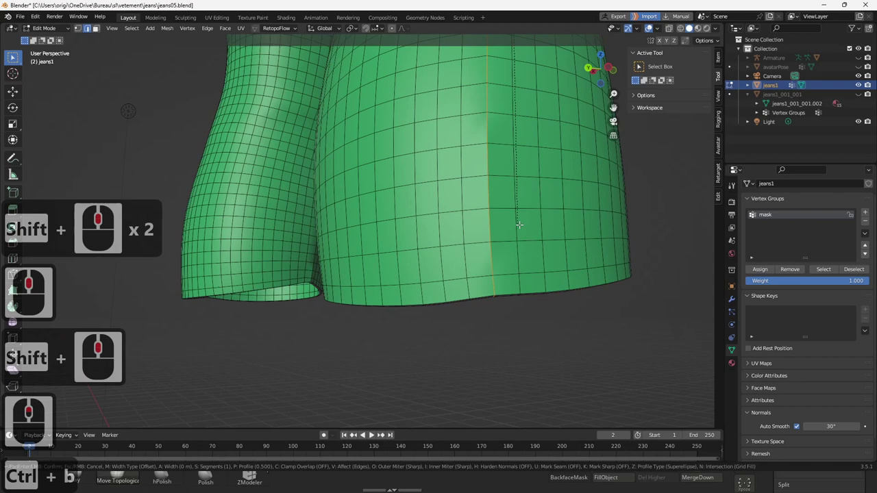
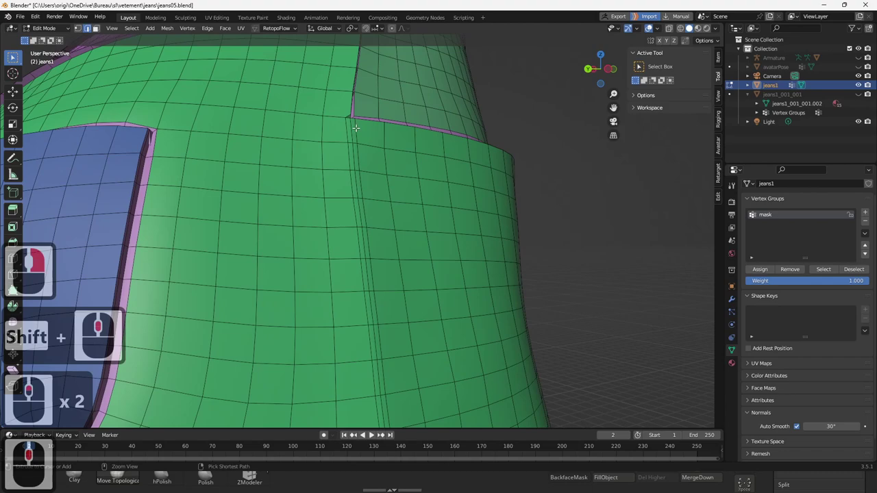
Select the new pocket border edge and move it into place along the pocket
{"action": "right_click", "coordinate": [353, 131]}
{"action": "middle_click", "coordinate": [383, 211]}
{"action": "middle_click", "coordinate": [419, 118]}
{"action": "middle_click", "coordinate": [510, 209]}
{"action": "key", "text": "g"}
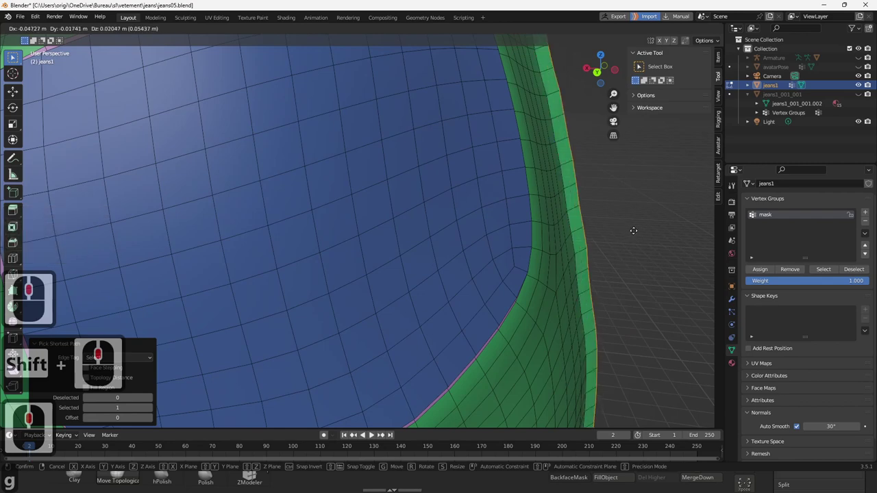
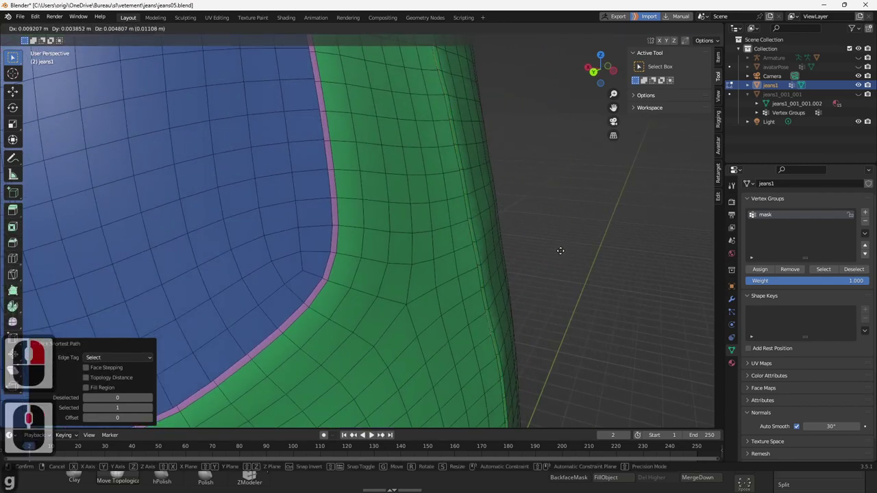
{"action": "left_click", "coordinate": [564, 249]}
{"action": "middle_click", "coordinate": [526, 257]}
Toggle to Object Mode and orbit the smooth-shaded jeans to check pockets and waistband
{"action": "key", "text": "Tab"}
{"action": "middle_click", "coordinate": [518, 253]}
{"action": "middle_click", "coordinate": [356, 294]}
{"action": "middle_click", "coordinate": [270, 265]}
{"action": "middle_click", "coordinate": [269, 263]}
{"action": "middle_click", "coordinate": [266, 215]}
{"action": "middle_click", "coordinate": [257, 321]}
{"action": "middle_click", "coordinate": [256, 320]}
{"action": "middle_click", "coordinate": [324, 330]}
{"action": "middle_click", "coordinate": [345, 259]}
{"action": "middle_click", "coordinate": [345, 259]}
{"action": "key", "text": "Tab"}
{"action": "middle_click", "coordinate": [352, 249]}
{"action": "middle_click", "coordinate": [352, 249]}
{"action": "key", "text": "Tab"}
{"action": "middle_click", "coordinate": [432, 223]}
{"action": "middle_click", "coordinate": [414, 230]}
{"action": "middle_click", "coordinate": [414, 231]}
{"action": "middle_click", "coordinate": [386, 234]}
{"action": "middle_click", "coordinate": [449, 244]}
{"action": "middle_click", "coordinate": [425, 240]}
{"action": "middle_click", "coordinate": [380, 292]}
{"action": "middle_click", "coordinate": [346, 273]}
{"action": "middle_click", "coordinate": [432, 275]}
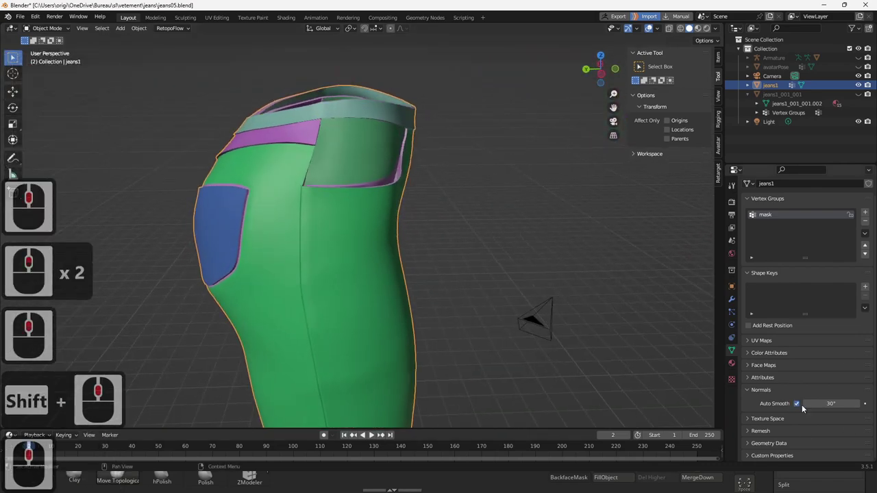
Switch off Auto Smooth under Normals in the jeans Object Data properties
{"action": "left_click", "coordinate": [800, 409]}
{"action": "left_click", "coordinate": [800, 409]}
{"action": "left_click", "coordinate": [801, 409]}
{"action": "left_click", "coordinate": [801, 409]}
{"action": "double_click", "coordinate": [800, 409]}
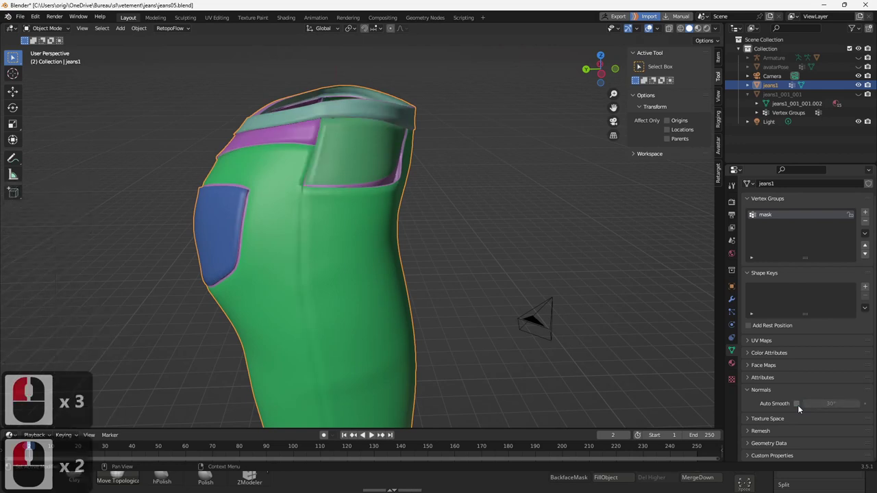
{"action": "left_click", "coordinate": [801, 409]}
{"action": "left_click", "coordinate": [801, 409]}
{"action": "left_click", "coordinate": [801, 407]}
{"action": "double_click", "coordinate": [801, 408]}
Bring the waistband into view and return jeans1 to Edit Mode
{"action": "middle_click", "coordinate": [466, 329]}
{"action": "middle_click", "coordinate": [435, 297]}
{"action": "middle_click", "coordinate": [429, 298]}
{"action": "middle_click", "coordinate": [429, 297]}
{"action": "middle_click", "coordinate": [429, 297]}
{"action": "middle_click", "coordinate": [368, 333]}
{"action": "middle_click", "coordinate": [423, 253]}
{"action": "key", "text": "Tab"}
{"action": "key", "text": "Tab"}
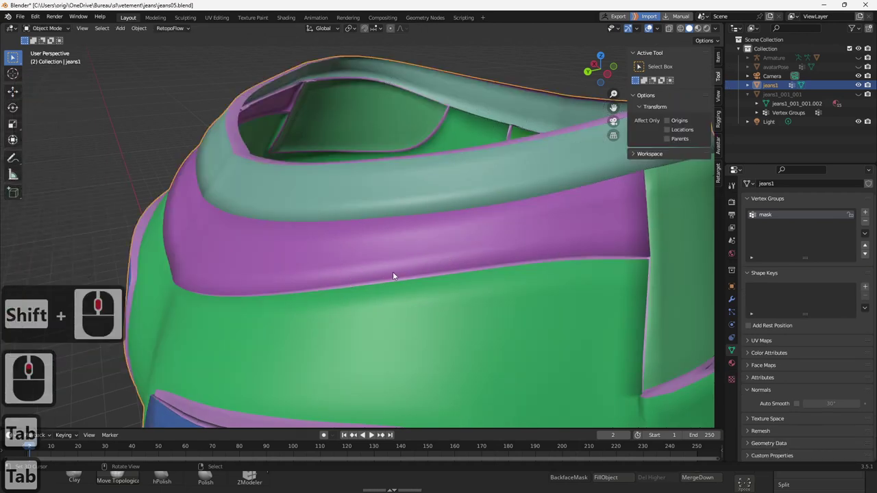
{"action": "key", "text": "Tab"}
{"action": "middle_click", "coordinate": [374, 286]}
{"action": "key", "text": "Tab"}
{"action": "key", "text": "Tab"}
Mark the edge loop under the waistband strip as sharp and check the shading in Object Mode
{"action": "right_click", "coordinate": [602, 243]}
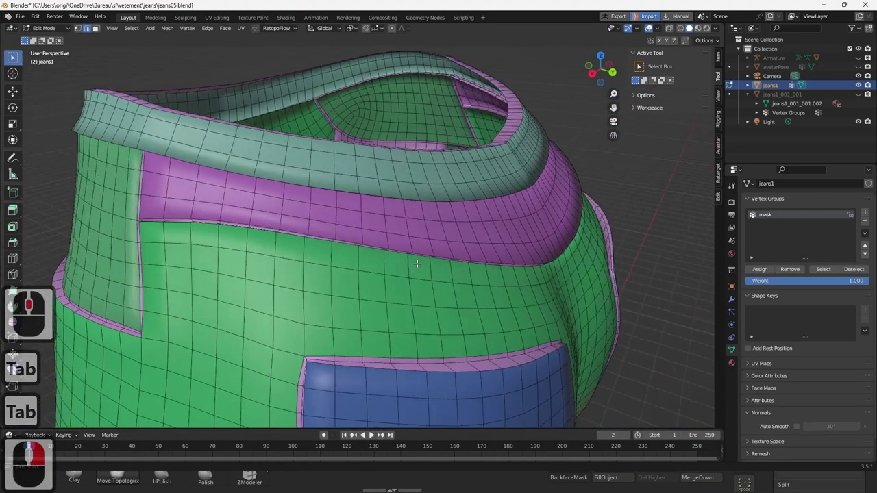
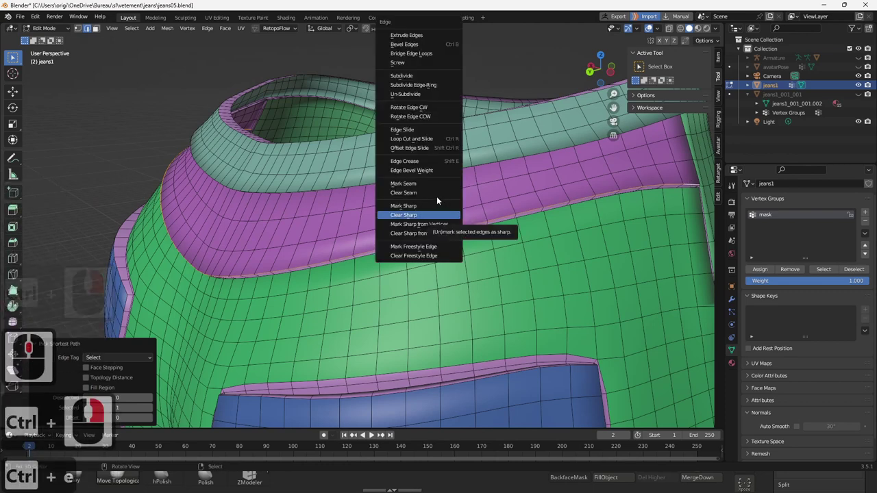
{"action": "left_click", "coordinate": [425, 209]}
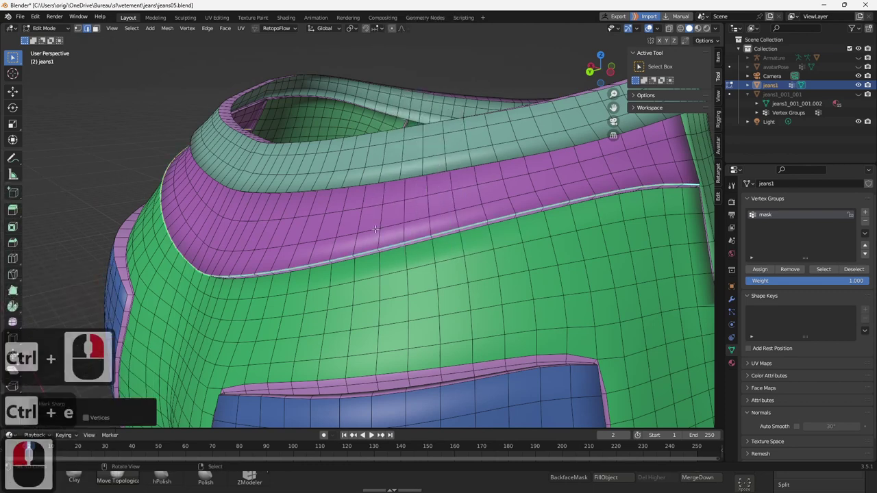
{"action": "key", "text": "Tab"}
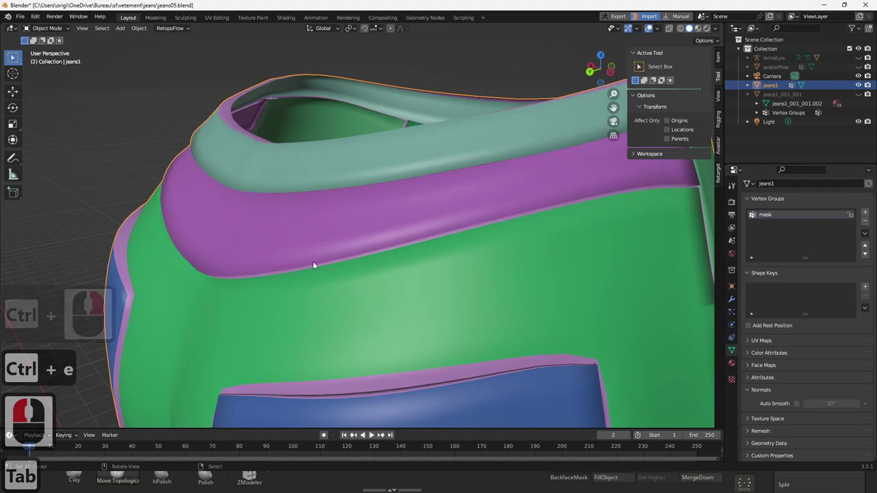
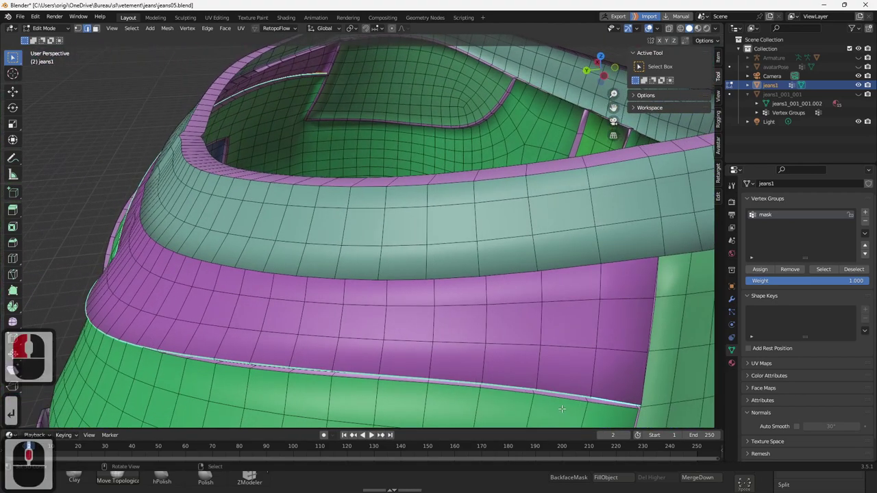
Knife-cut a new edge line along the band just above the sharp seam, then add a loop cut
{"action": "key", "text": "k"}
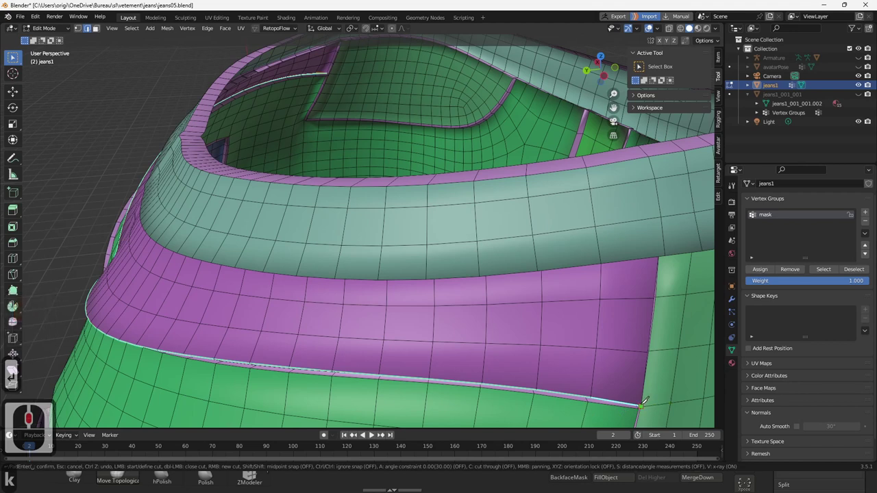
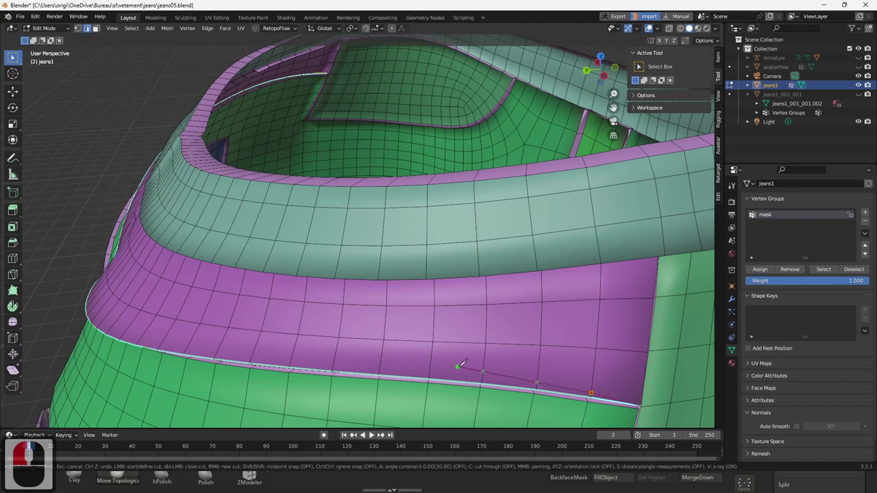
{"action": "key", "text": "Return"}
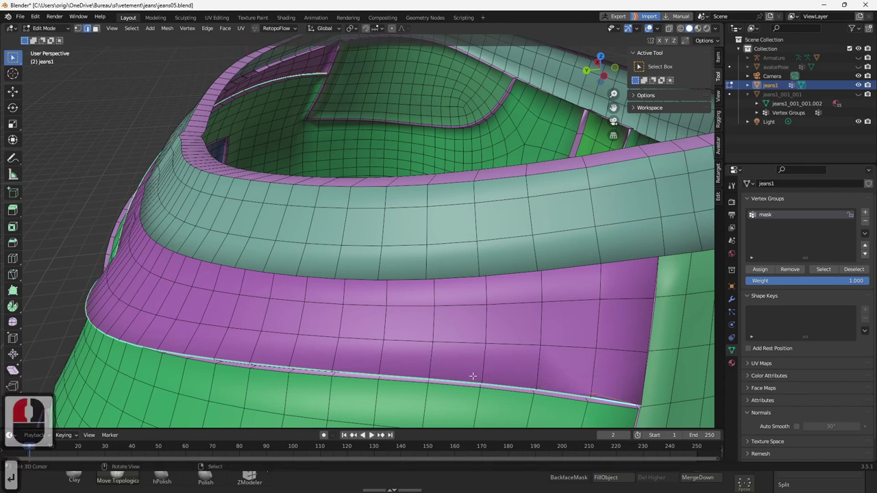
{"action": "key", "text": "ctrl+r"}
{"action": "key", "text": "Return"}
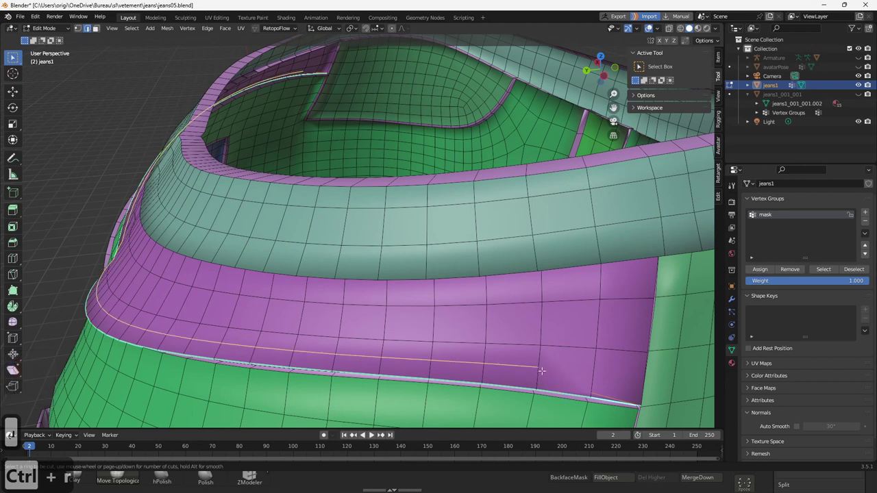
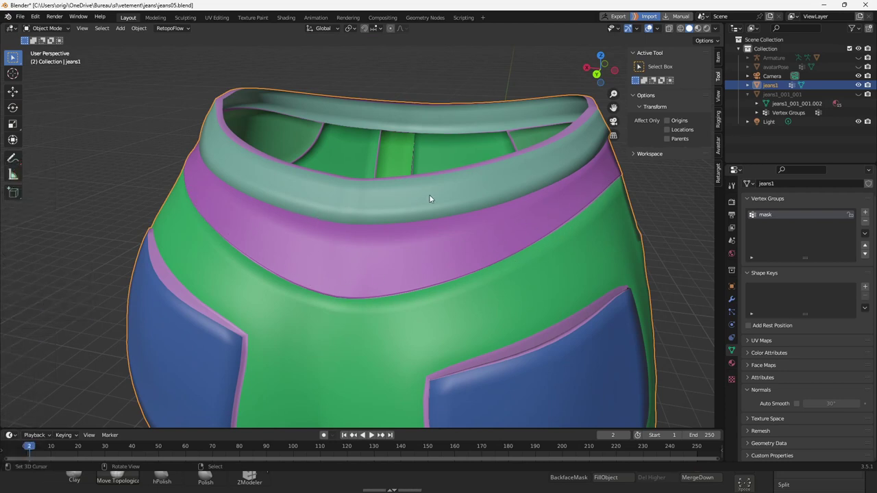
Slide the top waistband edge loop into place and return to Object Mode to review shading
{"action": "middle_click", "coordinate": [460, 205]}
{"action": "middle_click", "coordinate": [462, 233]}
{"action": "middle_click", "coordinate": [463, 234]}
{"action": "middle_click", "coordinate": [462, 234]}
{"action": "middle_click", "coordinate": [496, 234]}
{"action": "middle_click", "coordinate": [568, 234]}
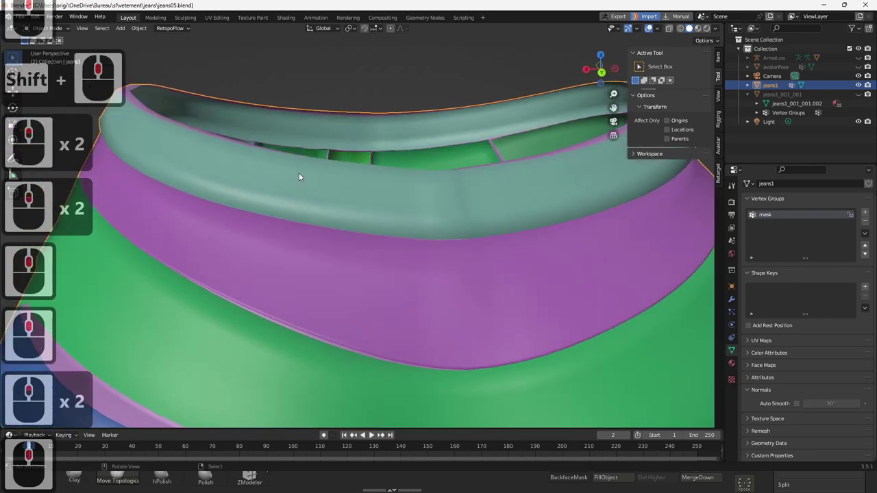
{"action": "middle_click", "coordinate": [364, 196]}
{"action": "right_click", "coordinate": [364, 196]}
{"action": "key", "text": "Tab"}
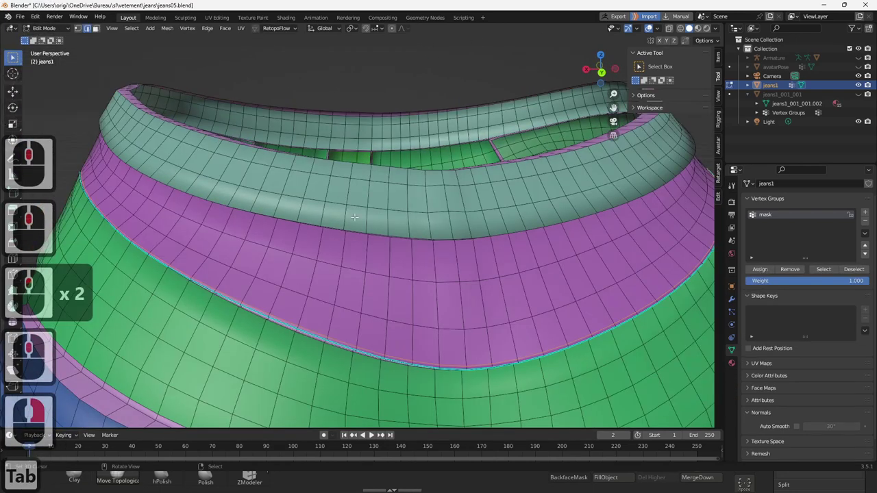
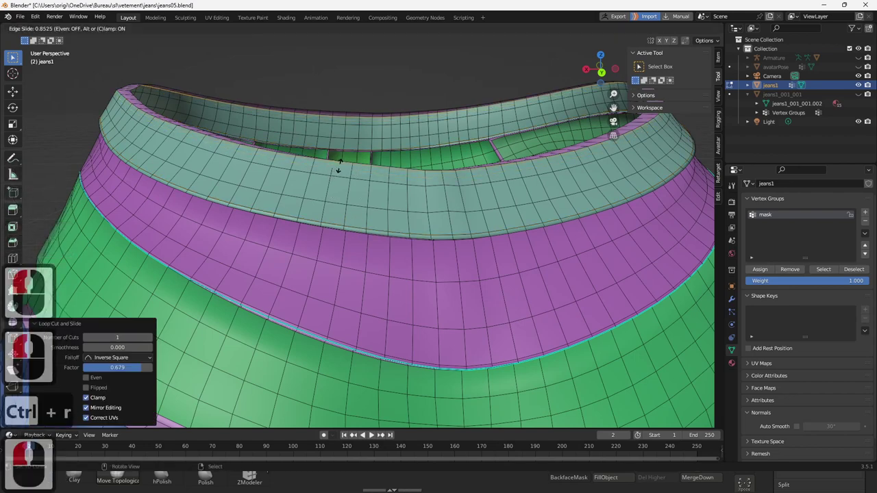
{"action": "left_click", "coordinate": [342, 166]}
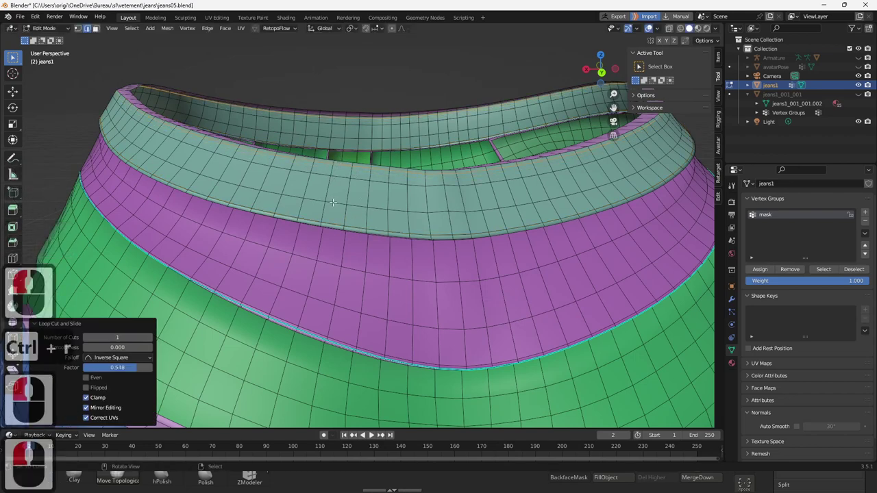
{"action": "key", "text": "Tab"}
Orbit around the jeans toggling Auto Smooth to compare shading on the back pockets and fly
{"action": "middle_click", "coordinate": [359, 233]}
{"action": "middle_click", "coordinate": [257, 207]}
{"action": "middle_click", "coordinate": [325, 197]}
{"action": "middle_click", "coordinate": [295, 187]}
{"action": "middle_click", "coordinate": [417, 148]}
{"action": "middle_click", "coordinate": [353, 195]}
{"action": "middle_click", "coordinate": [367, 213]}
{"action": "middle_click", "coordinate": [353, 264]}
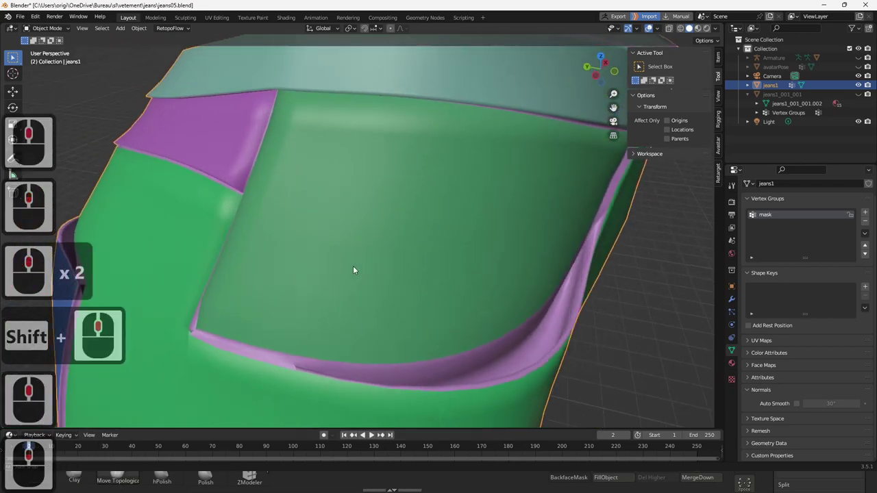
{"action": "middle_click", "coordinate": [364, 269]}
{"action": "left_click", "coordinate": [798, 408]}
{"action": "middle_click", "coordinate": [494, 308]}
{"action": "middle_click", "coordinate": [495, 307]}
{"action": "scroll", "scroll_direction": "down", "scroll_amount": 3}
{"action": "middle_click", "coordinate": [405, 269]}
{"action": "left_click", "coordinate": [799, 404]}
{"action": "left_click_drag", "start_coordinate": [735, 367], "coordinate": [453, 246]}
{"action": "left_click_drag", "start_coordinate": [453, 246], "coordinate": [400, 265]}
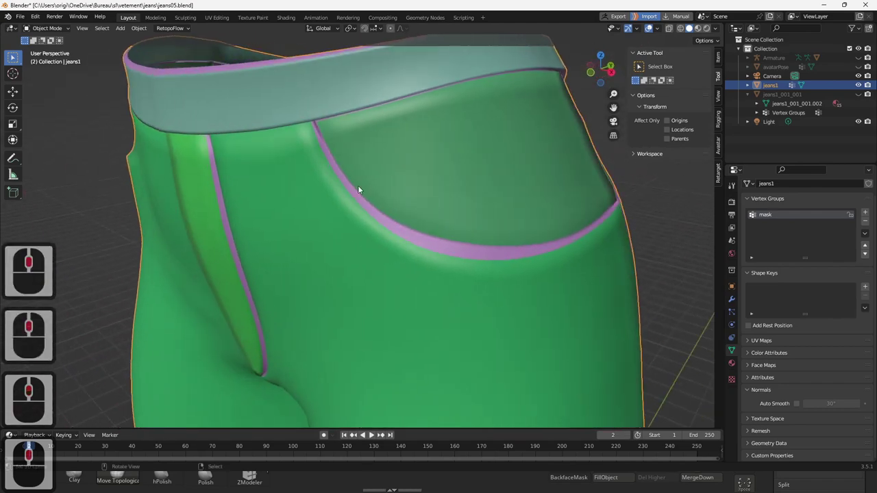
{"action": "key", "text": "Tab"}
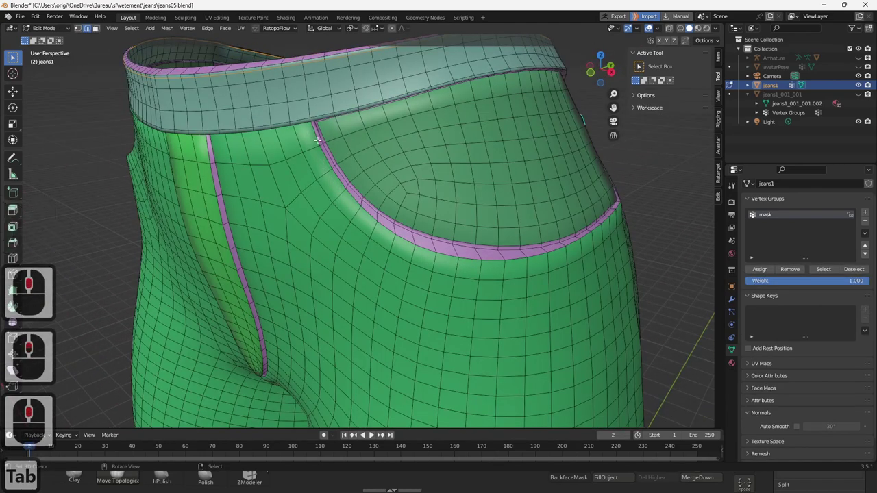
{"action": "key", "text": "ctrl+r"}
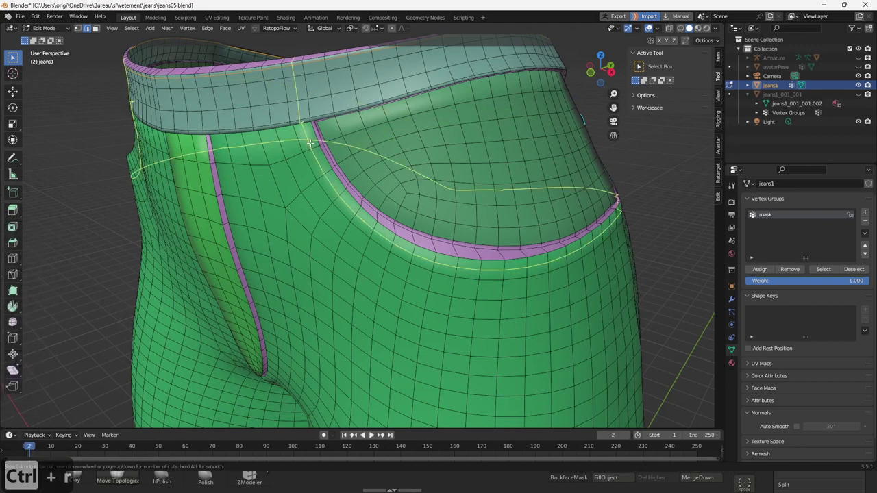
{"action": "right_click", "coordinate": [312, 142]}
{"action": "middle_click", "coordinate": [319, 169]}
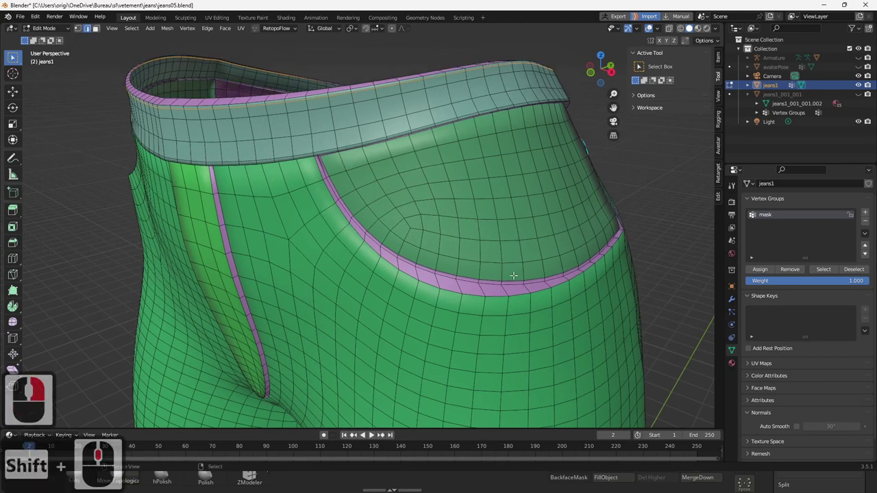
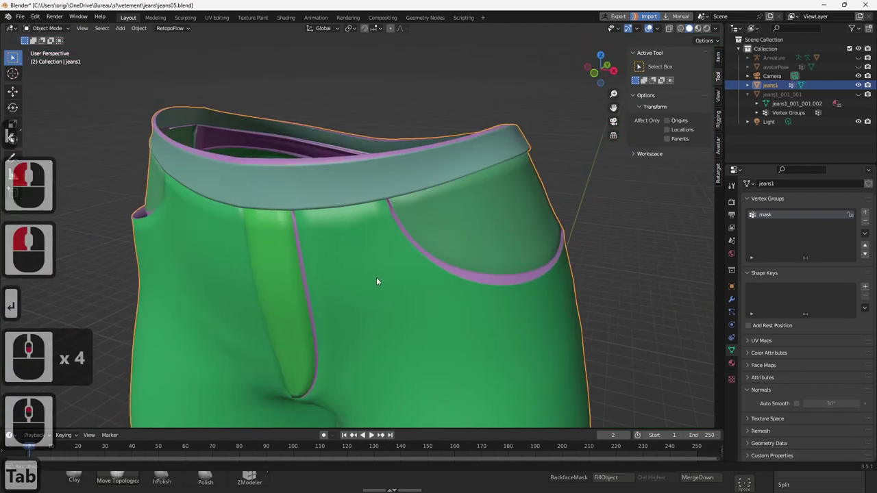
{"action": "middle_click", "coordinate": [399, 270]}
{"action": "middle_click", "coordinate": [491, 258]}
{"action": "middle_click", "coordinate": [235, 208]}
{"action": "left_click_drag", "start_coordinate": [259, 206], "coordinate": [281, 279]}
{"action": "middle_click", "coordinate": [316, 242]}
{"action": "key", "text": "Tab"}
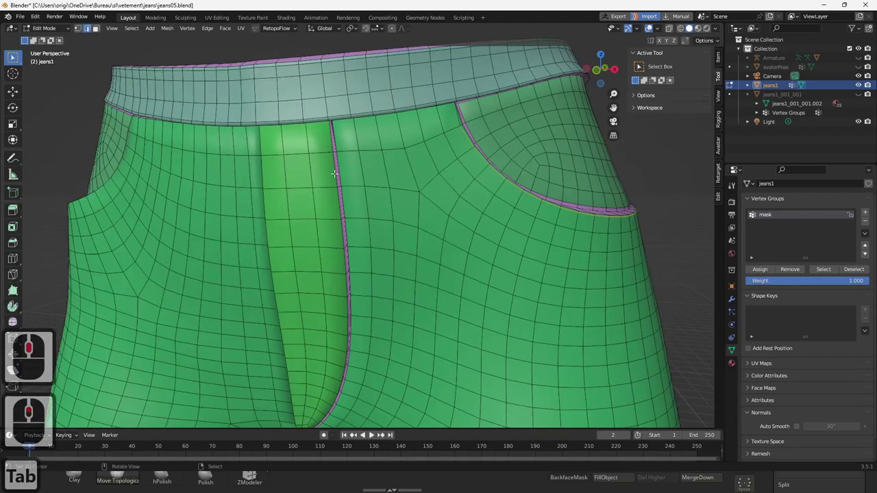
{"action": "key", "text": "Tab"}
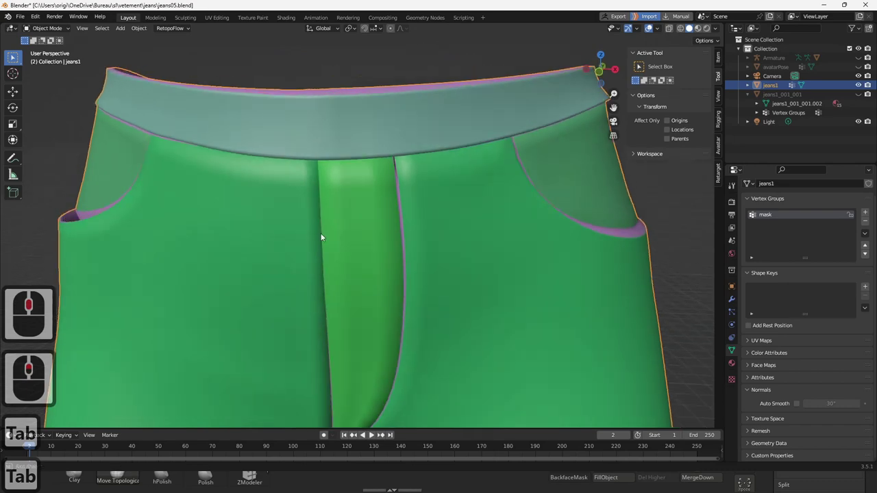
{"action": "middle_click", "coordinate": [327, 236]}
{"action": "key", "text": "Tab"}
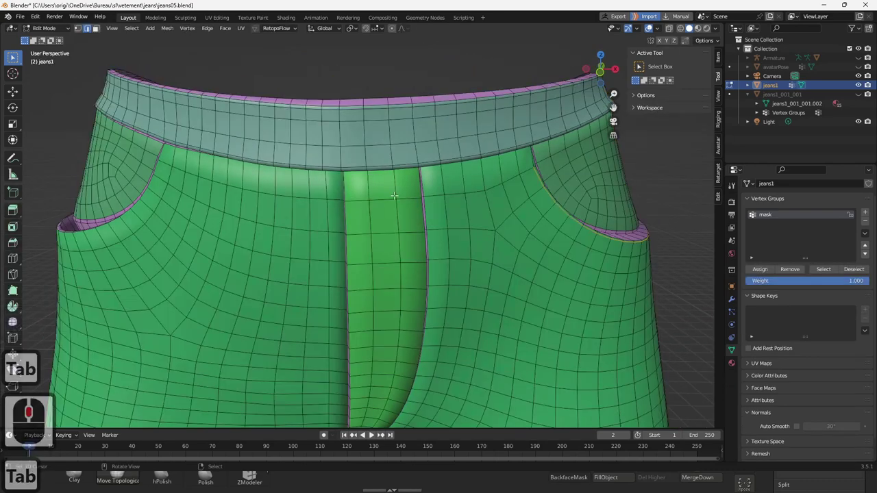
{"action": "middle_click", "coordinate": [438, 215]}
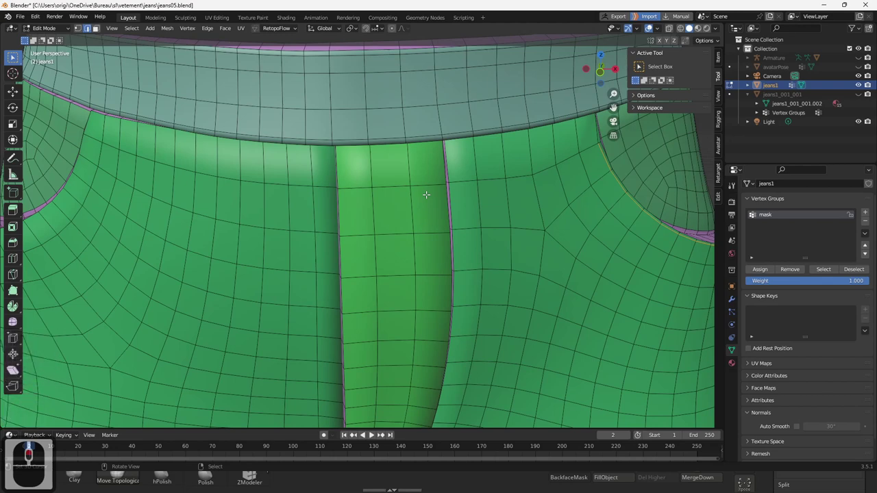
{"action": "key", "text": "Tab"}
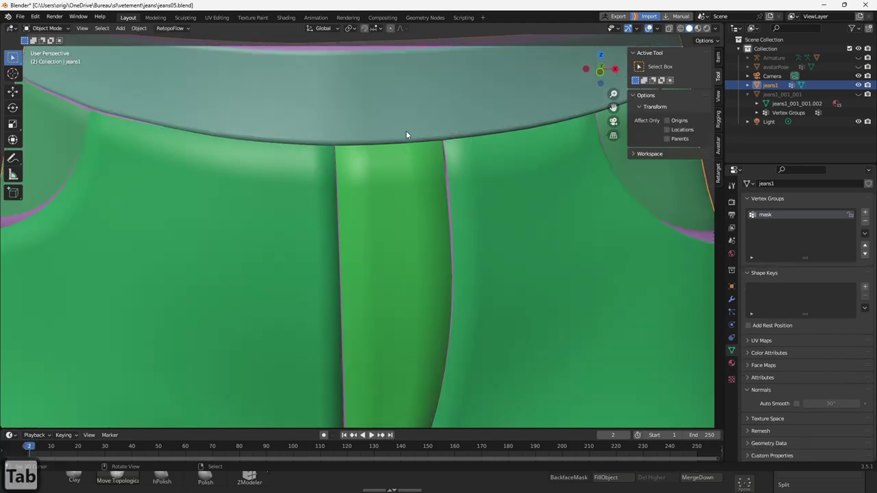
{"action": "middle_click", "coordinate": [400, 137]}
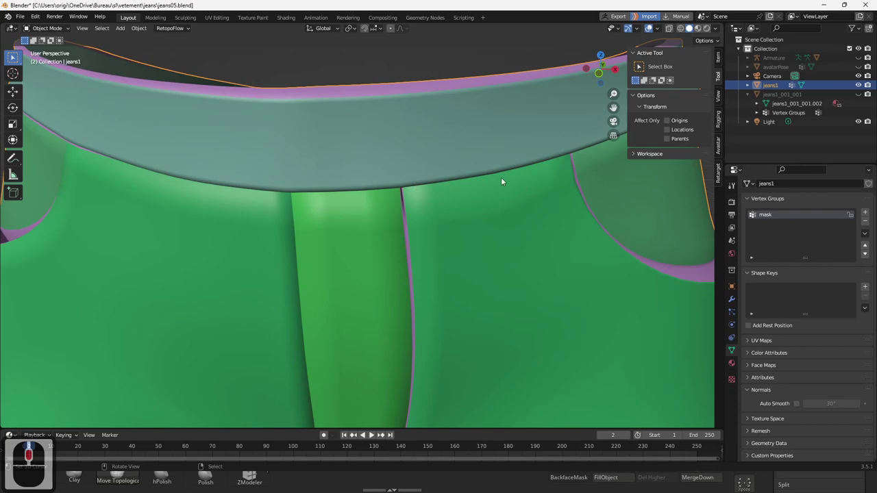
{"action": "key", "text": "Tab"}
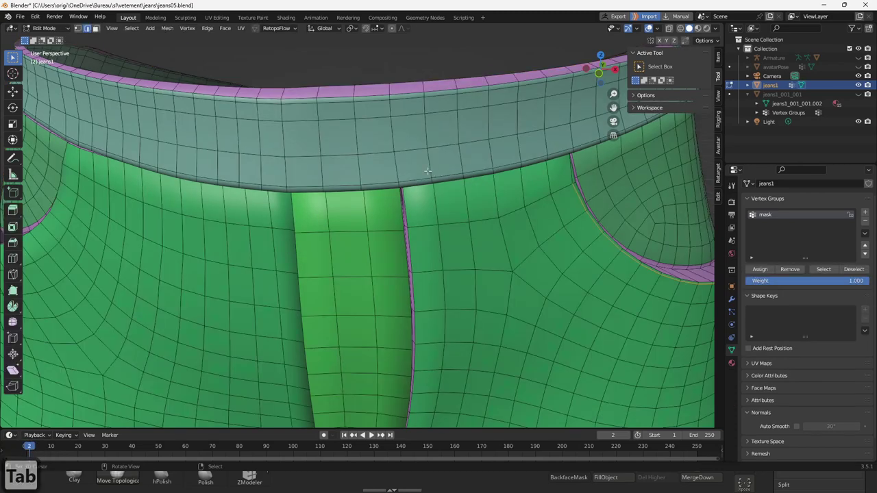
{"action": "middle_click", "coordinate": [401, 169]}
{"action": "key", "text": "Tab"}
{"action": "middle_click", "coordinate": [396, 165]}
Select the edge loop across the back pocket and clear its seam via the Edge menu
{"action": "middle_click", "coordinate": [365, 157]}
{"action": "middle_click", "coordinate": [350, 164]}
{"action": "middle_click", "coordinate": [291, 184]}
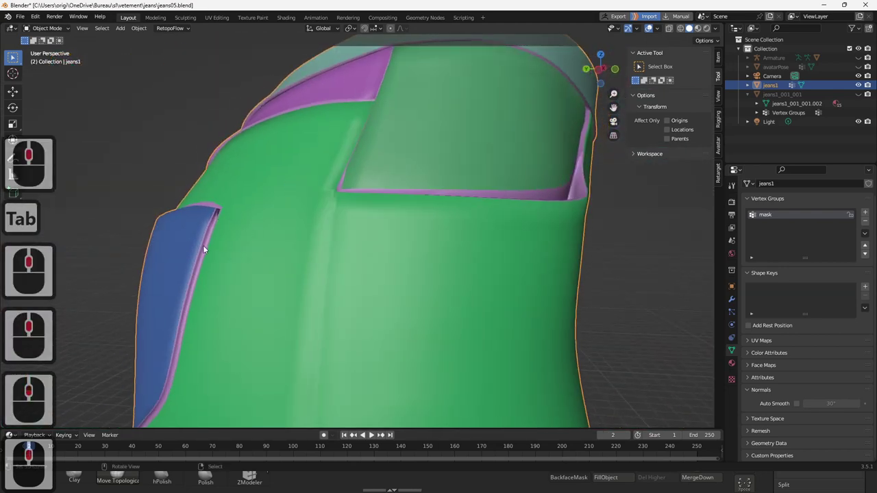
{"action": "middle_click", "coordinate": [273, 259]}
{"action": "middle_click", "coordinate": [375, 239]}
{"action": "middle_click", "coordinate": [400, 277]}
{"action": "middle_click", "coordinate": [478, 263]}
{"action": "middle_click", "coordinate": [465, 261]}
{"action": "key", "text": "Tab"}
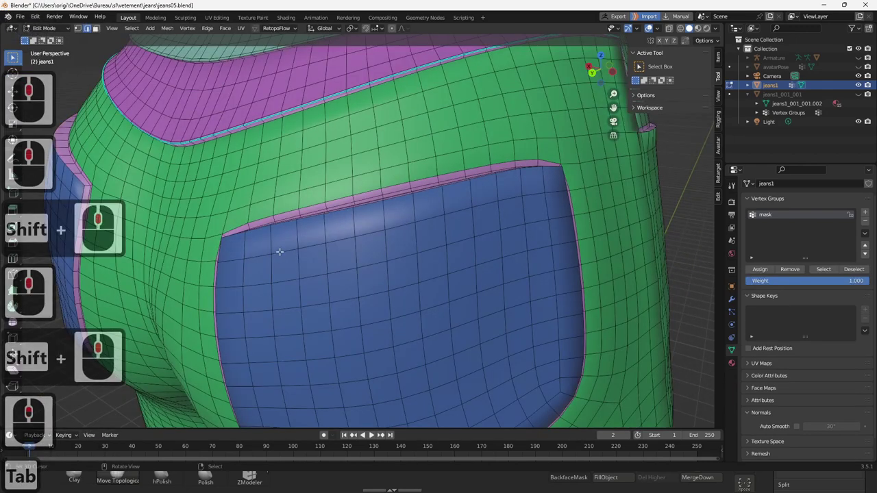
{"action": "right_click", "coordinate": [233, 257]}
{"action": "right_click", "coordinate": [556, 190]}
{"action": "key", "text": "ctrl+e"}
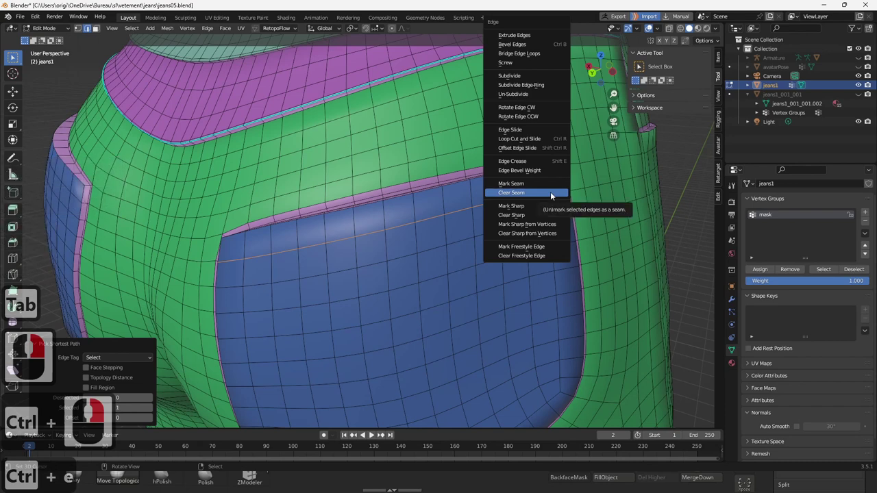
{"action": "left_click", "coordinate": [540, 208]}
{"action": "key", "text": "Tab"}
{"action": "key", "text": "Tab"}
Undo, reselect the pocket edge loop, clear the seam again and leave Edit Mode
{"action": "key", "text": "ctrl+z"}
{"action": "key", "text": "ctrl+z"}
{"action": "key", "text": "ctrl+z"}
{"action": "middle_click", "coordinate": [233, 284]}
{"action": "middle_click", "coordinate": [563, 215]}
{"action": "right_click", "coordinate": [557, 217]}
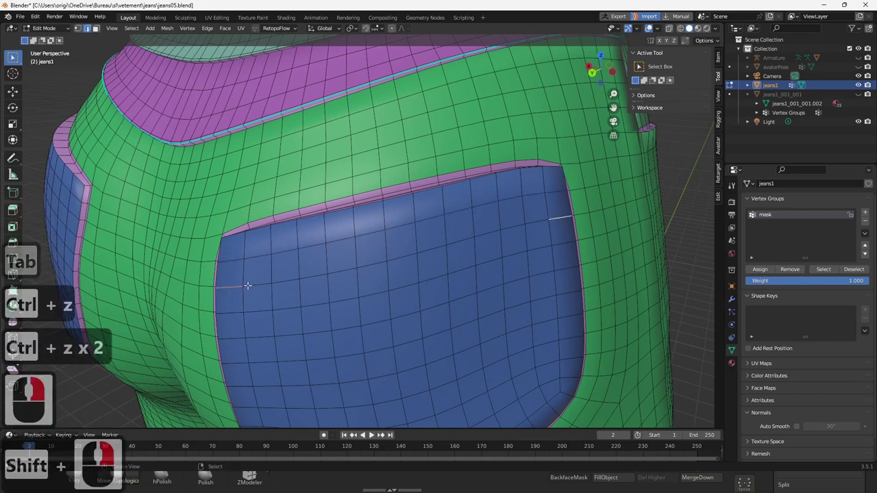
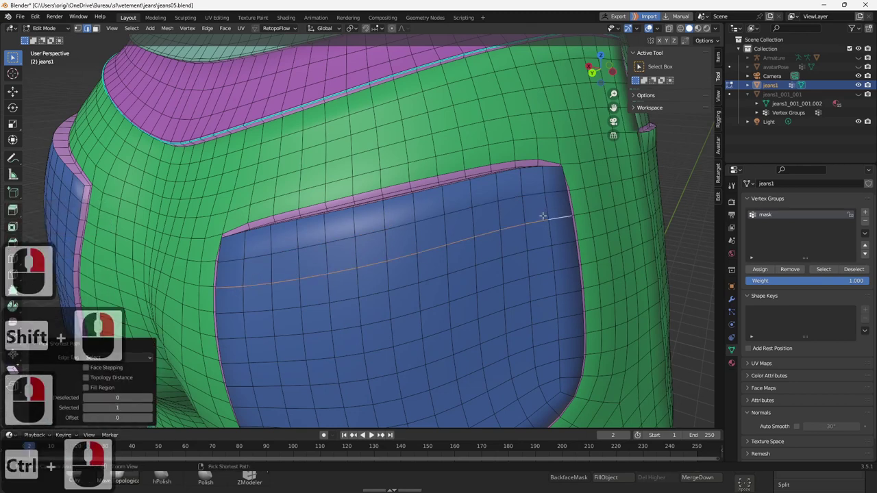
{"action": "key", "text": "ctrl+e"}
{"action": "left_click", "coordinate": [519, 225]}
{"action": "key", "text": "Tab"}
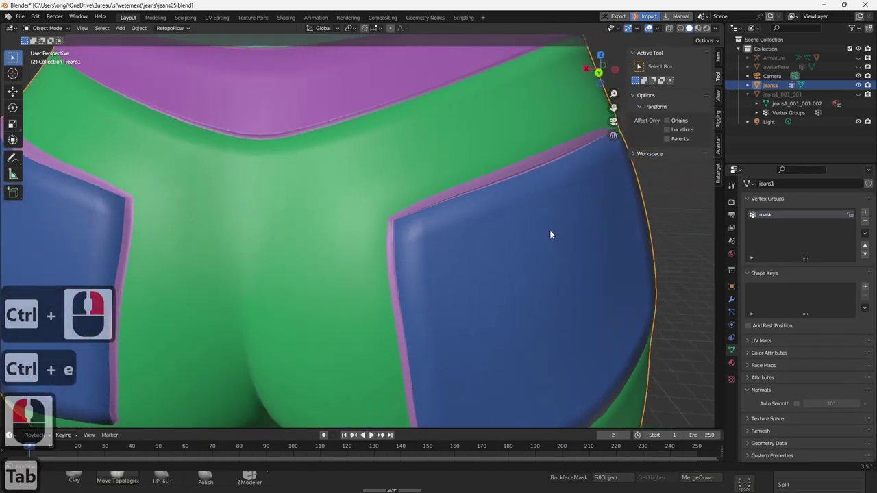
Undo the stray edge operations on the back pocket and re-enter Edit Mode
{"action": "middle_click", "coordinate": [566, 220]}
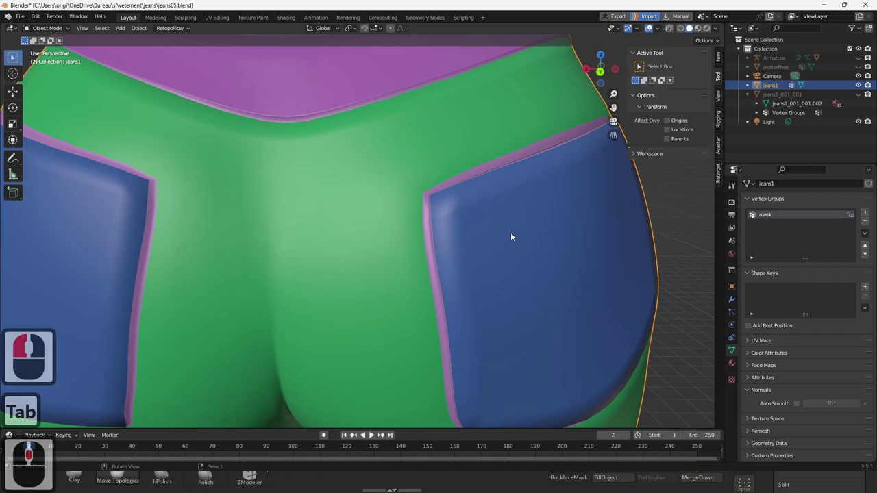
{"action": "middle_click", "coordinate": [480, 242]}
{"action": "key", "text": "Tab"}
{"action": "key", "text": "ctrl+e"}
{"action": "key", "text": "ctrl+z"}
{"action": "key", "text": "ctrl+z"}
{"action": "middle_click", "coordinate": [427, 204]}
{"action": "key", "text": "ctrl+z"}
{"action": "key", "text": "ctrl+z"}
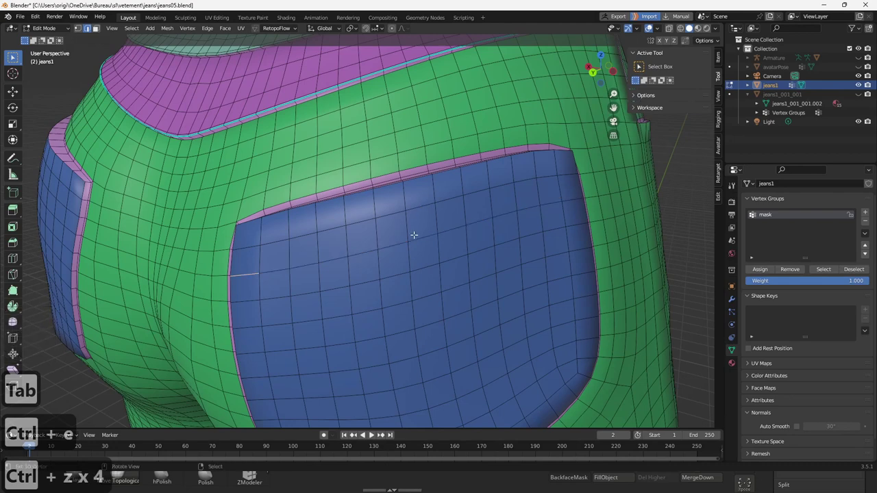
{"action": "key", "text": "Tab"}
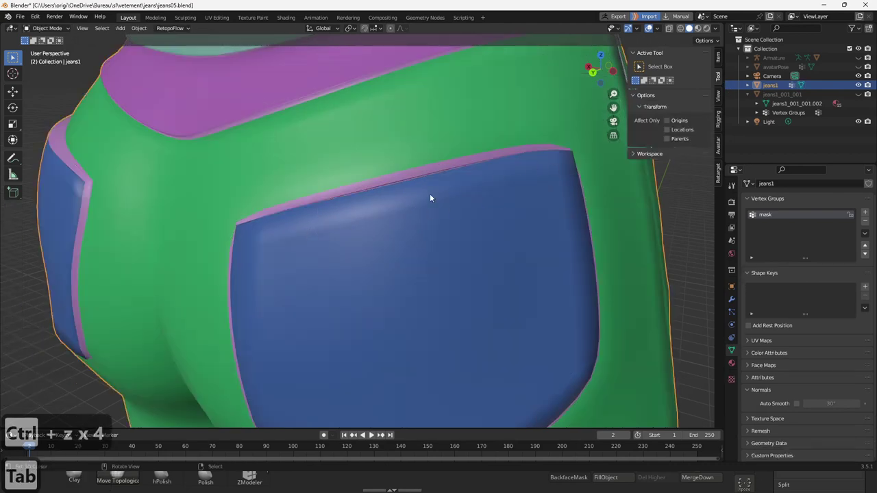
{"action": "key", "text": "Tab"}
Place a loop cut (Ctrl+R) across the back pocket's upper-left corner along its edge
{"action": "left_click_drag", "start_coordinate": [381, 213], "coordinate": [314, 220]}
{"action": "key", "text": "ctrl+b"}
{"action": "right_click", "coordinate": [346, 204]}
{"action": "key", "text": "ctrl+r"}
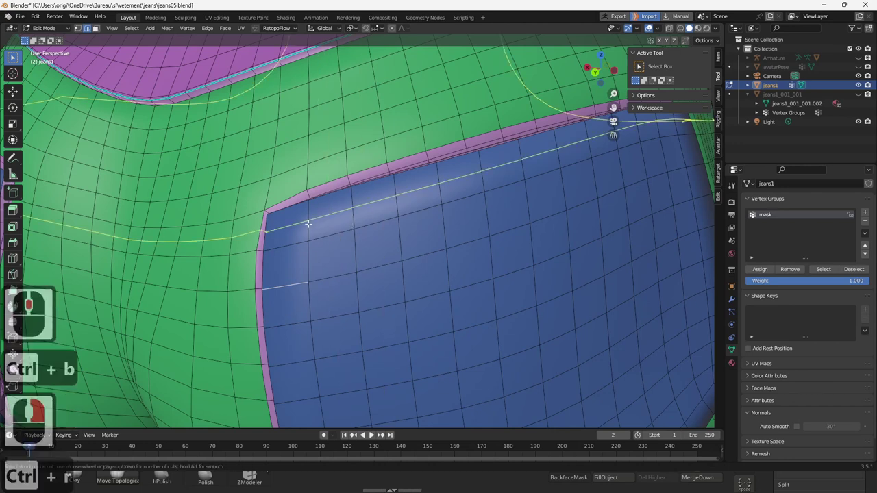
{"action": "left_click_drag", "start_coordinate": [300, 219], "coordinate": [302, 231]}
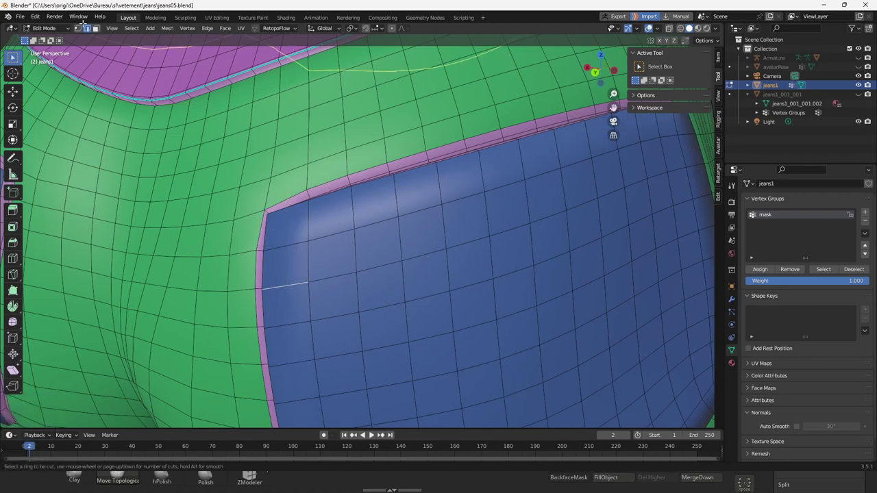
{"action": "key", "text": "k"}
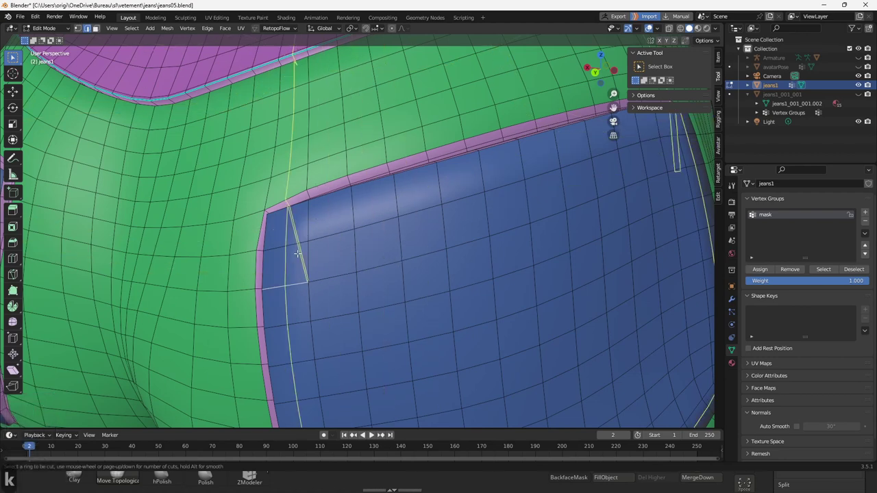
{"action": "key", "text": "Escape"}
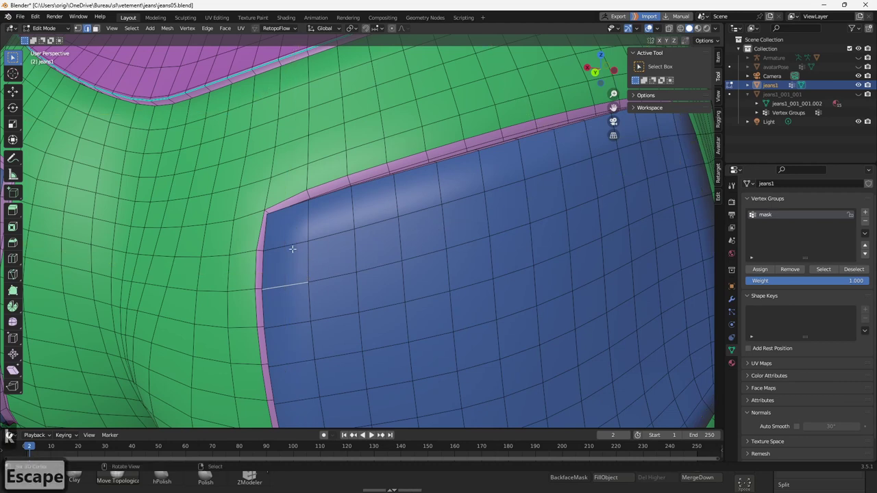
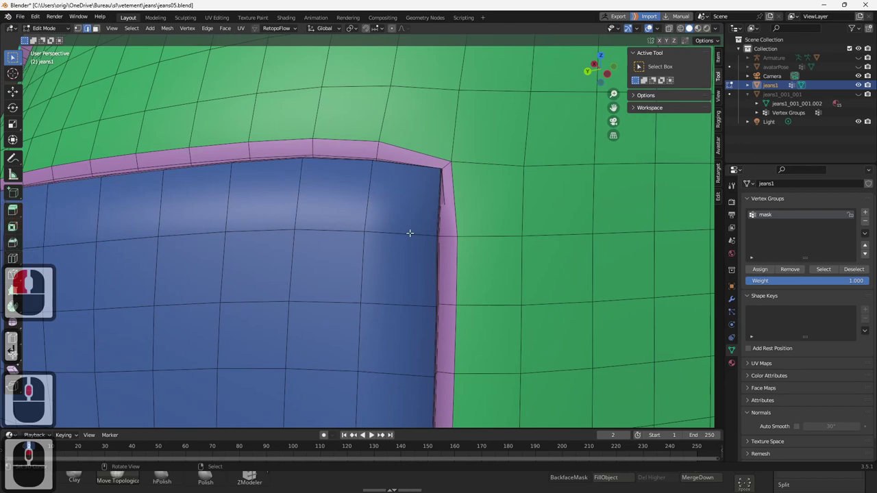
Knife-cut extra edges through the back pocket faces at its top border and lower corner
{"action": "key", "text": "k"}
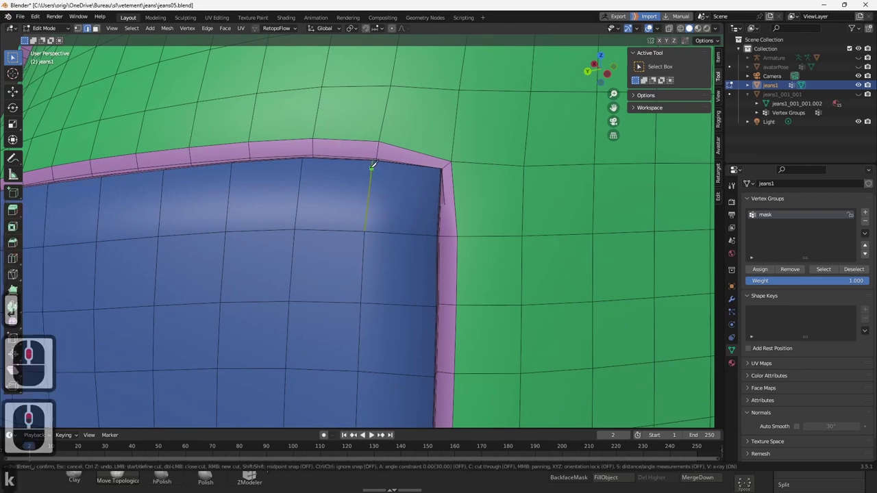
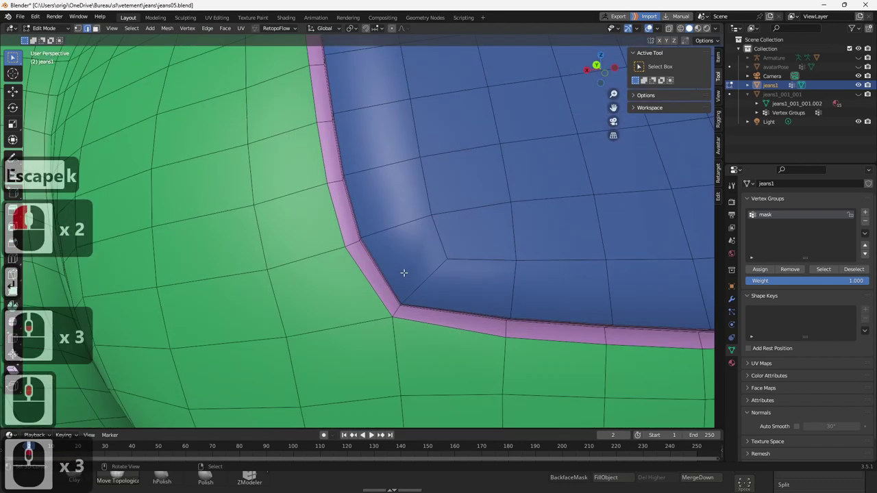
{"action": "key", "text": "k"}
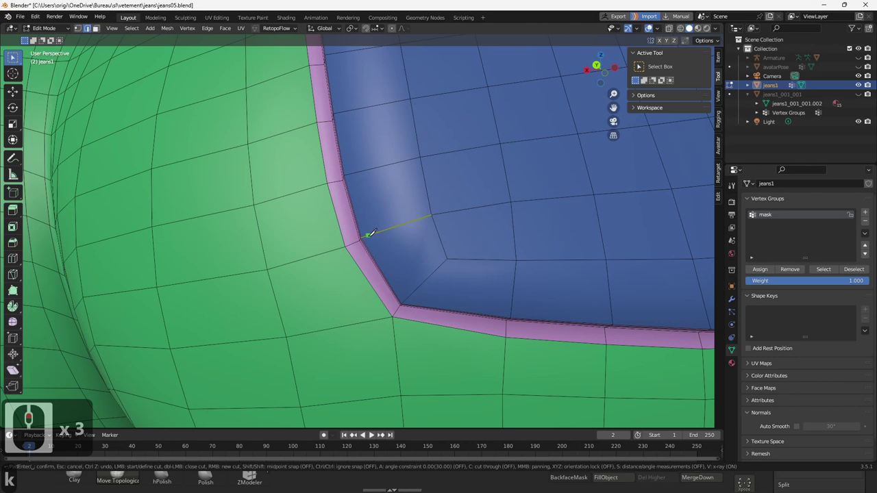
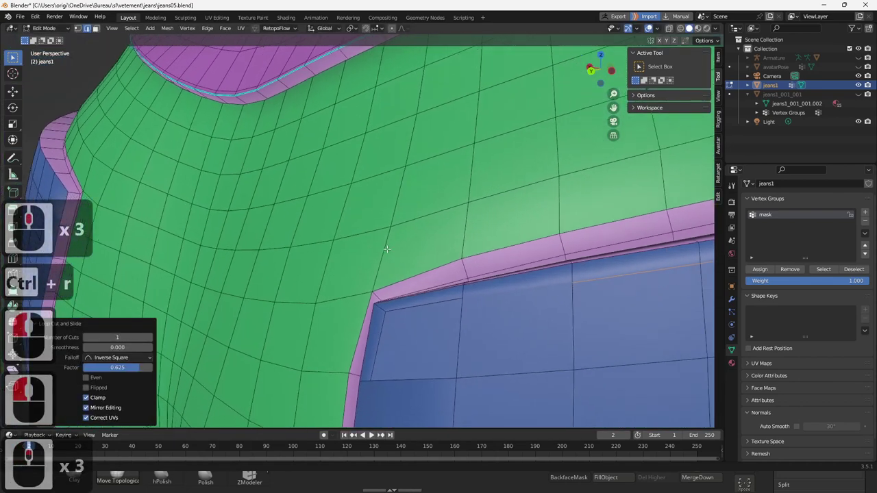
Undo the last cut and knife-cut along the back pocket's side edge inside the pink border
{"action": "middle_click", "coordinate": [370, 240]}
{"action": "middle_click", "coordinate": [388, 242]}
{"action": "key", "text": "ctrl+z"}
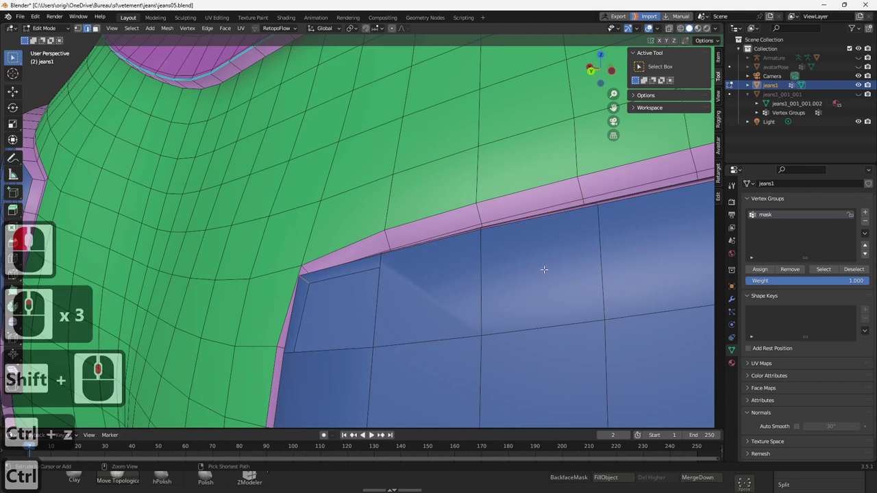
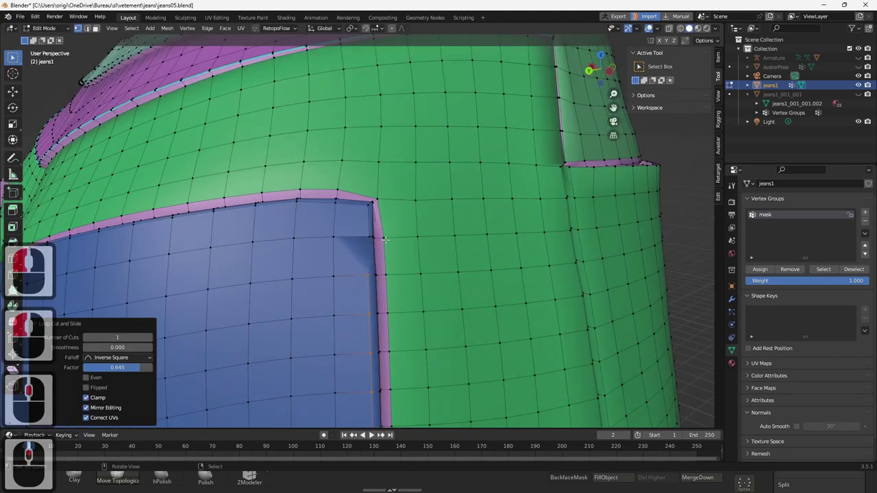
{"action": "key", "text": "k"}
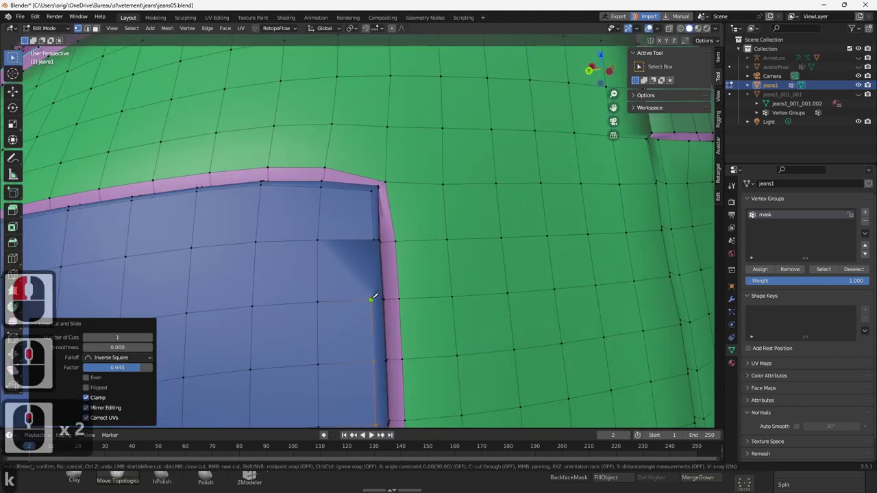
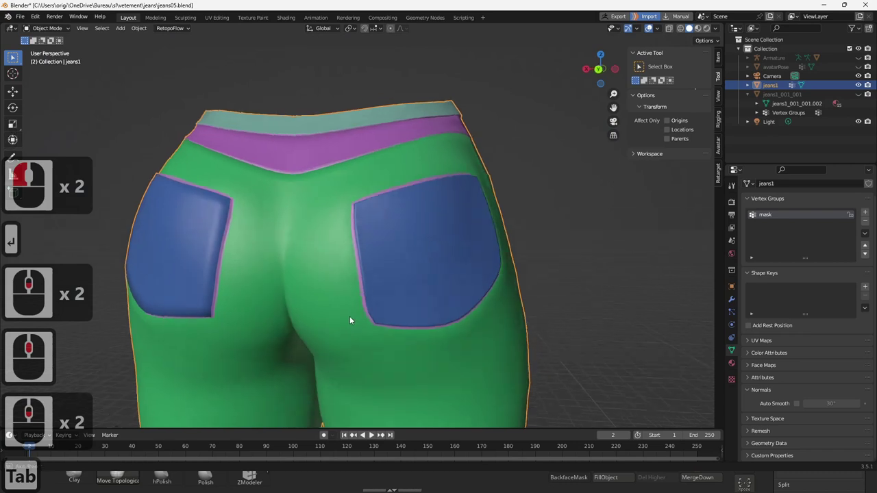
Orbit to inspect both back pockets and the waistband, then re-enter Edit Mode on jeans1
{"action": "middle_click", "coordinate": [336, 323]}
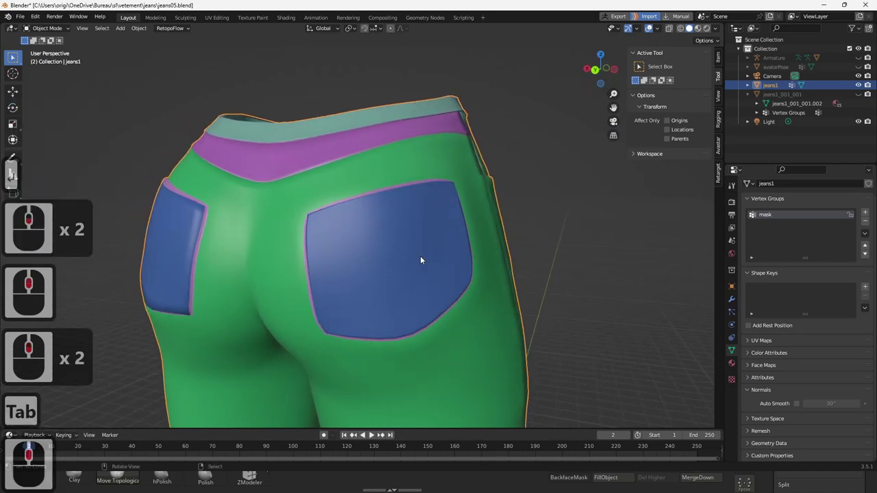
{"action": "middle_click", "coordinate": [397, 262]}
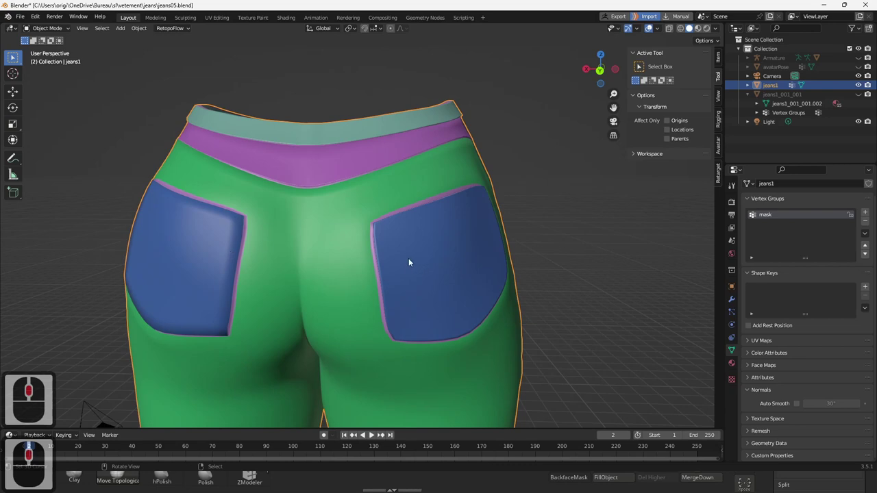
{"action": "middle_click", "coordinate": [399, 250]}
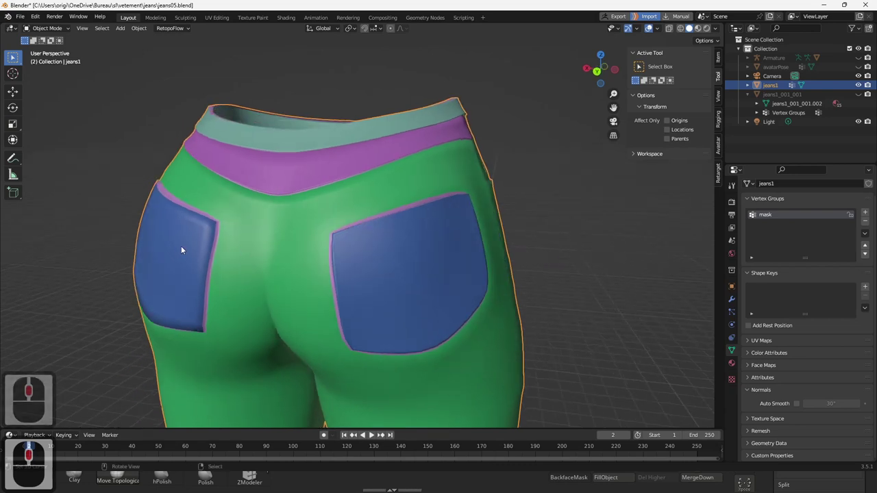
{"action": "middle_click", "coordinate": [212, 248]}
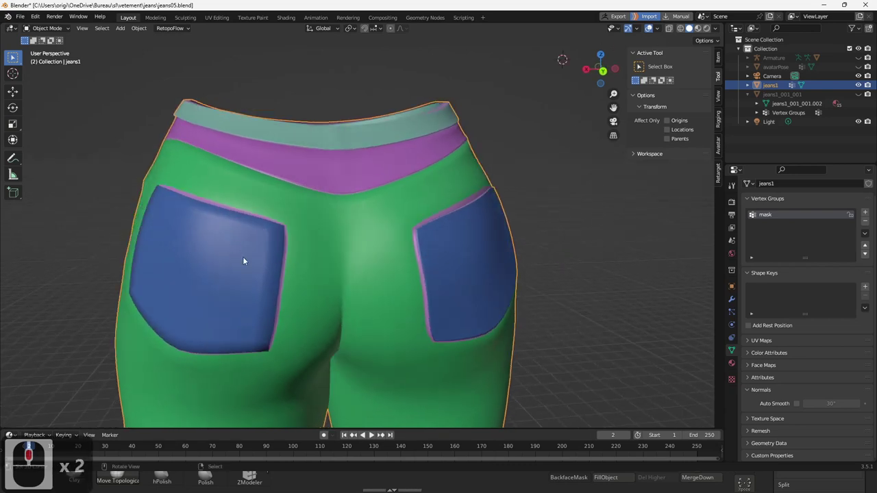
{"action": "middle_click", "coordinate": [246, 261]}
{"action": "middle_click", "coordinate": [347, 281]}
{"action": "middle_click", "coordinate": [345, 272]}
{"action": "middle_click", "coordinate": [299, 267]}
{"action": "middle_click", "coordinate": [330, 269]}
{"action": "middle_click", "coordinate": [331, 268]}
{"action": "middle_click", "coordinate": [345, 271]}
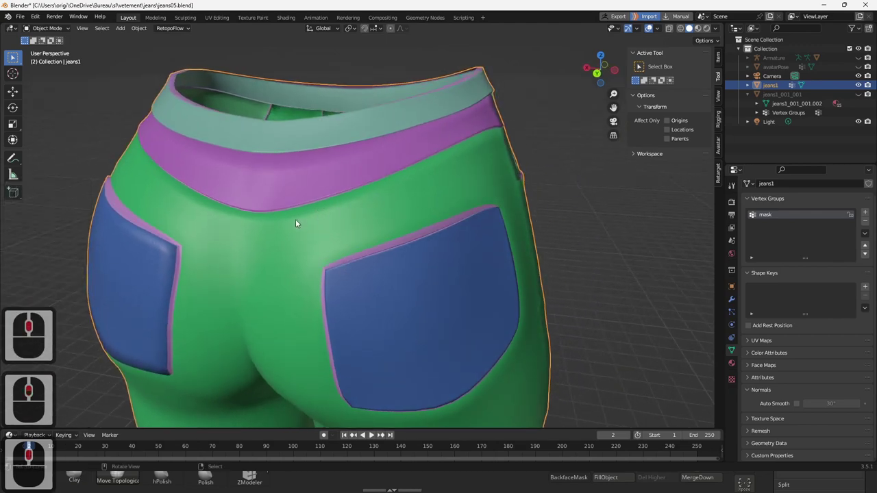
{"action": "middle_click", "coordinate": [303, 222]}
{"action": "middle_click", "coordinate": [364, 226]}
{"action": "right_click", "coordinate": [389, 220]}
{"action": "key", "text": "Tab"}
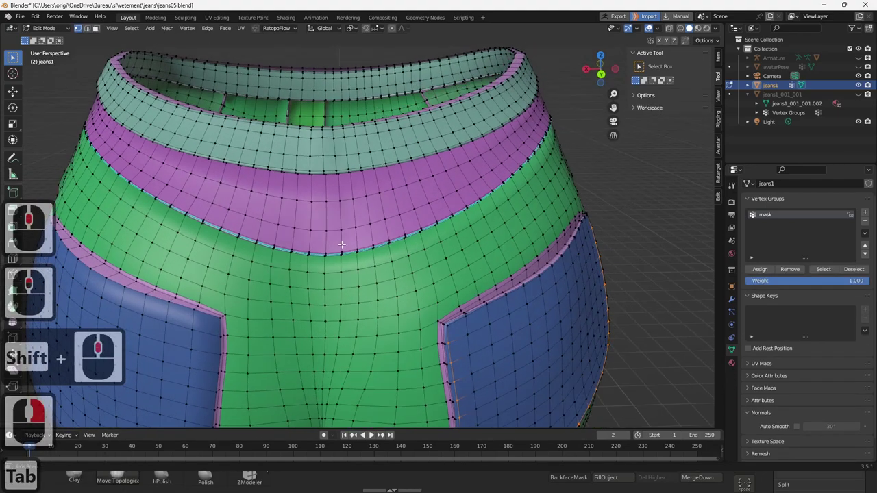
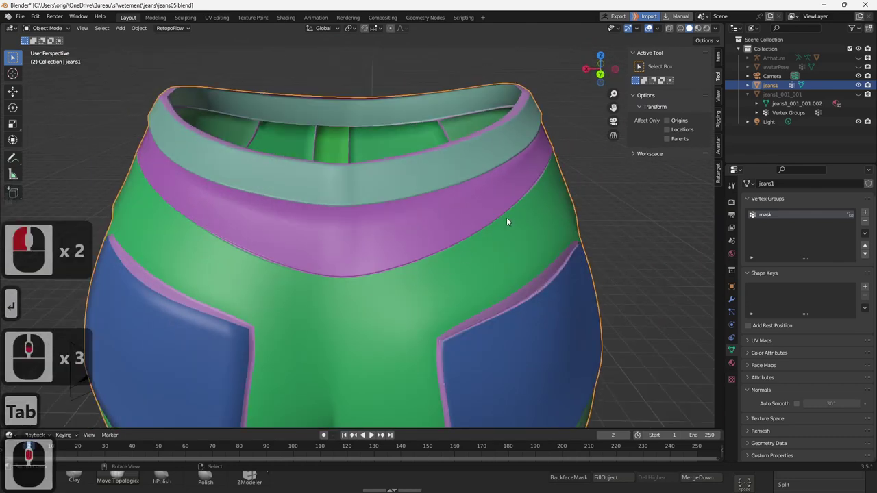
Orbit and zoom the jeans until the front waistband, fly and pockets face straight on
{"action": "middle_click", "coordinate": [394, 259]}
{"action": "middle_click", "coordinate": [396, 268]}
{"action": "scroll", "scroll_direction": "down", "scroll_amount": 3}
{"action": "middle_click", "coordinate": [517, 269]}
{"action": "scroll", "scroll_direction": "down", "scroll_amount": 3}
{"action": "middle_click", "coordinate": [528, 211]}
{"action": "middle_click", "coordinate": [524, 211]}
{"action": "middle_click", "coordinate": [522, 212]}
{"action": "middle_click", "coordinate": [523, 211]}
{"action": "middle_click", "coordinate": [528, 238]}
{"action": "middle_click", "coordinate": [327, 237]}
{"action": "middle_click", "coordinate": [329, 236]}
{"action": "middle_click", "coordinate": [419, 235]}
{"action": "middle_click", "coordinate": [419, 235]}
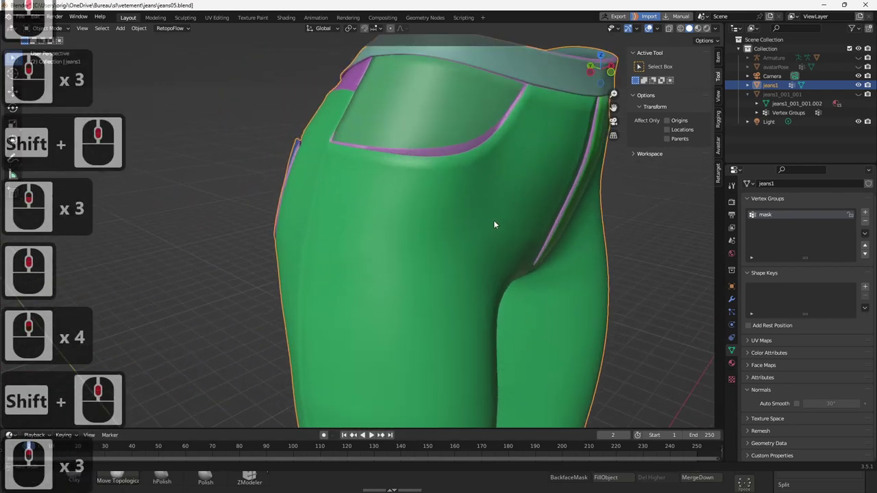
{"action": "middle_click", "coordinate": [419, 217]}
{"action": "middle_click", "coordinate": [419, 218]}
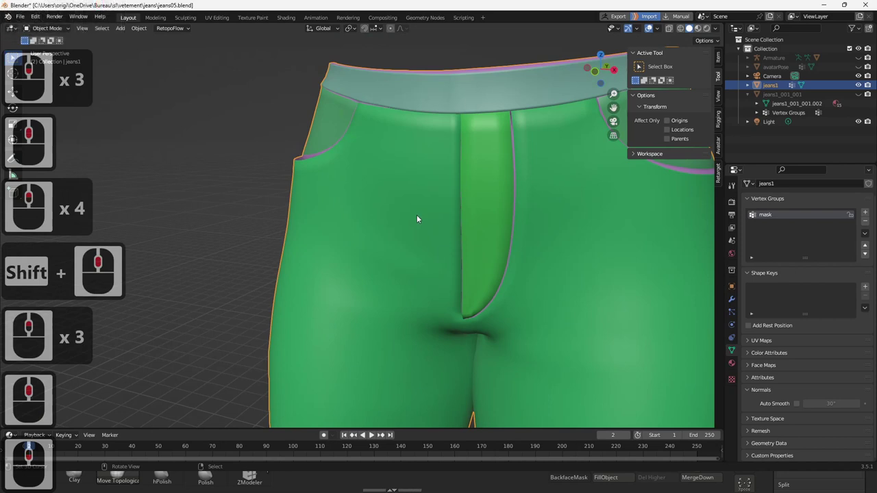